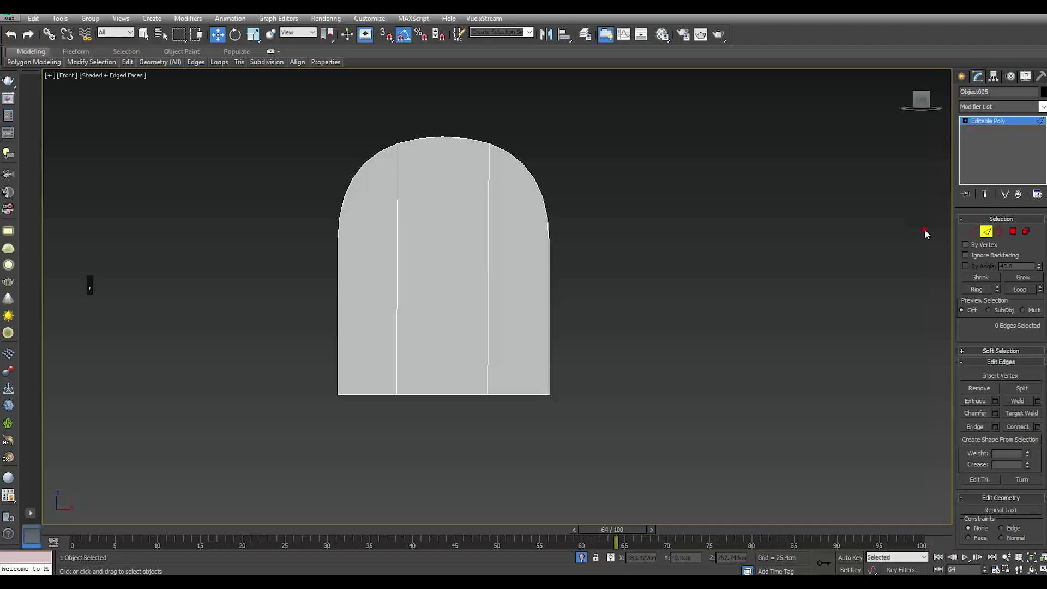
Step: Enter vertex editing on the arched panel and add three horizontal edge rows across it
click(975, 235)
right_click(361, 262)
click(350, 157)
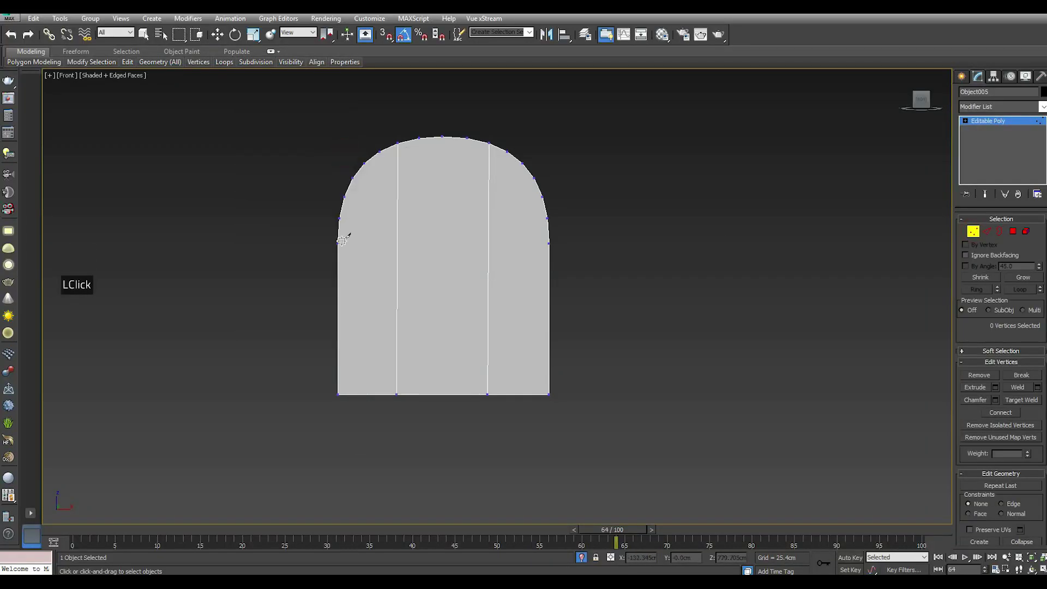
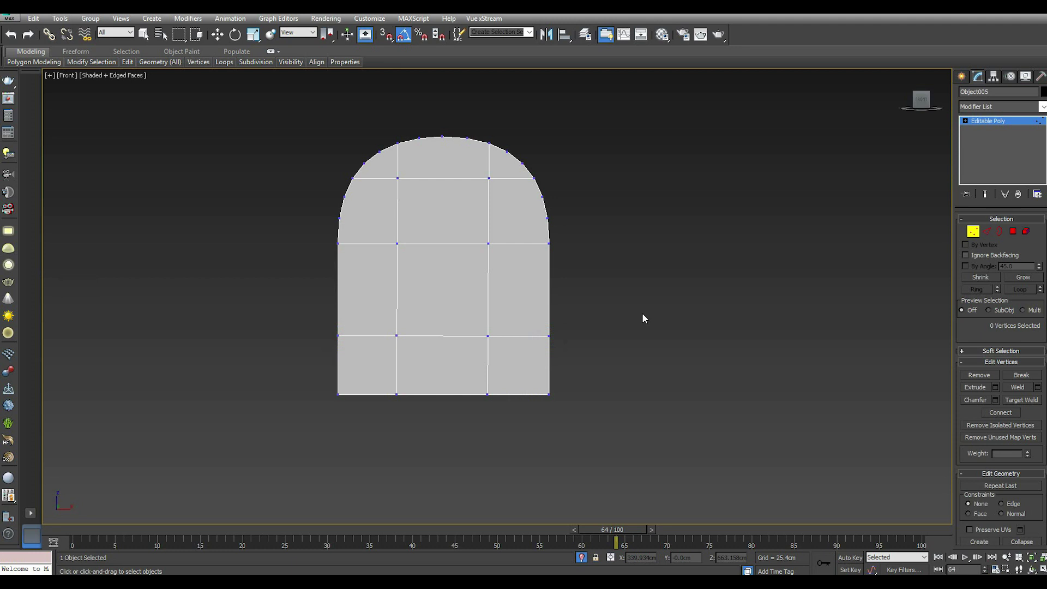
right_click(634, 330)
Step: Raise the panel's lowest vertex row and review the panel's side vertices in Perspective view
click(320, 316)
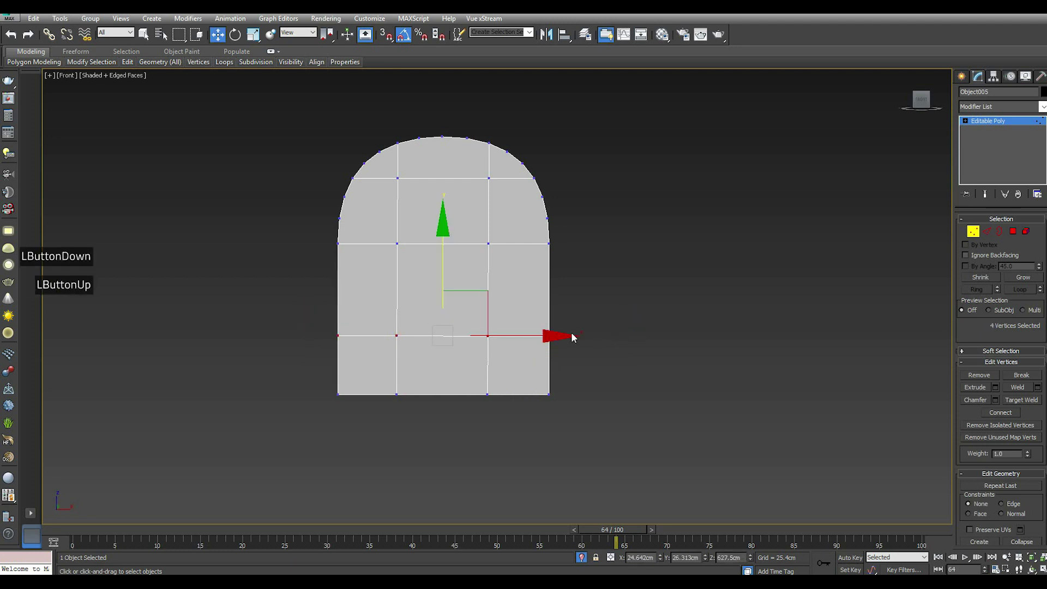
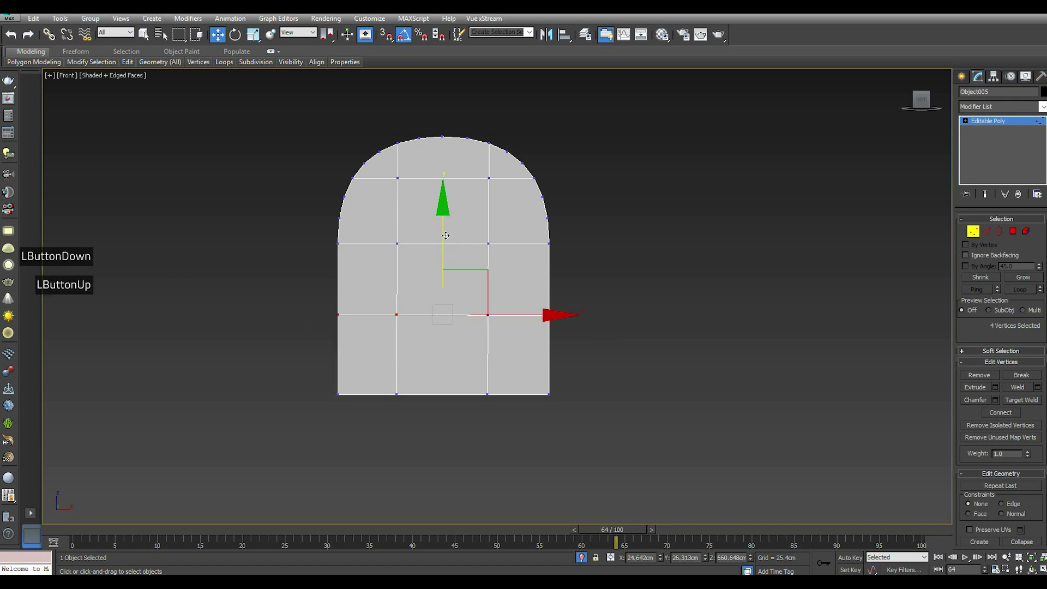
key(p)
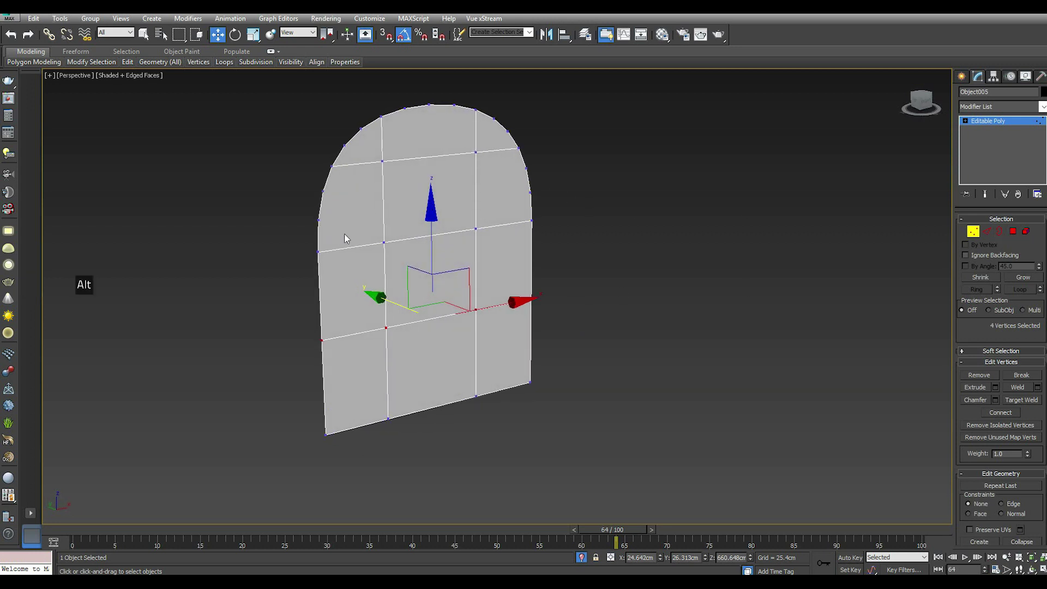
click(322, 222)
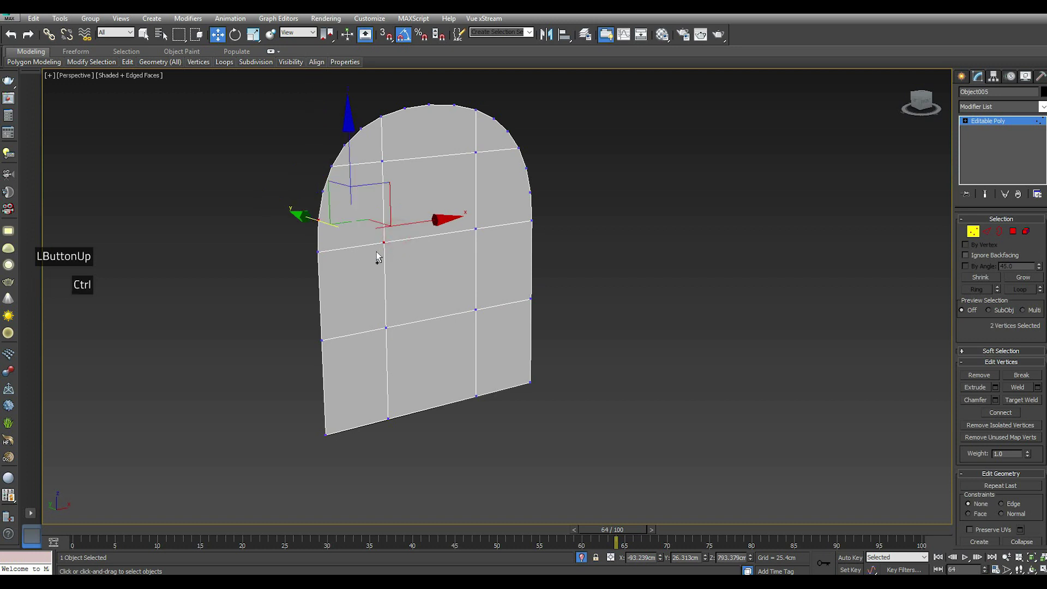
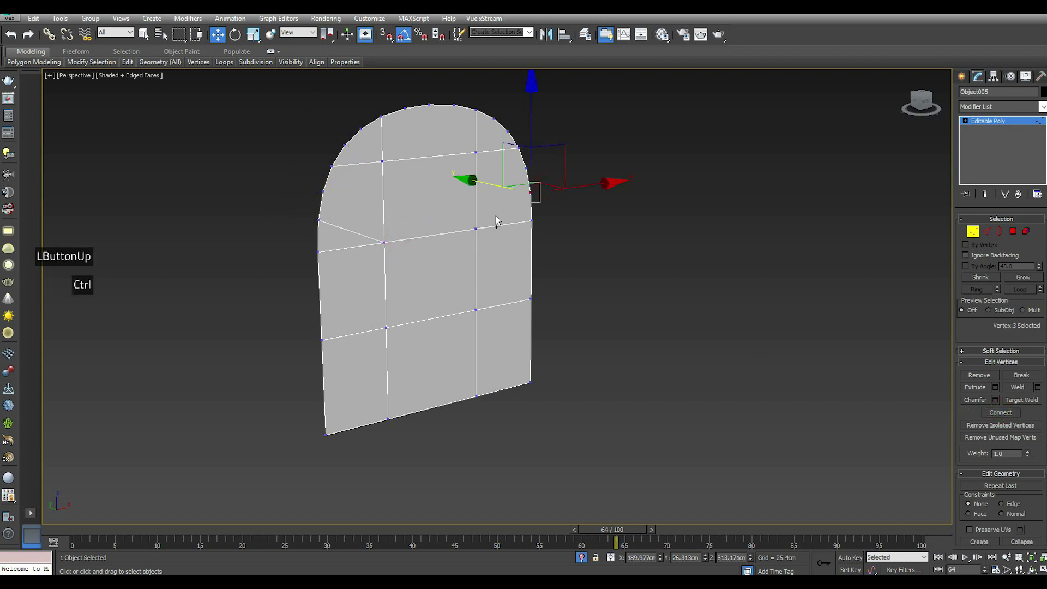
click(1003, 418)
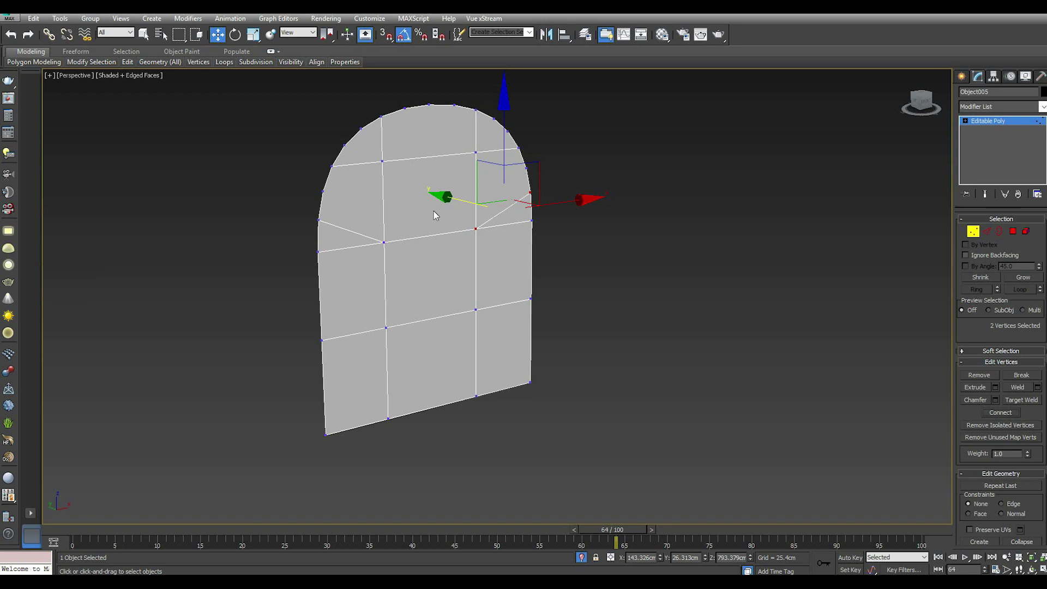
scroll(up, 3)
Step: Connect vertex pairs at the arch's left curve, top and upper corners with new diagonal edges
click(303, 194)
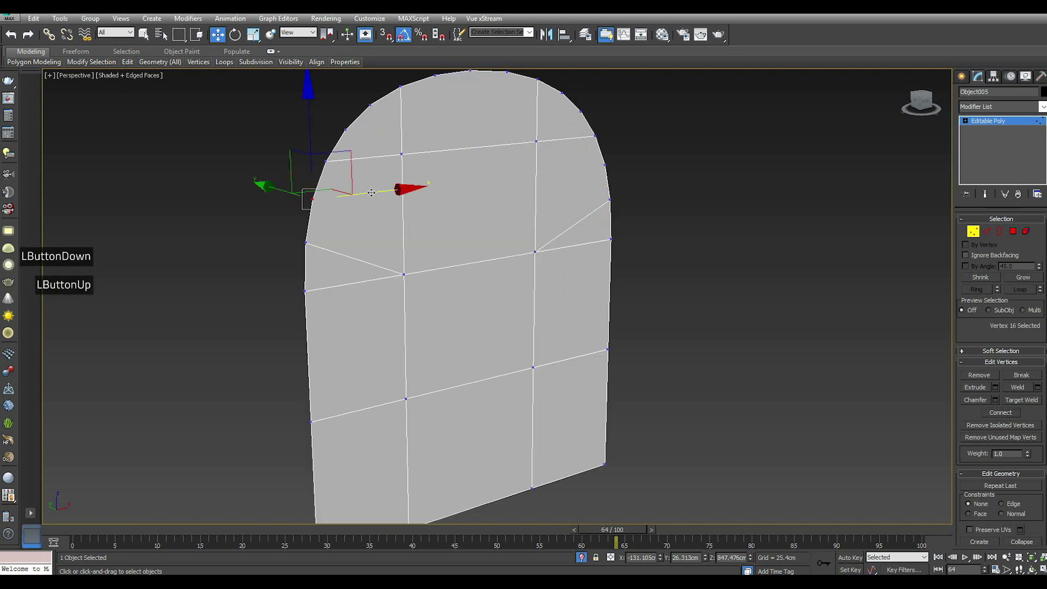
click(1015, 413)
click(584, 119)
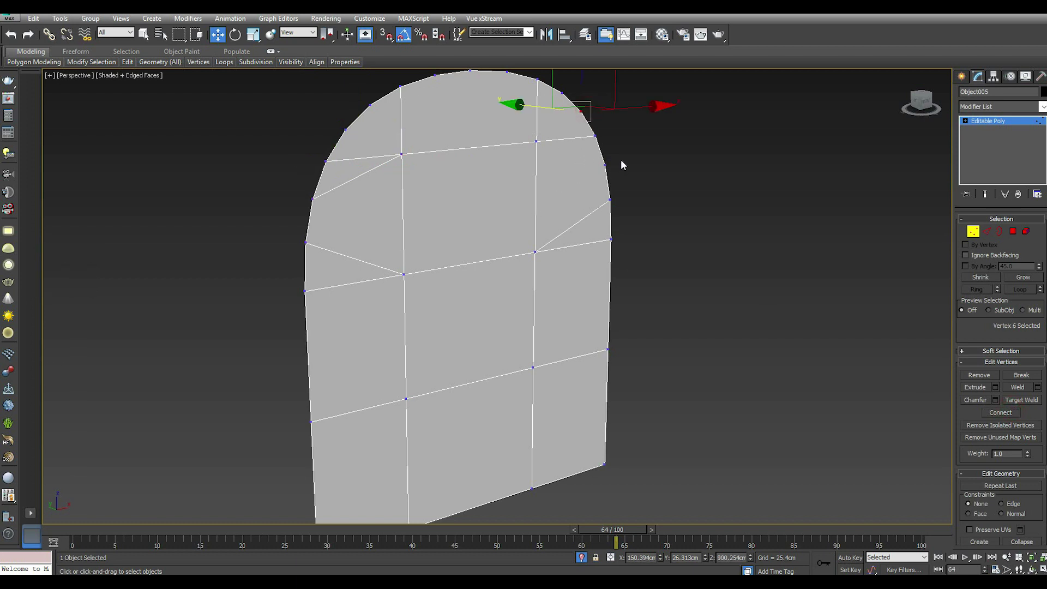
click(613, 169)
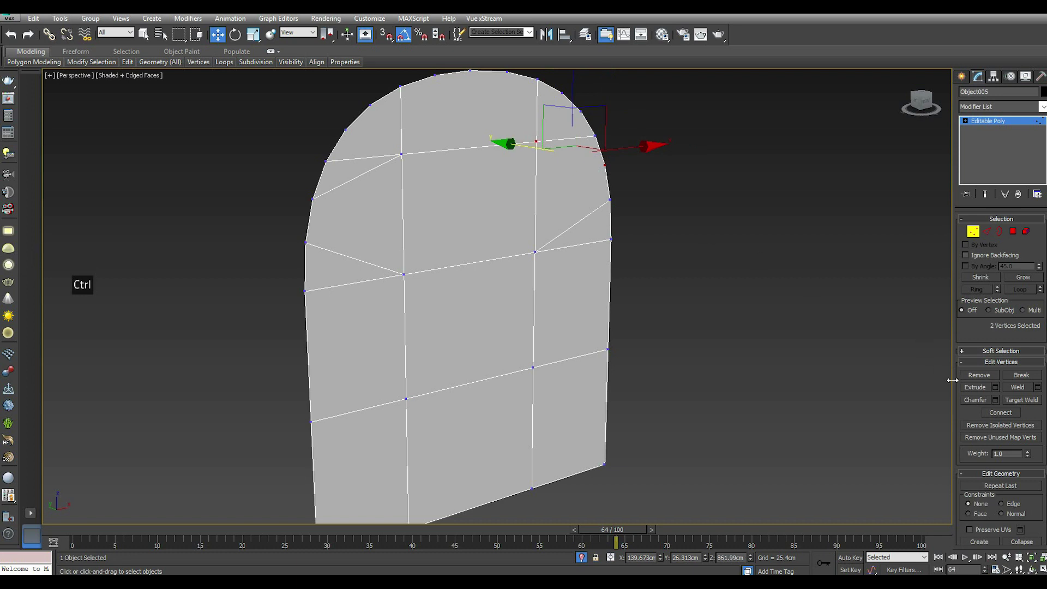
click(1006, 415)
click(356, 117)
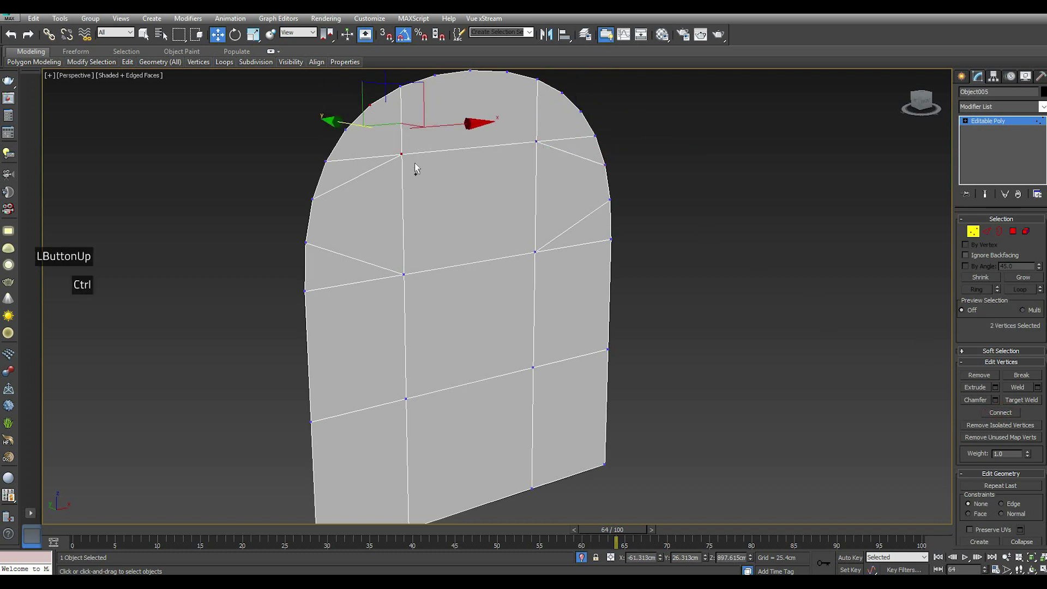
Step: Join a final vertex pair with a diagonal edge and clear the vertex selection
click(1010, 415)
click(391, 178)
click(1008, 416)
click(587, 238)
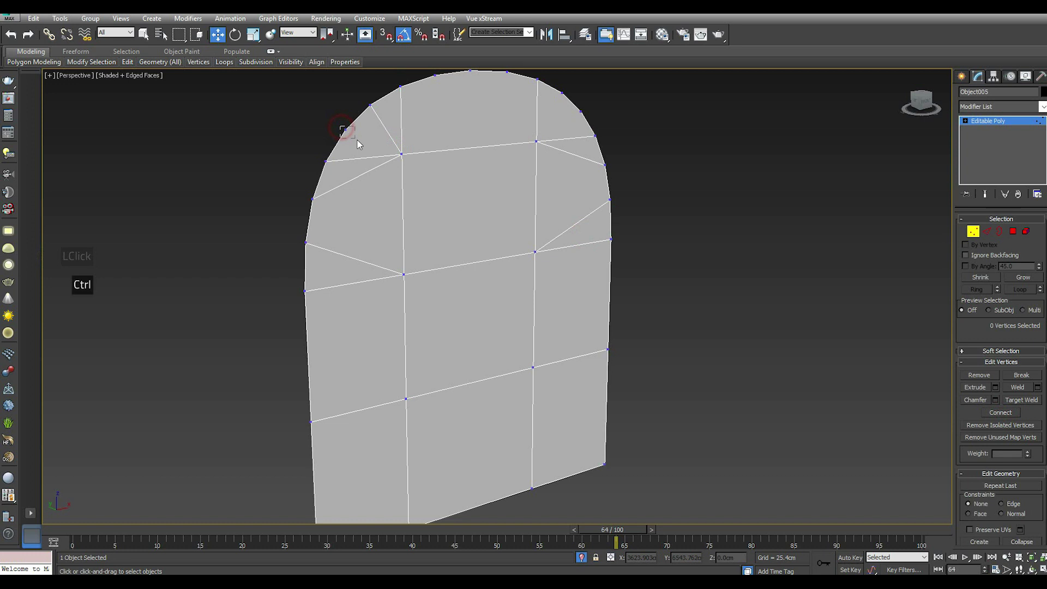
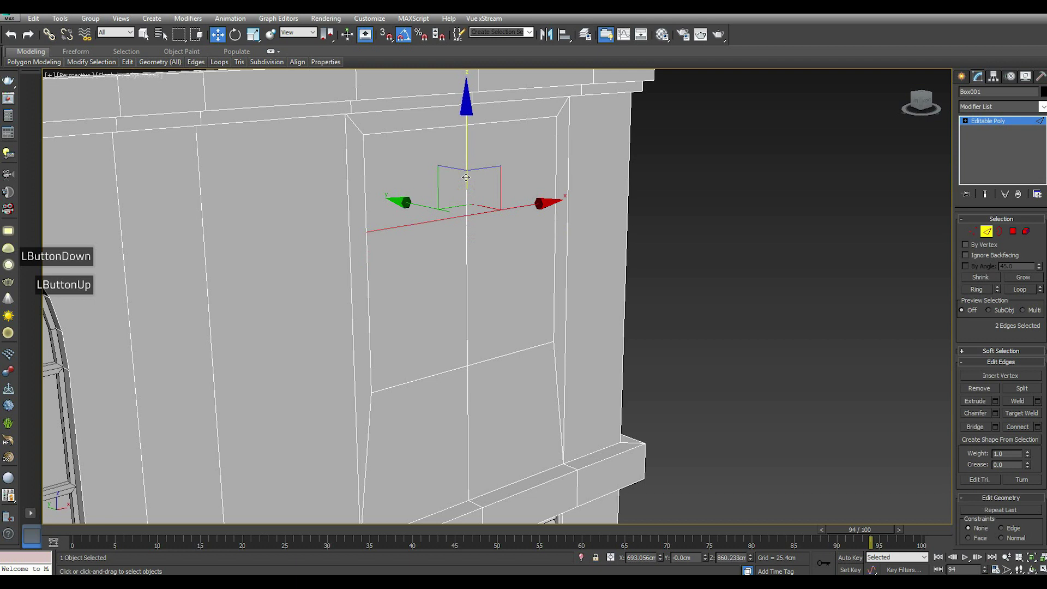
Step: Scroll the command panel while preparing the facade's four-face window area
scroll(down, 3)
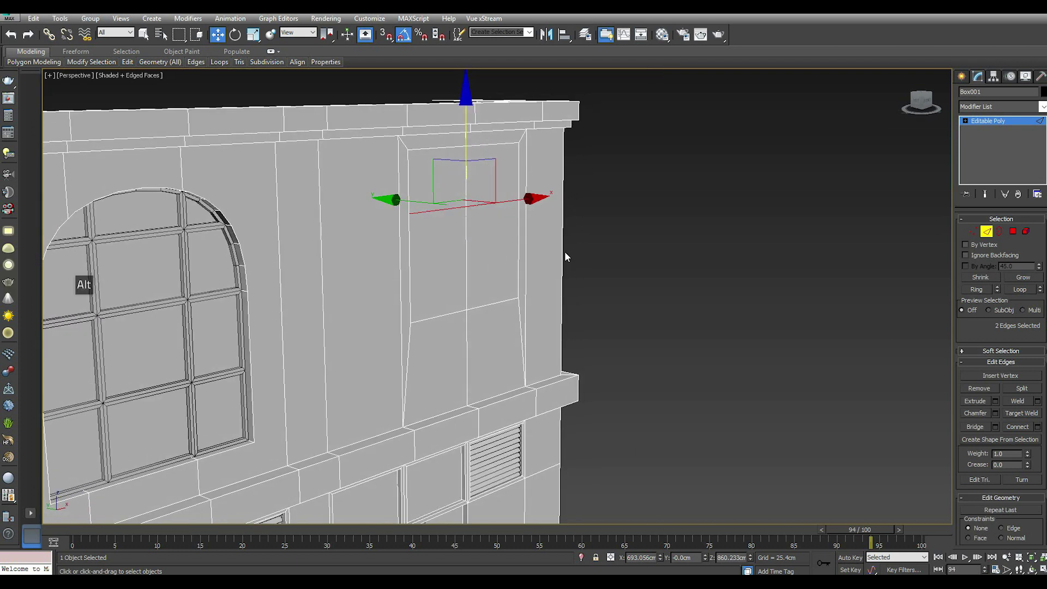
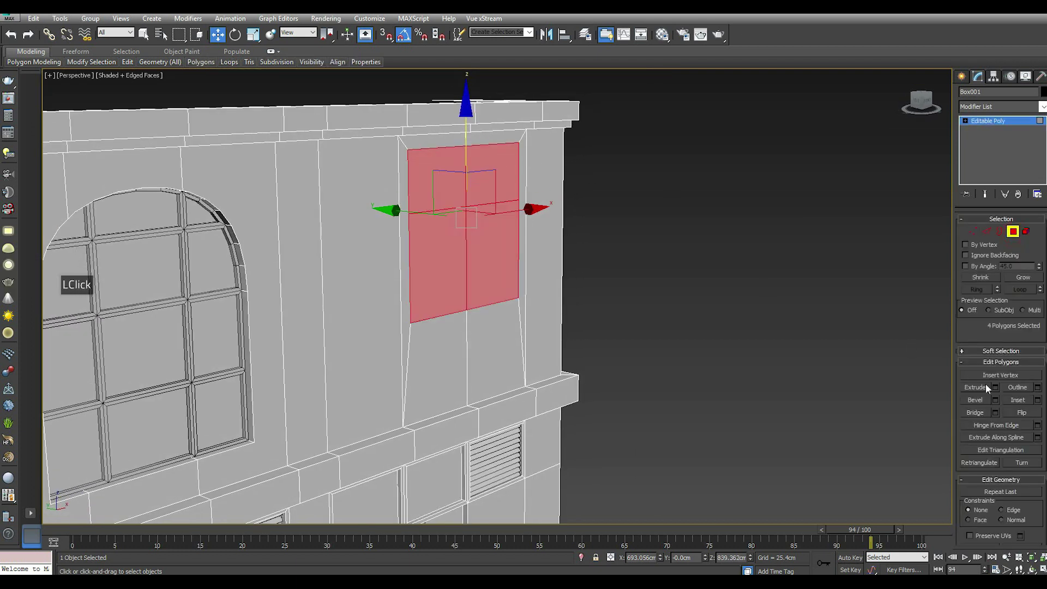
Step: Inset the four window faces by about 6.6 cm to form a frame
click(1041, 406)
scroll(up, 3)
click(509, 304)
click(509, 326)
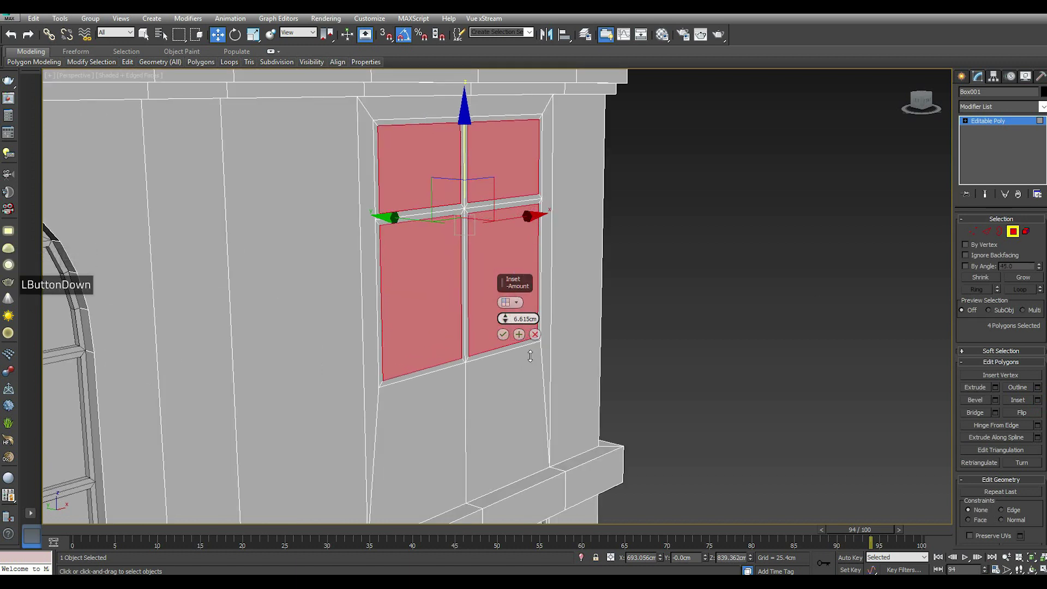
key(,)
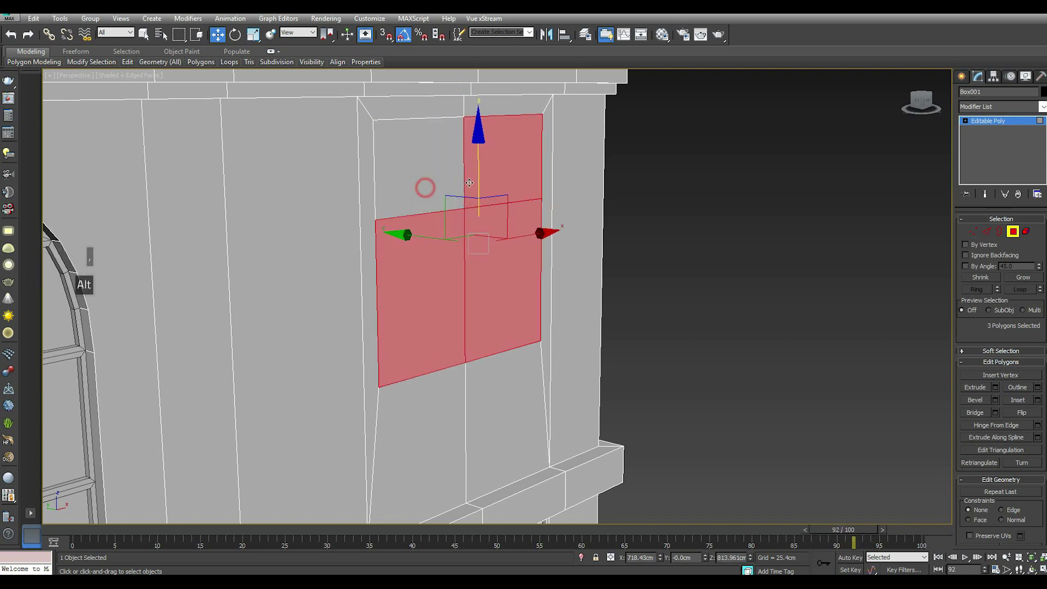
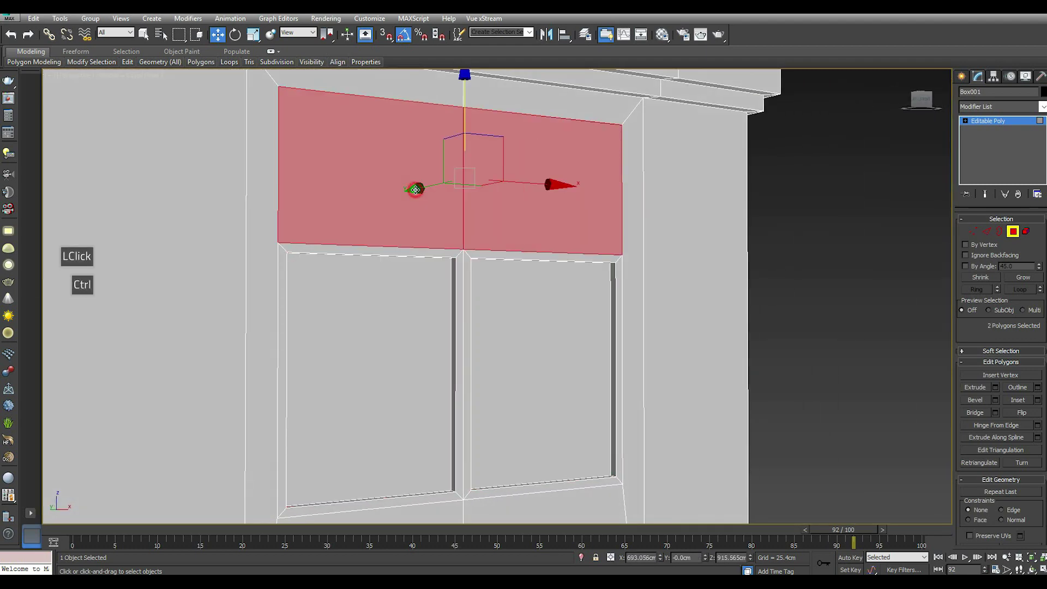
Step: Inset and recess the two upper panes, then select all of the window's polygons
click(1041, 403)
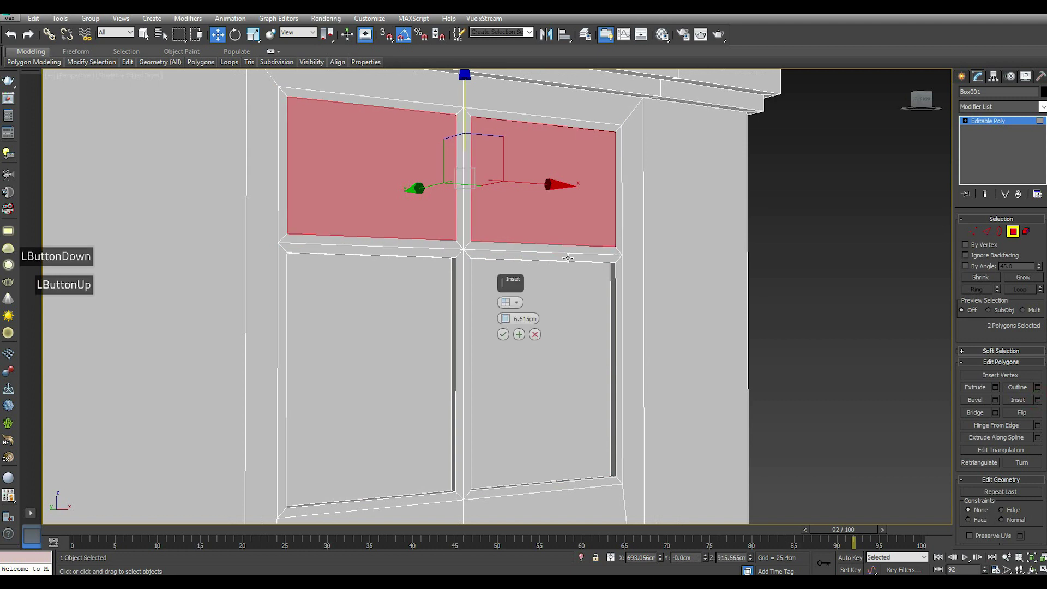
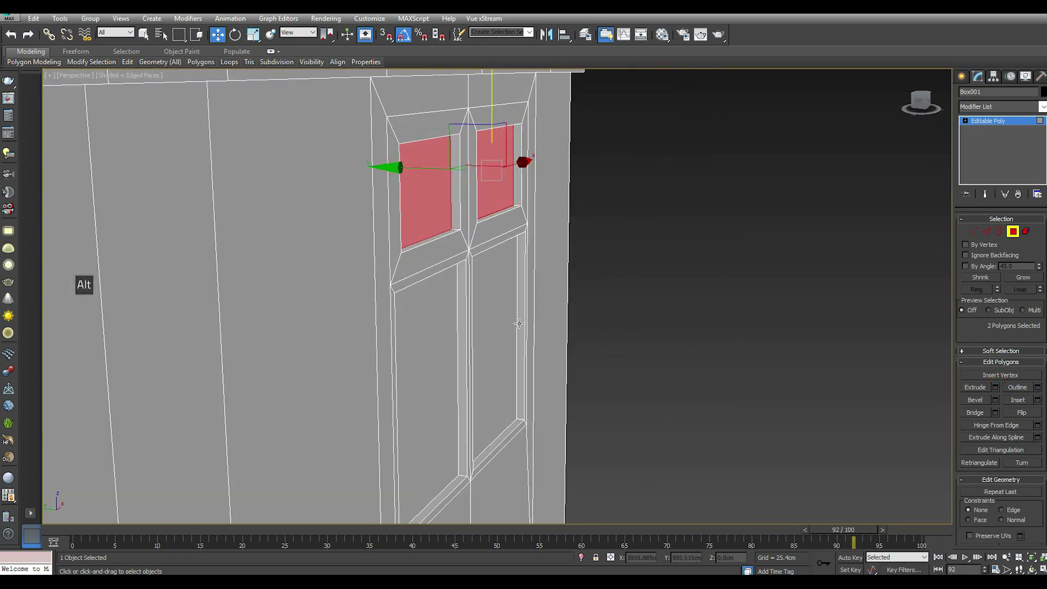
scroll(down, 3)
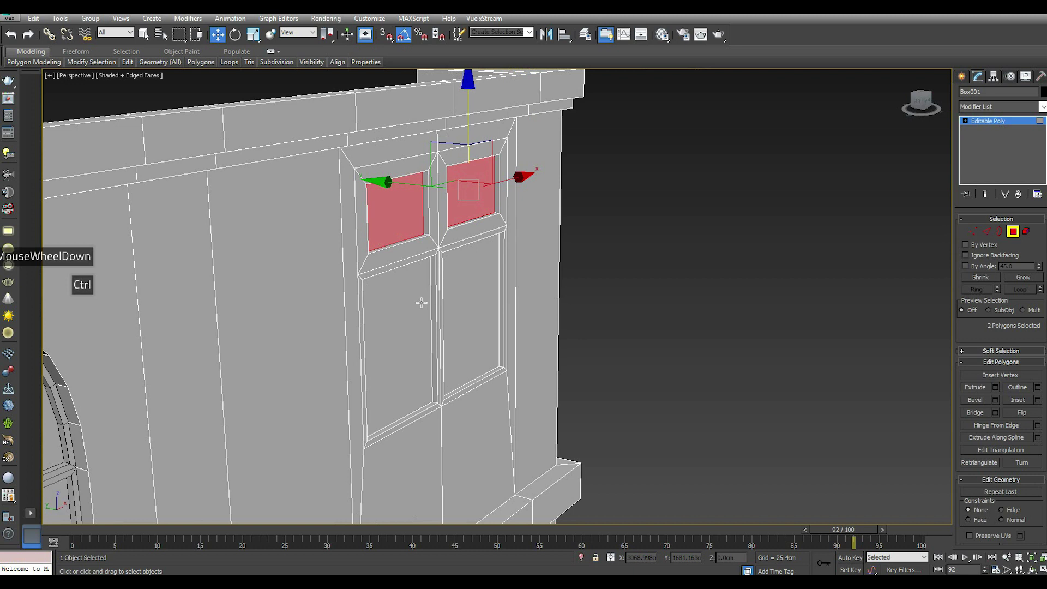
click(1020, 285)
click(1020, 285)
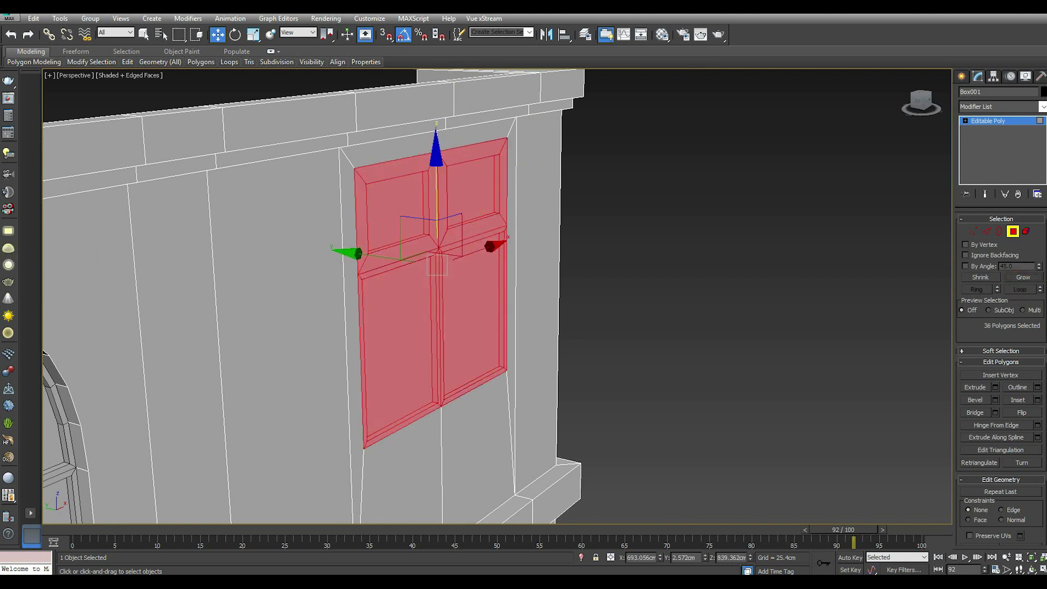
Step: Detach the window faces into their own object, separate from the facade
scroll(down, 3)
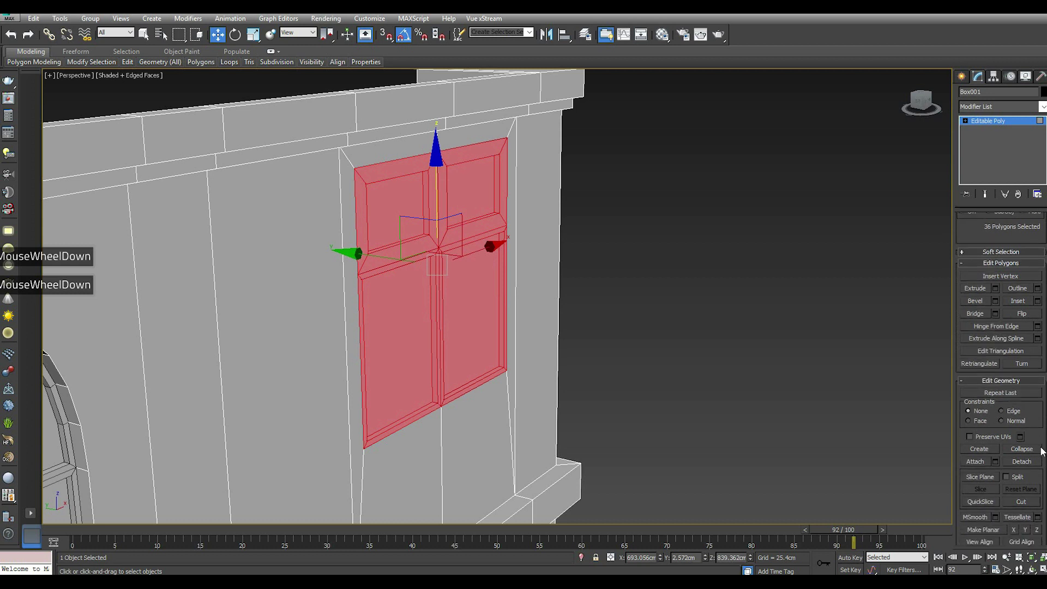
click(1031, 467)
key(Return)
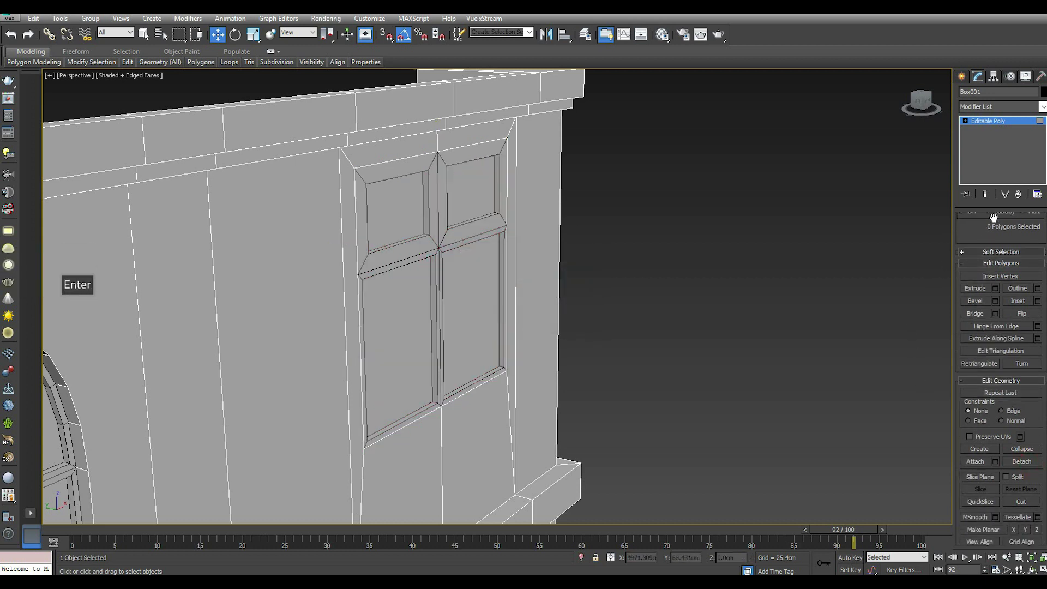
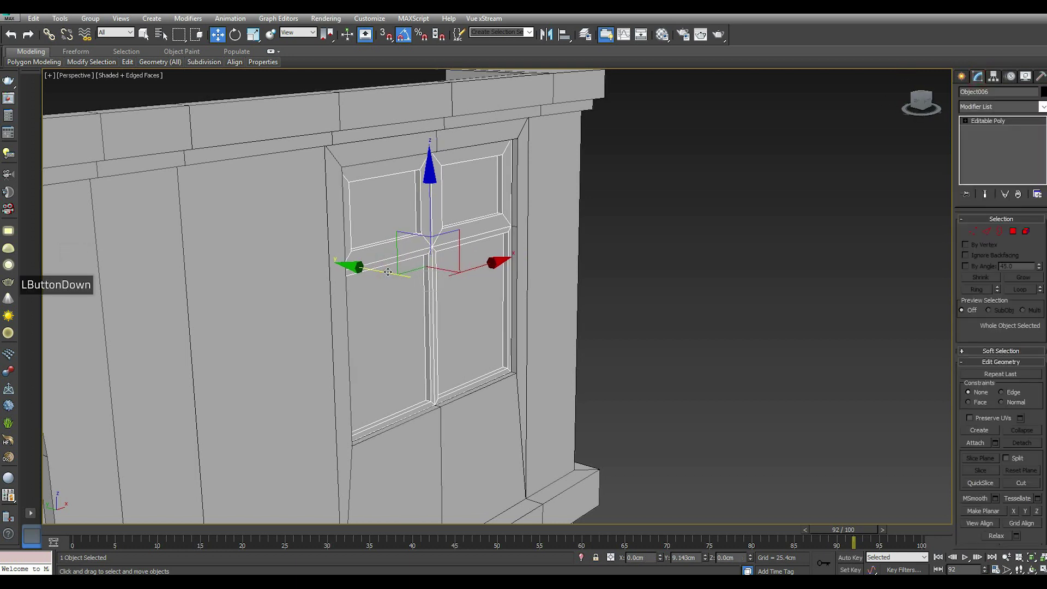
click(670, 318)
scroll(down, 3)
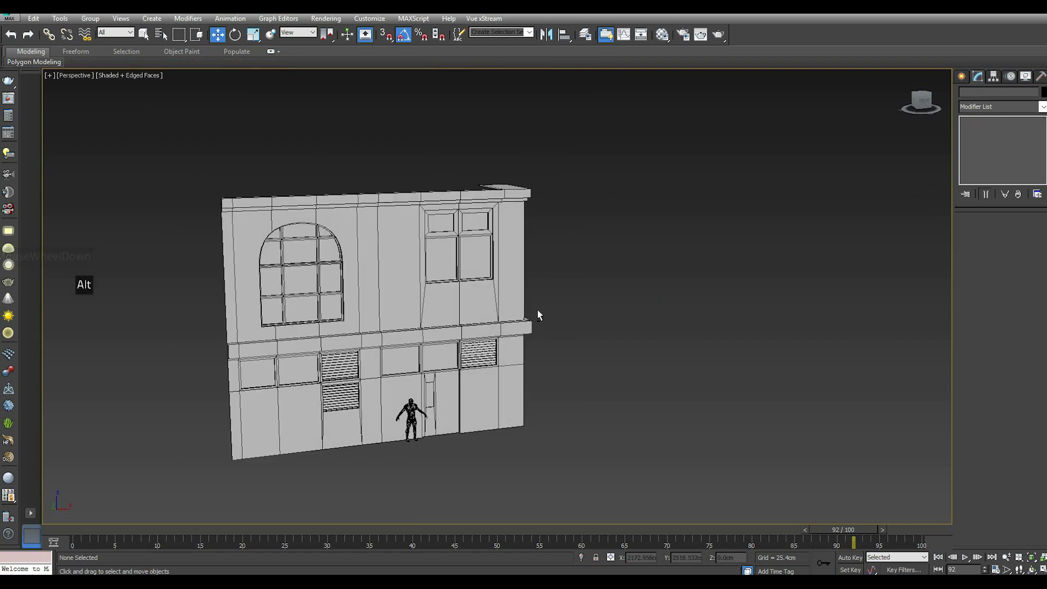
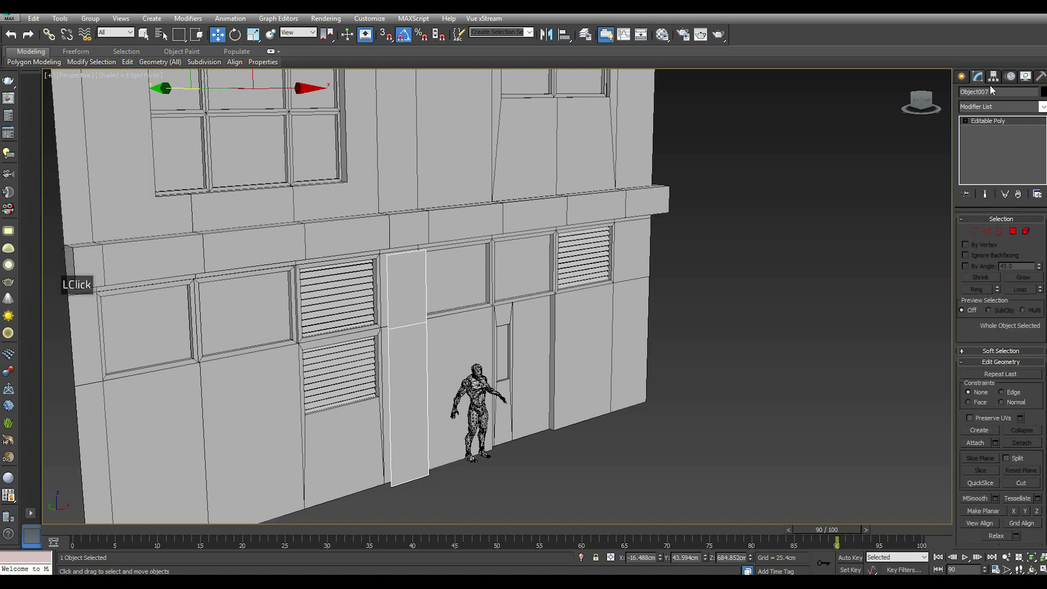
Step: Give the pillar panel thickness and split it into cap, shaft and base in Editable Poly
click(1000, 81)
click(1002, 148)
click(989, 204)
click(998, 152)
click(983, 82)
scroll(up, 3)
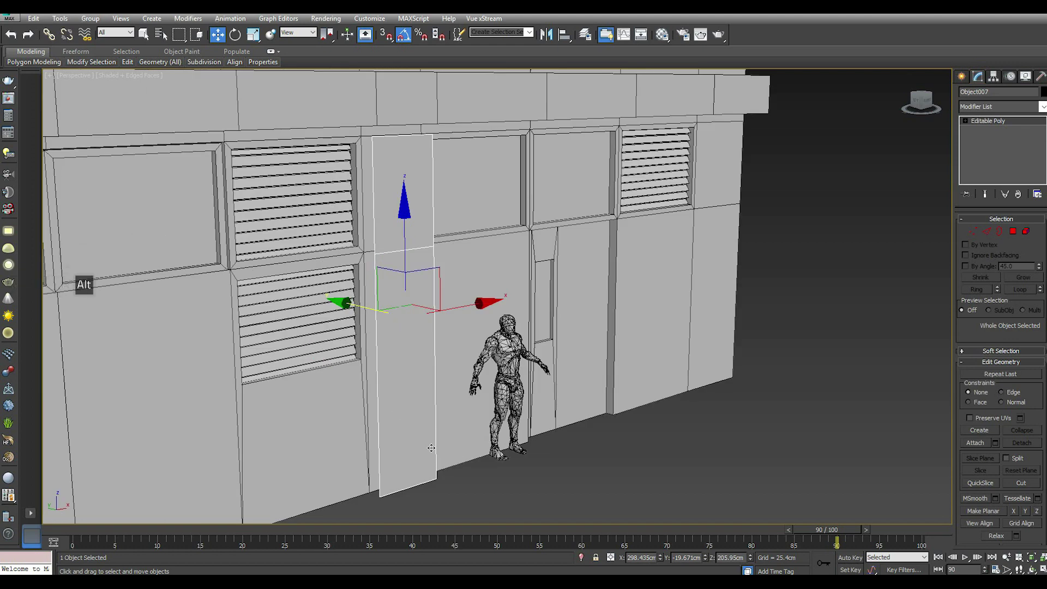
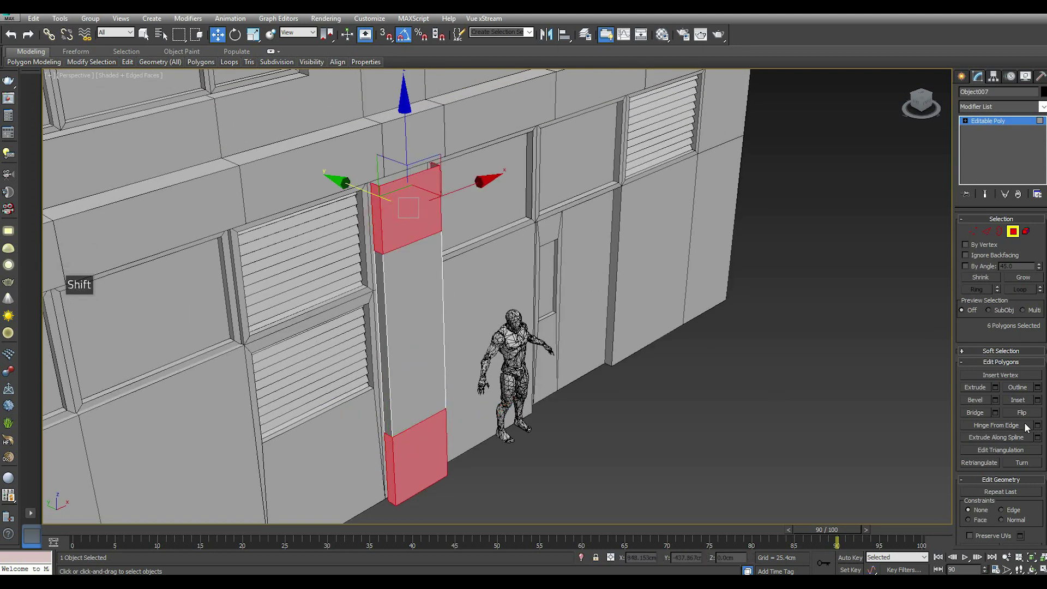
Step: Extrude the pillar's cap and base faces outward and isolate the pillar to check it
click(1000, 389)
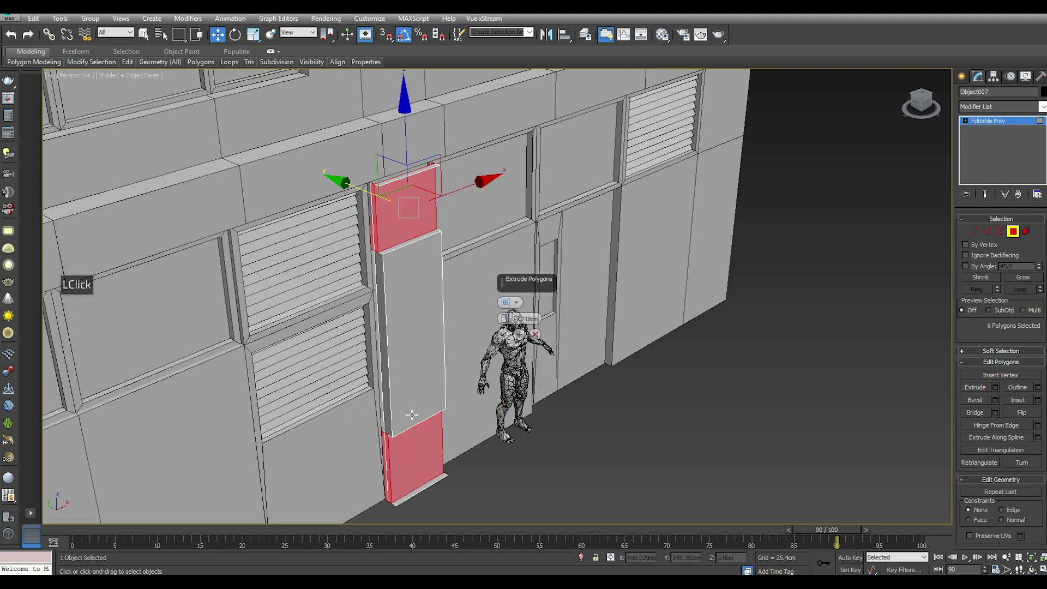
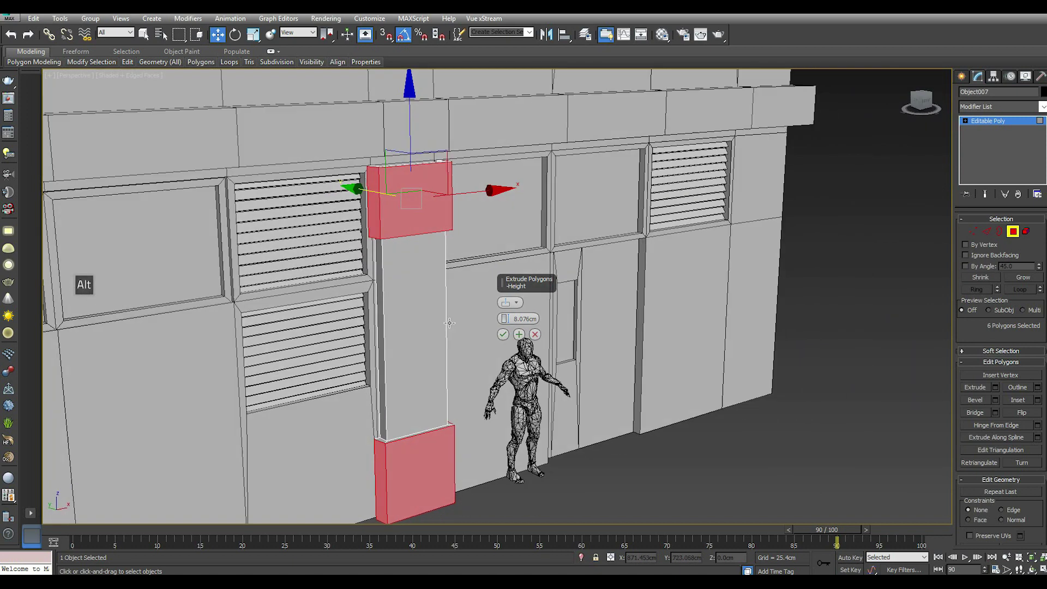
scroll(up, 3)
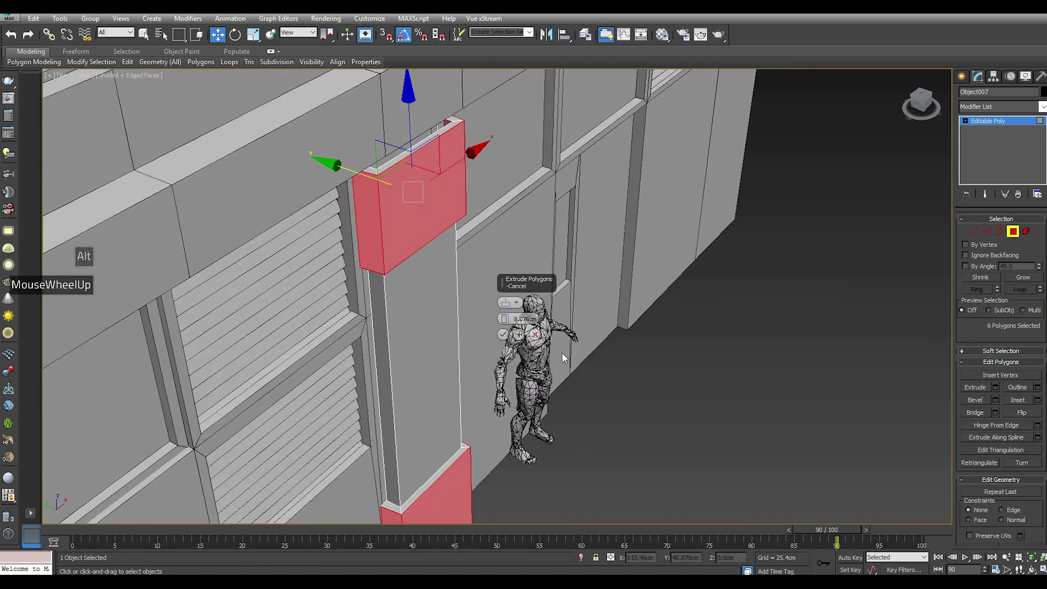
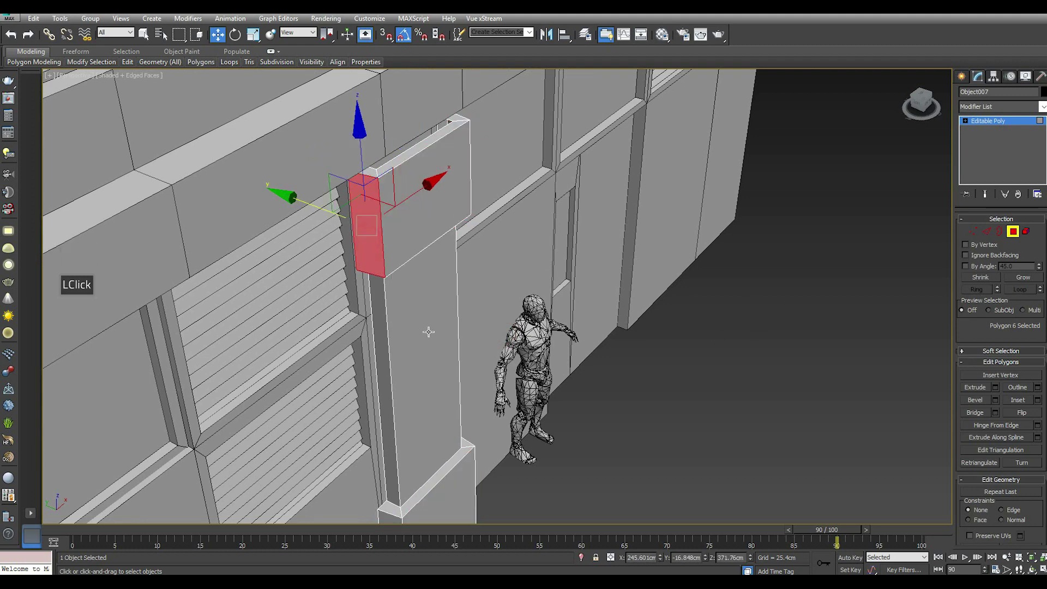
scroll(down, 3)
scroll(down, 3)
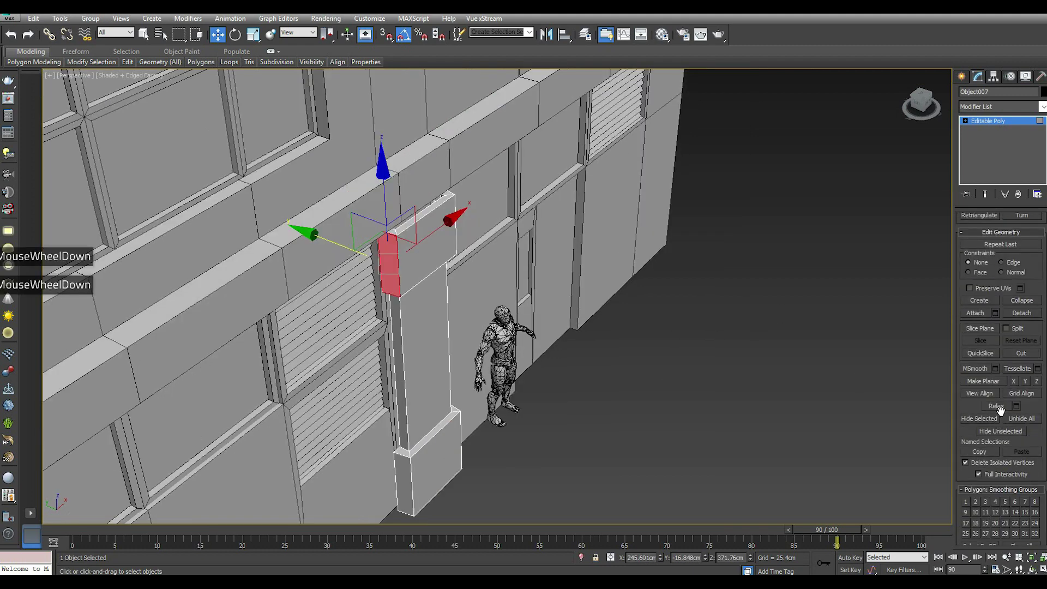
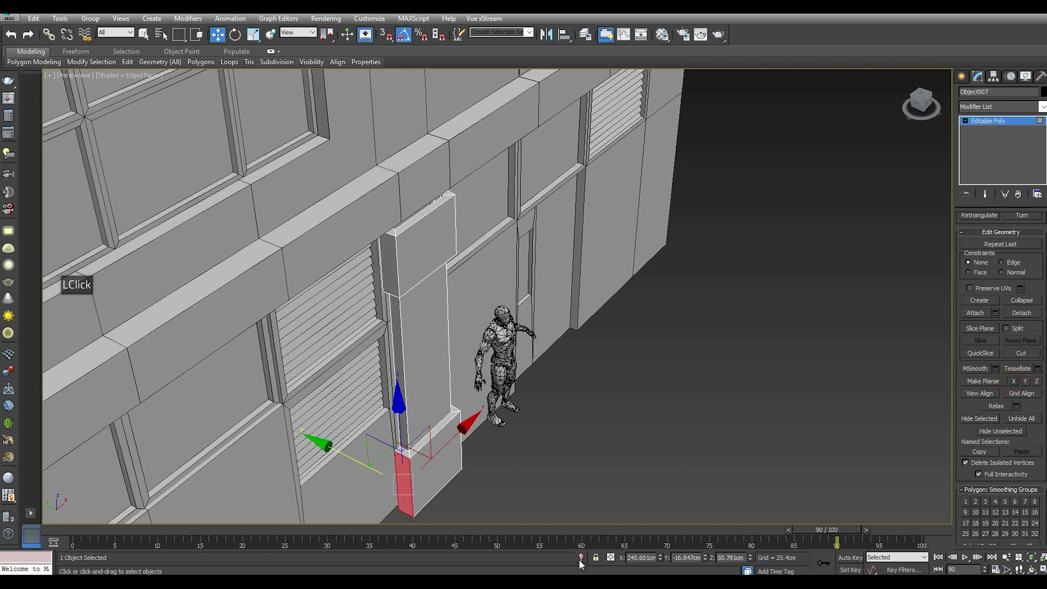
click(585, 563)
scroll(down, 3)
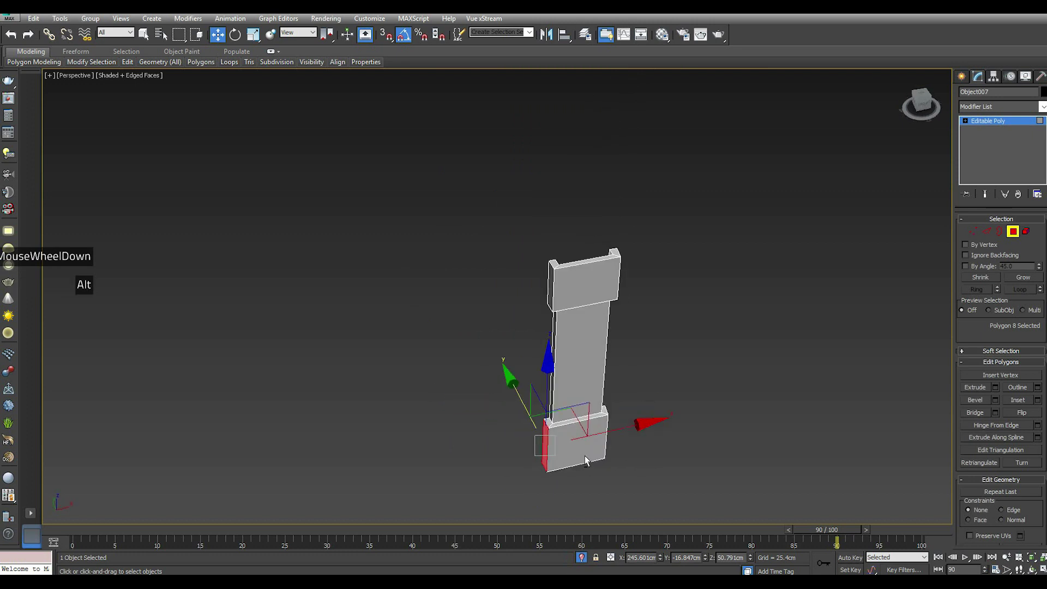
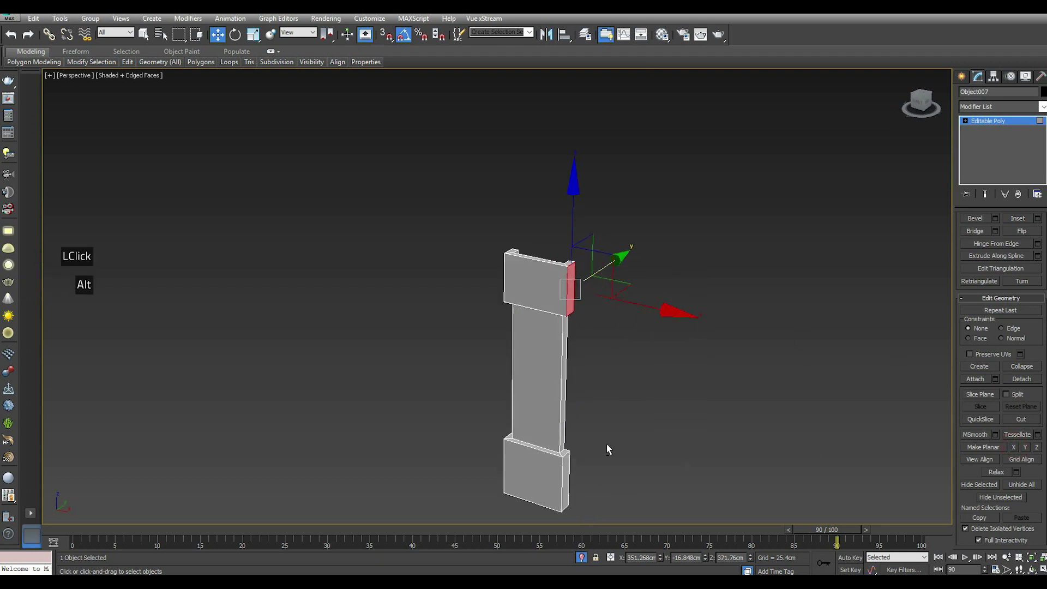
Step: Show the whole facade again and select the pillar's left and right side vertices in Front view
click(588, 561)
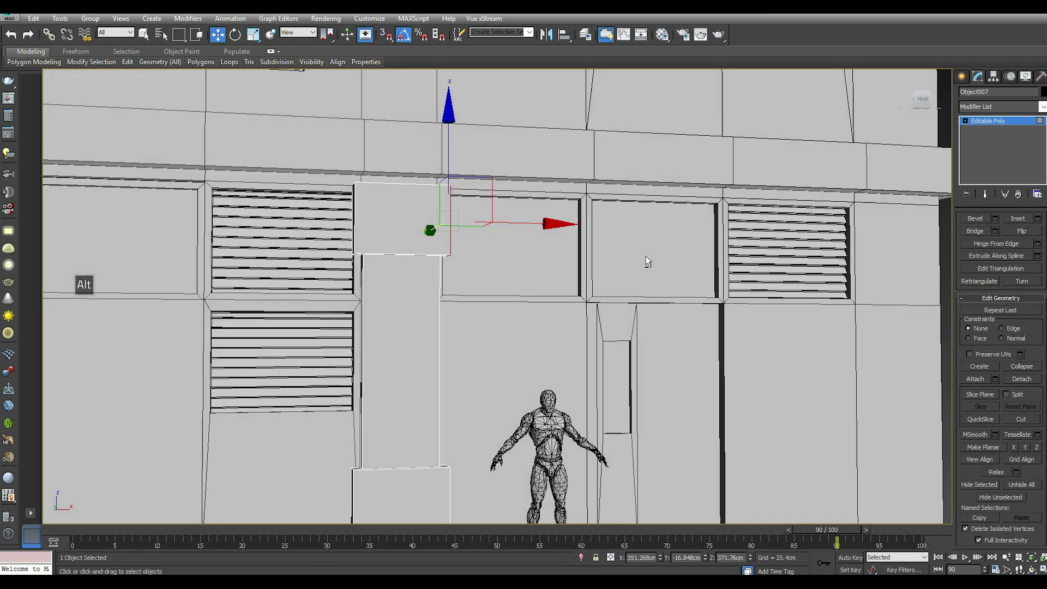
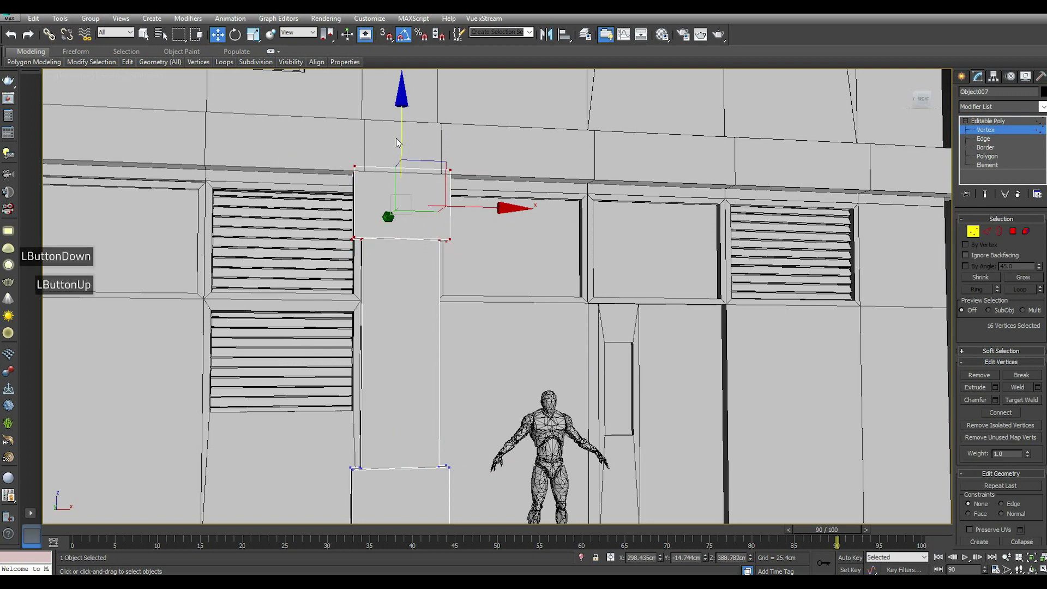
scroll(down, 3)
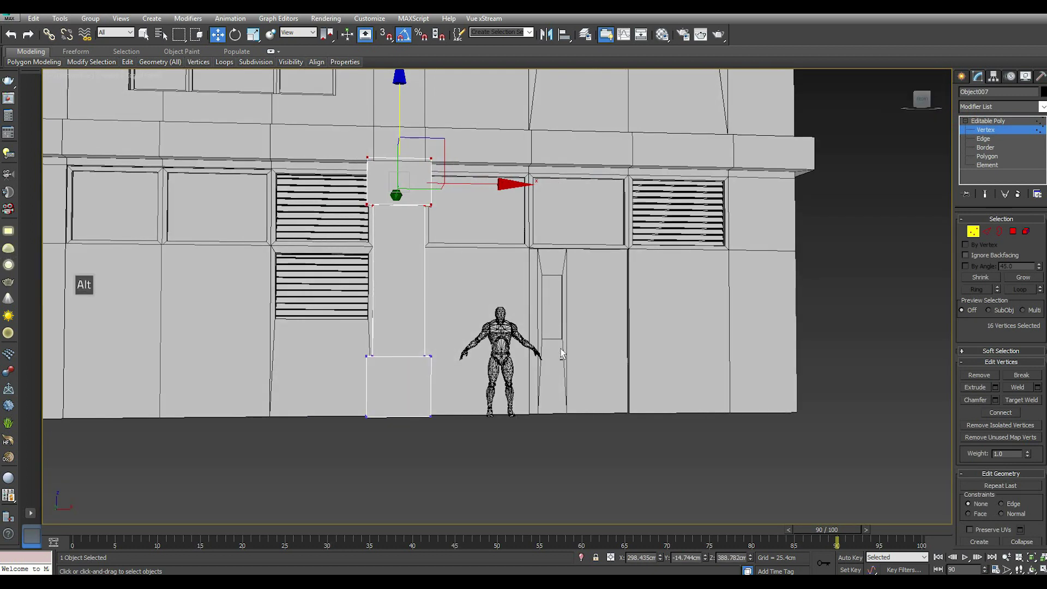
click(334, 155)
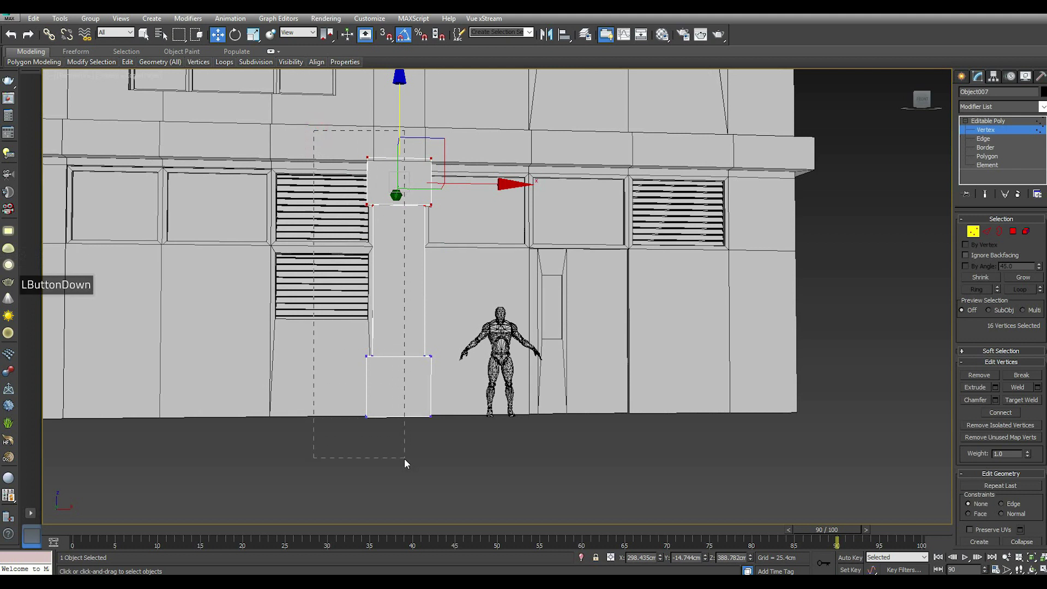
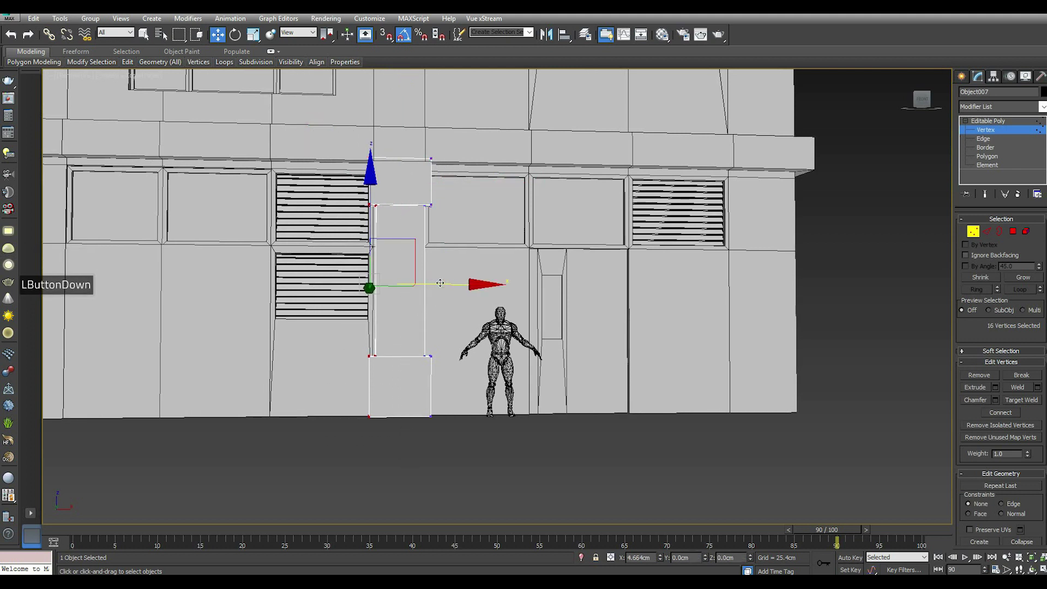
click(478, 162)
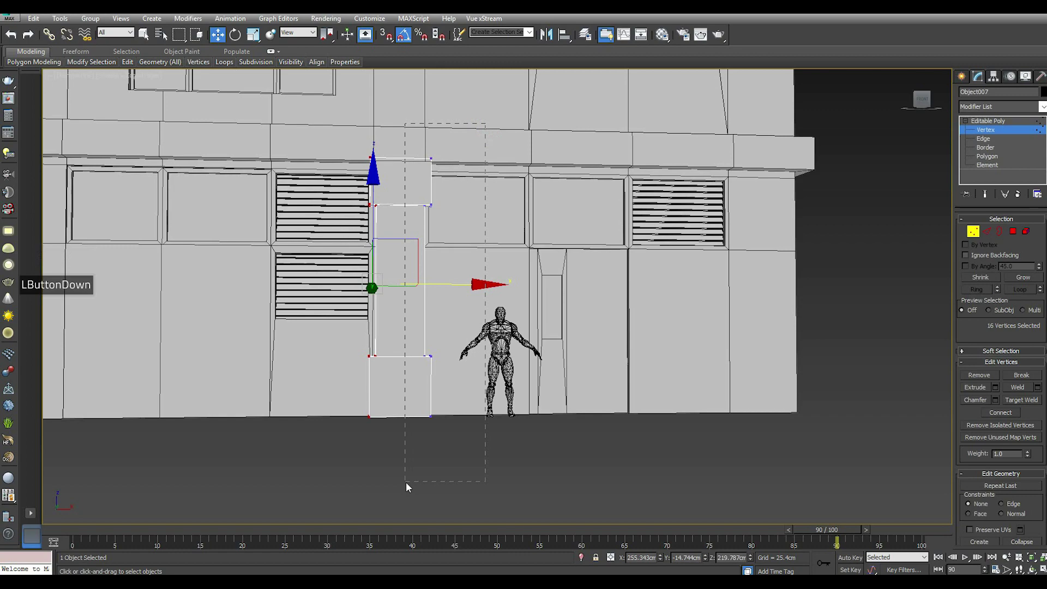
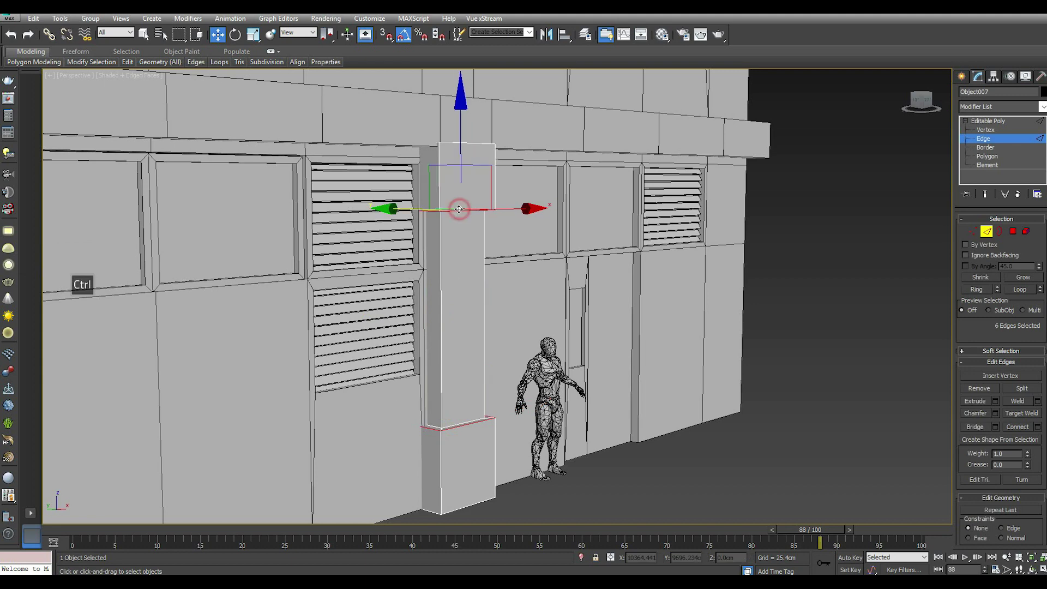
Step: Chamfer the pillar's base edges and shaft corners with 2 segments at about 3 cm
scroll(up, 3)
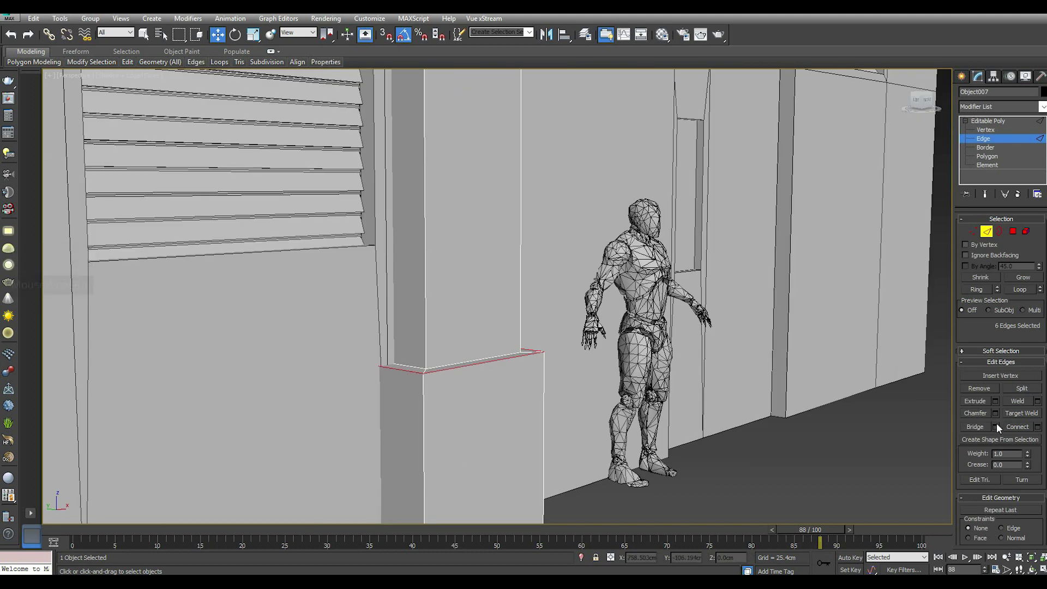
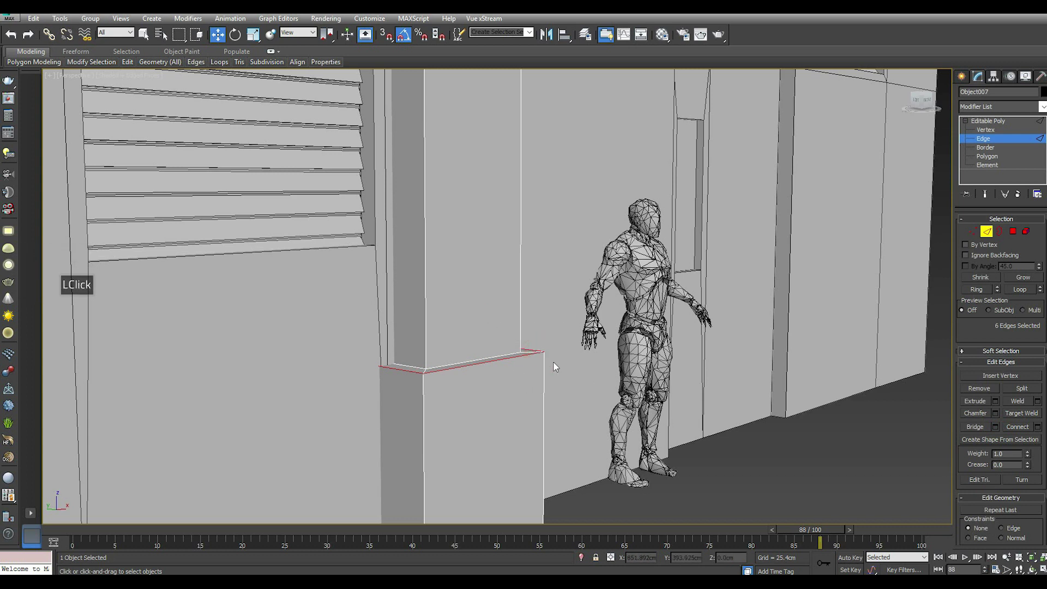
click(1001, 417)
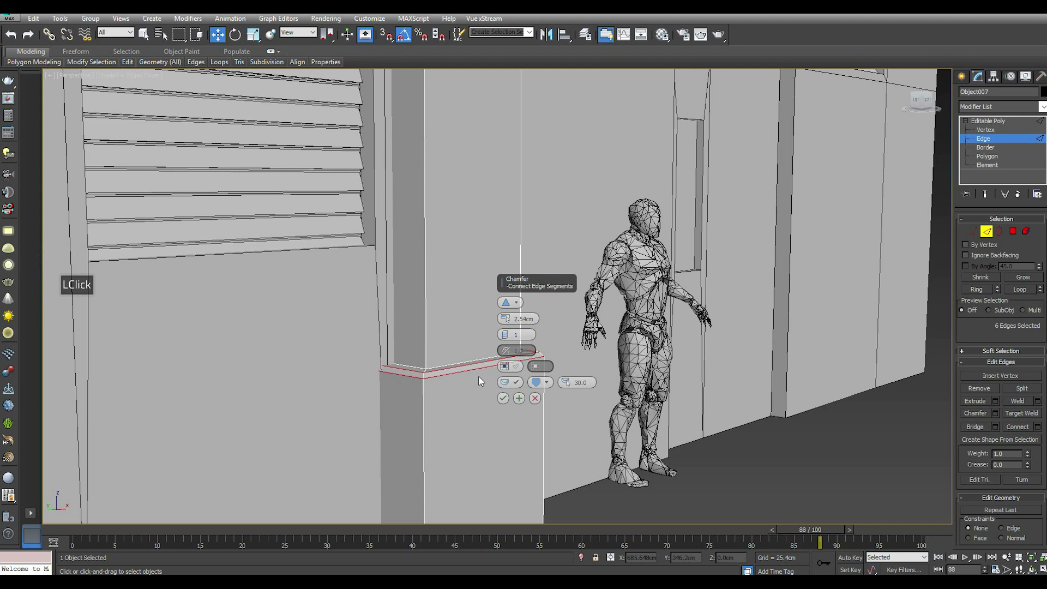
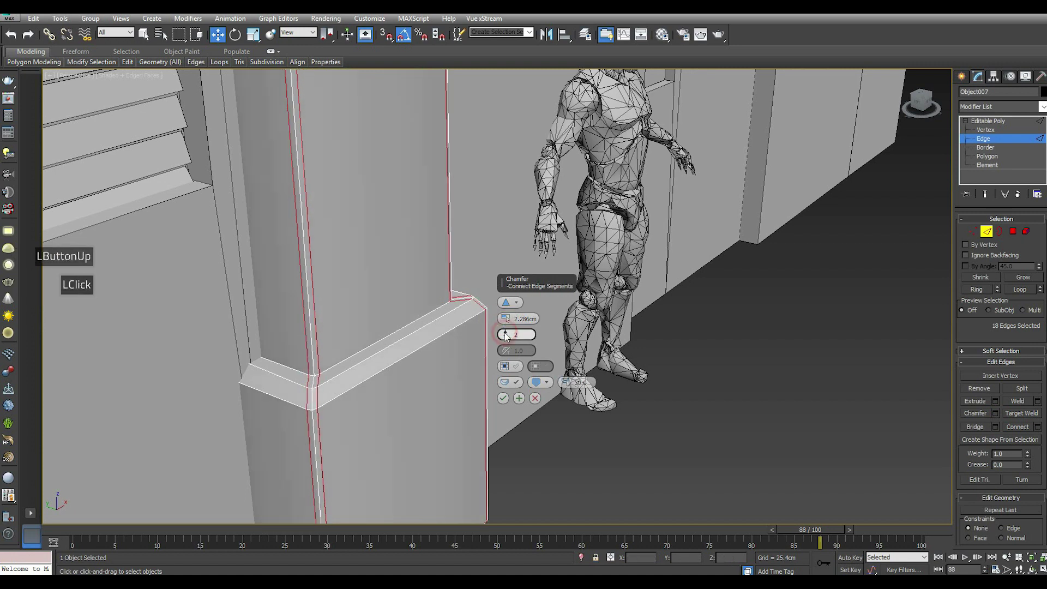
click(508, 326)
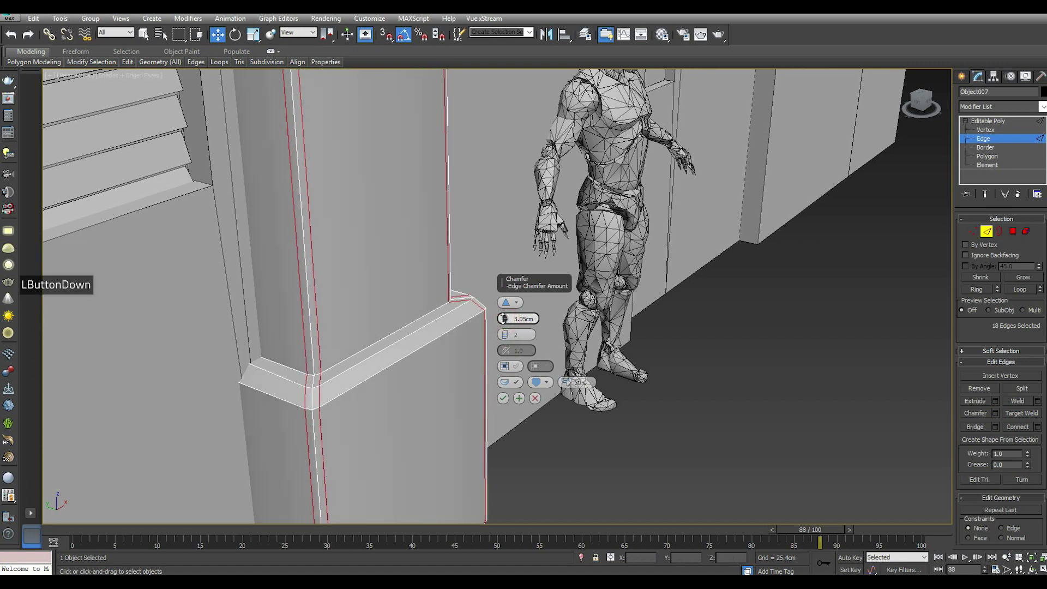
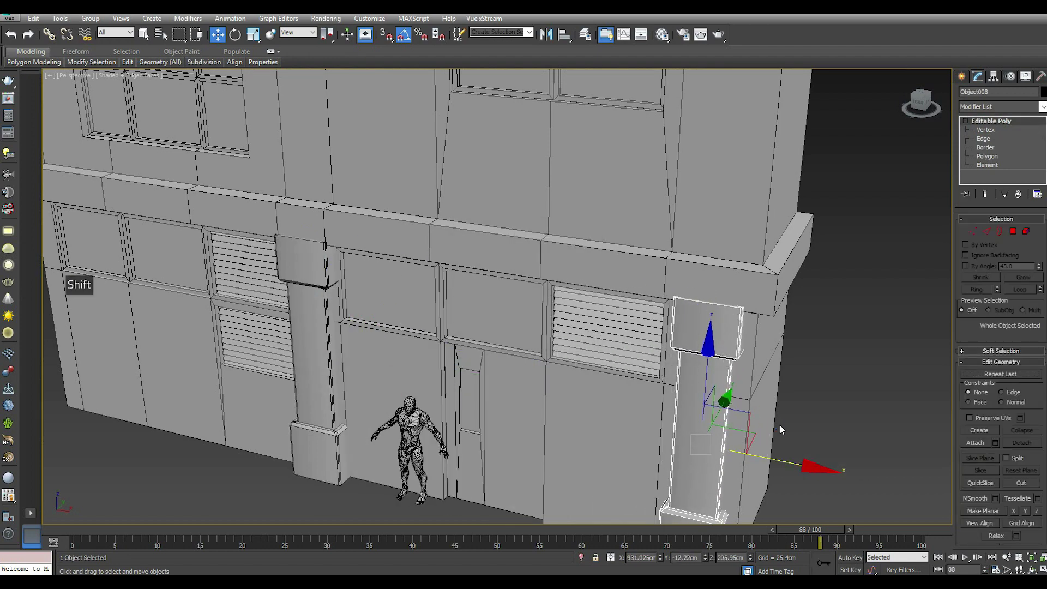
Step: Clear the selection before drawing a long low box on the ground by the facade
scroll(down, 3)
click(804, 363)
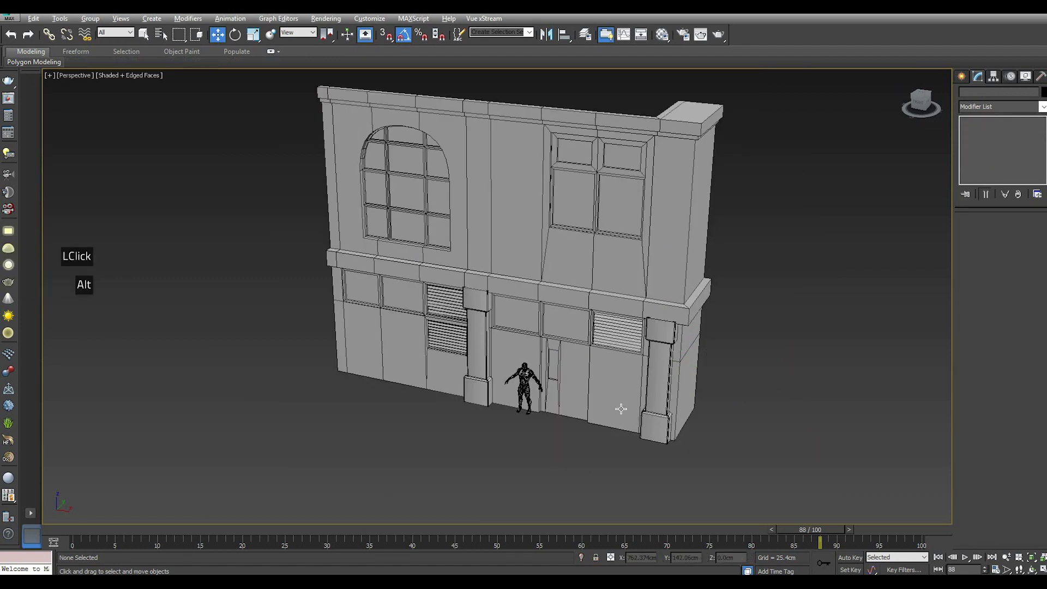
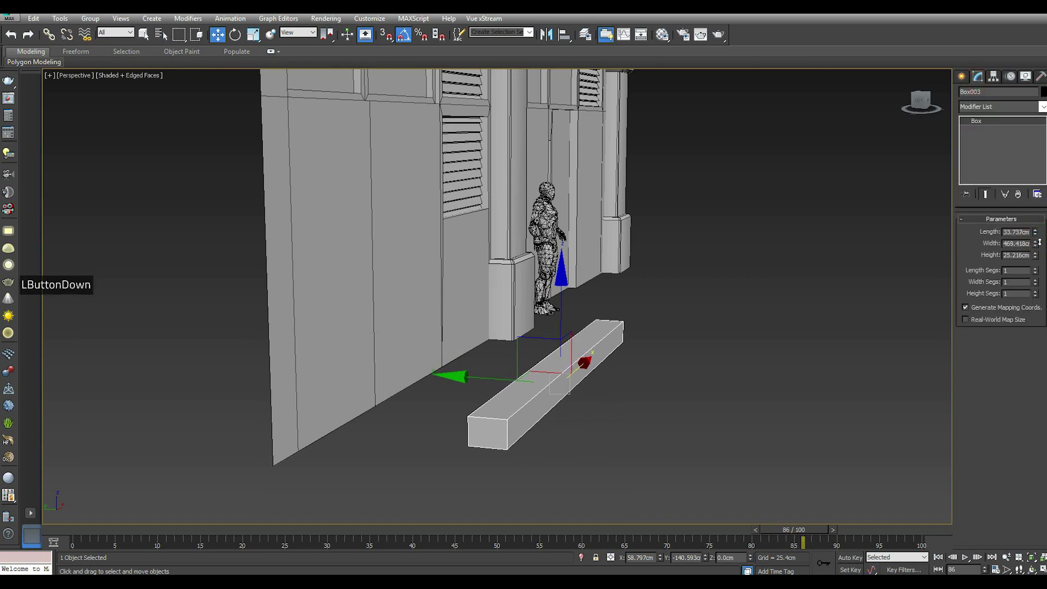
Step: Reduce the sill box's Width in the Modify panel so it matches the upper right window
scroll(down, 3)
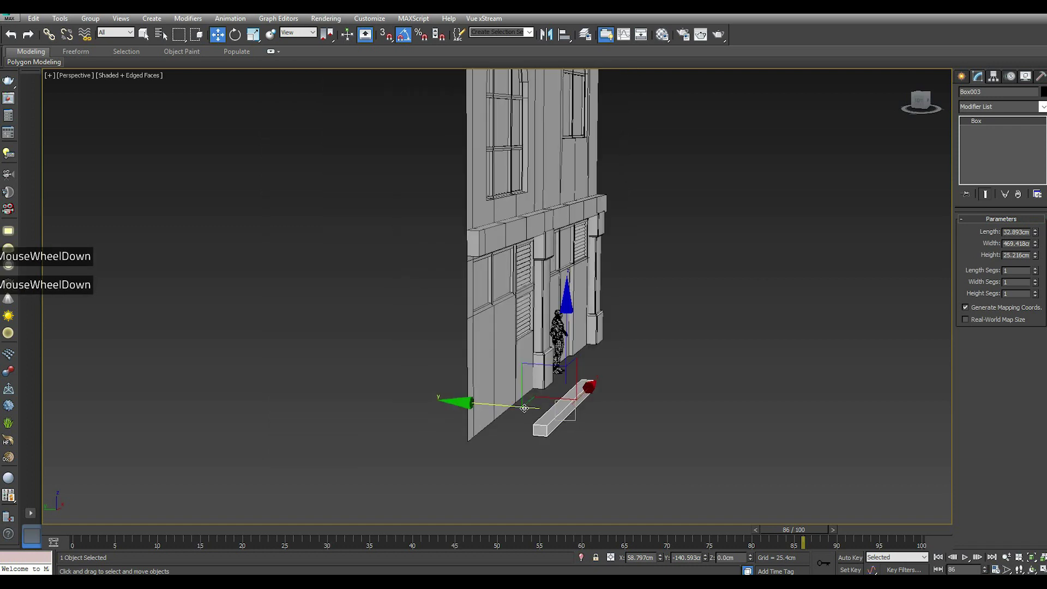
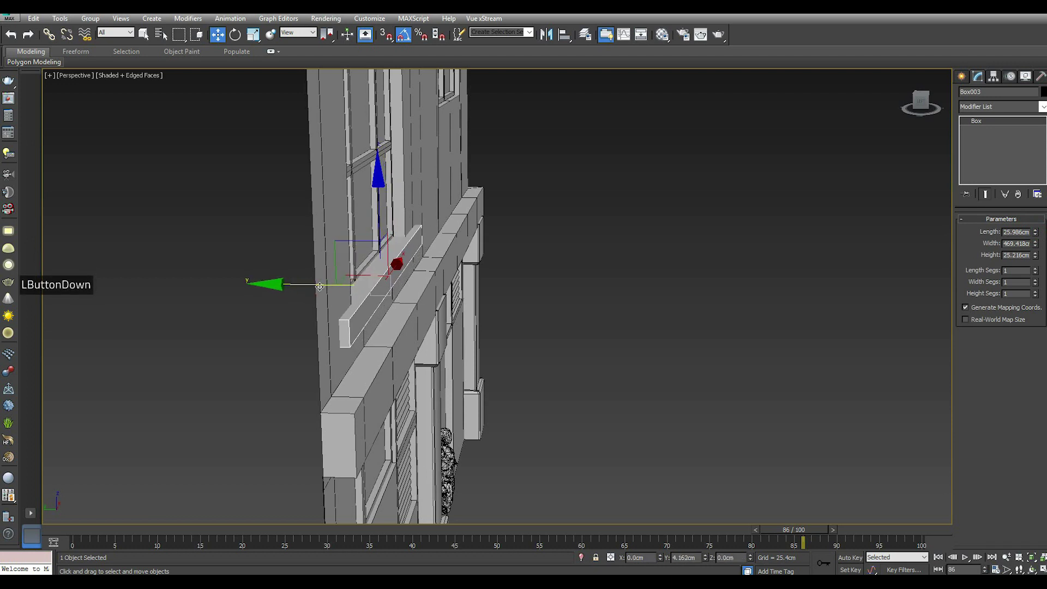
scroll(down, 3)
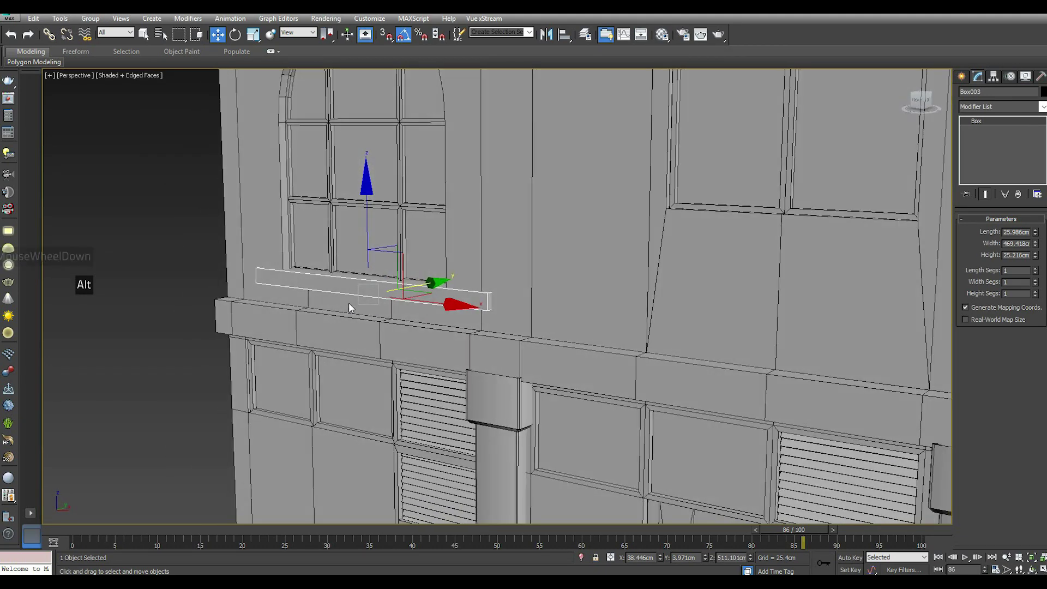
scroll(down, 3)
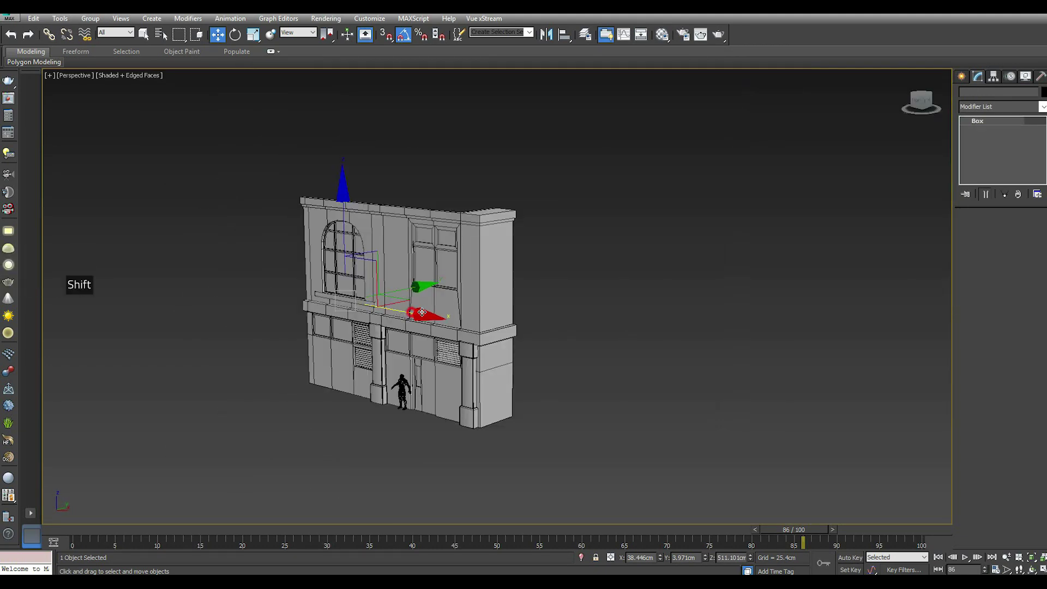
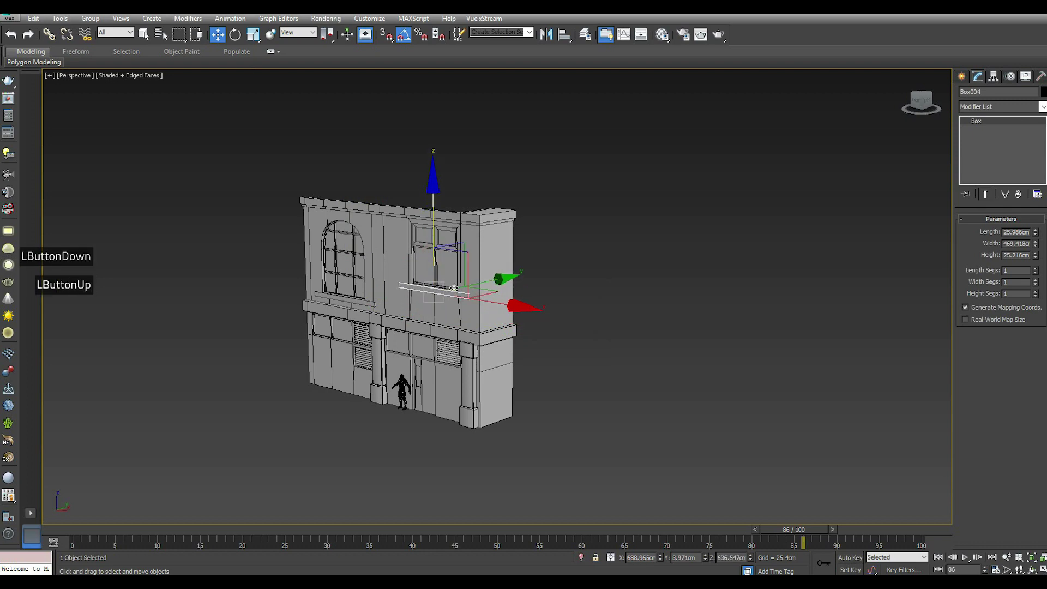
scroll(up, 3)
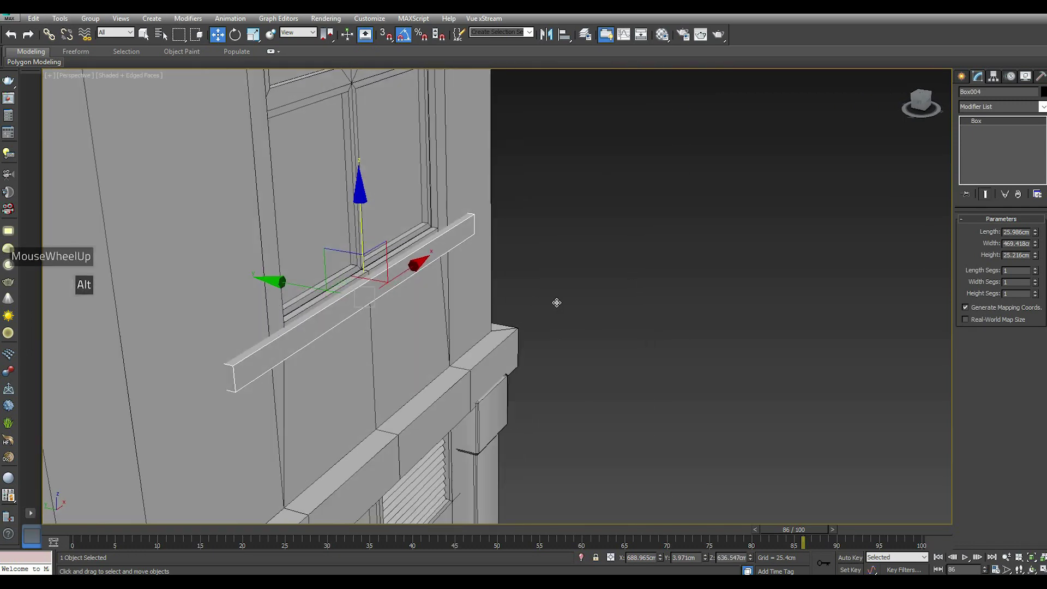
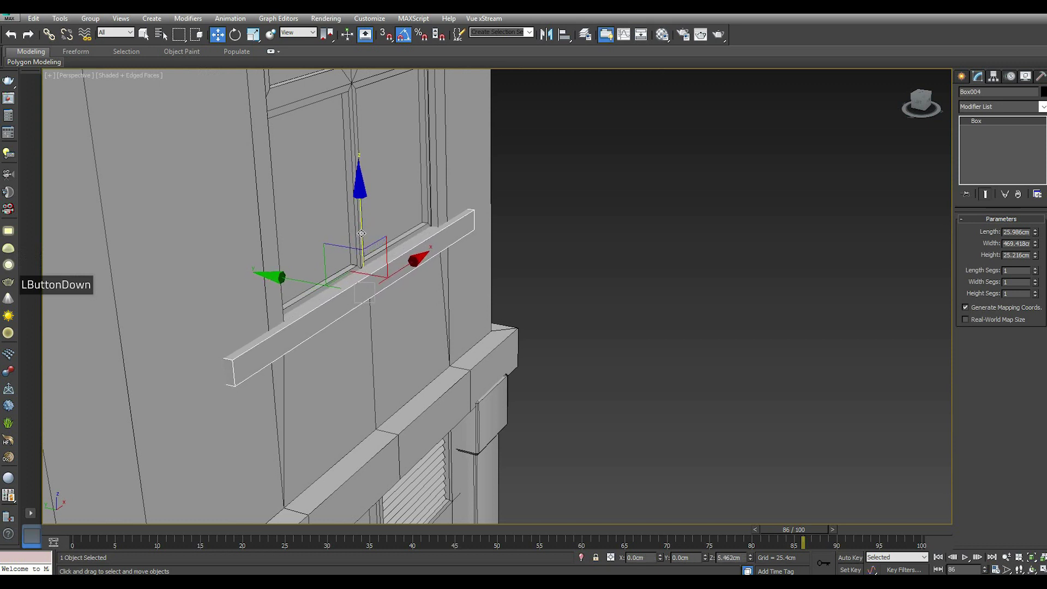
click(1038, 247)
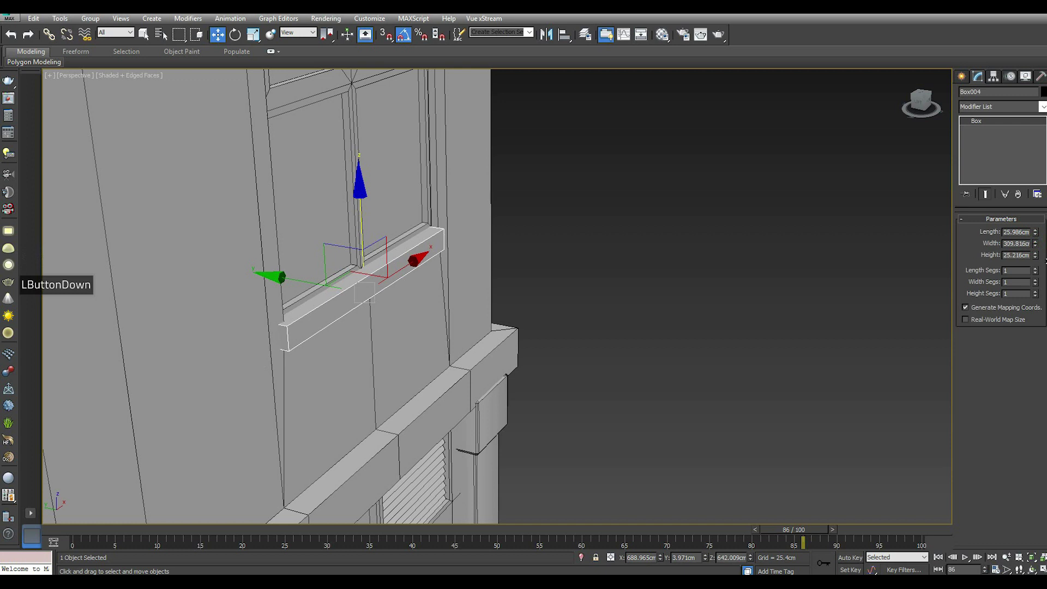
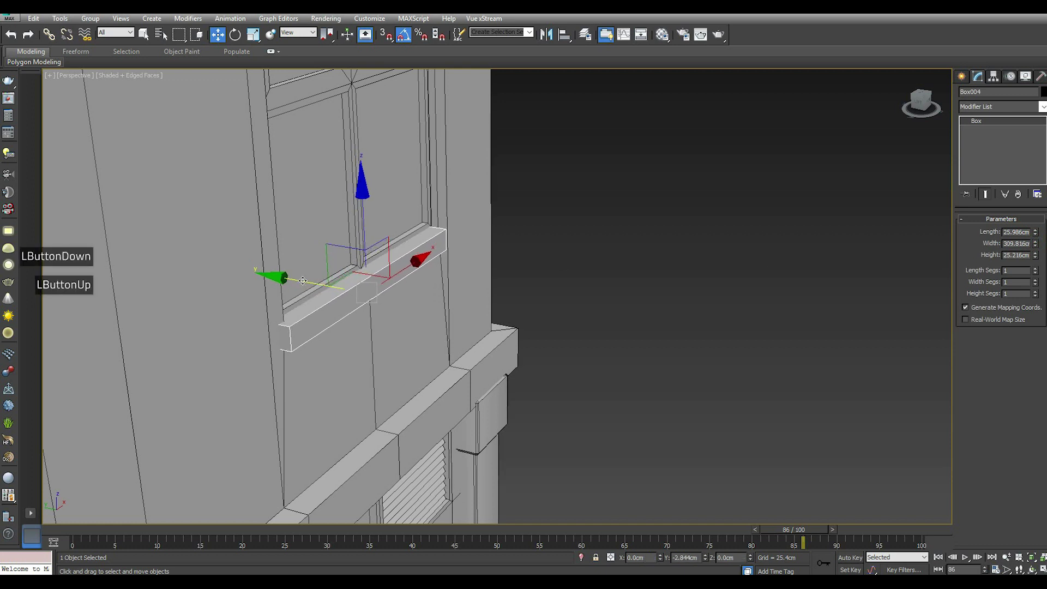
scroll(down, 3)
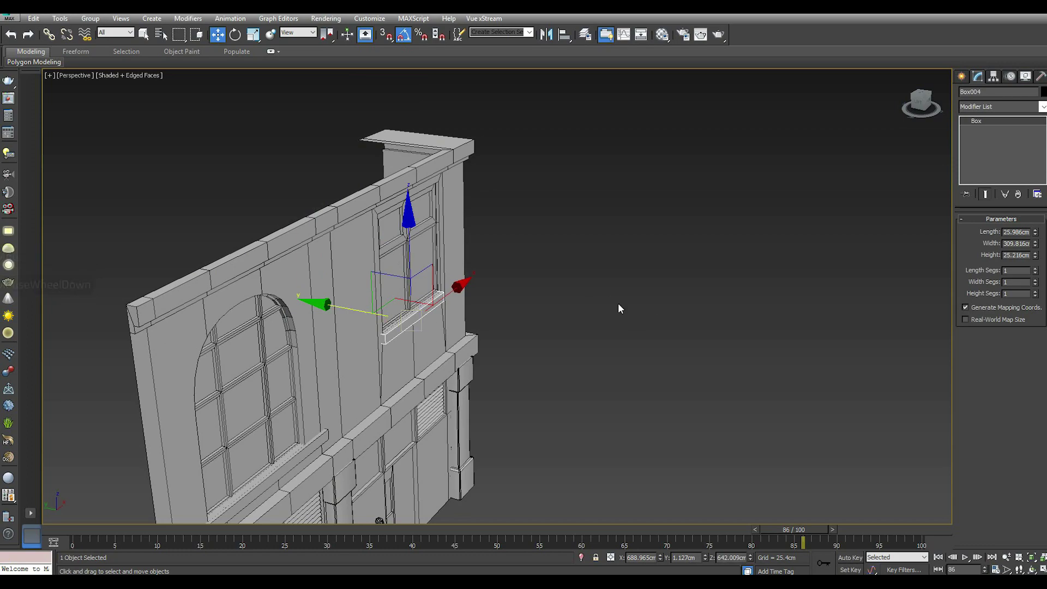
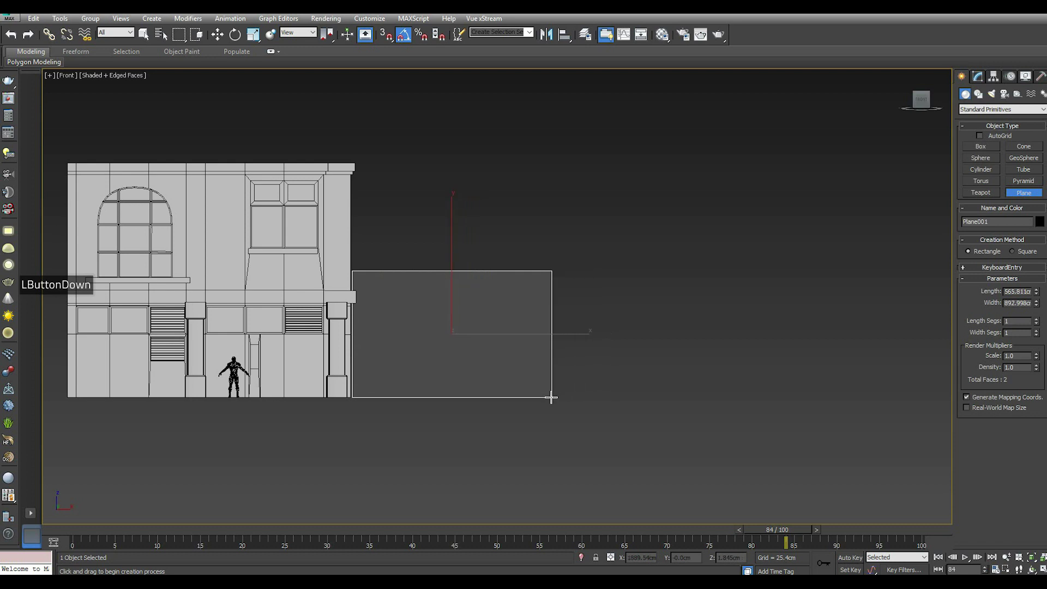
Step: Finish plane creation, select and position the new plane, then view it in perspective
right_click(530, 357)
key(m)
click(435, 271)
text(LClickm)
key(p)
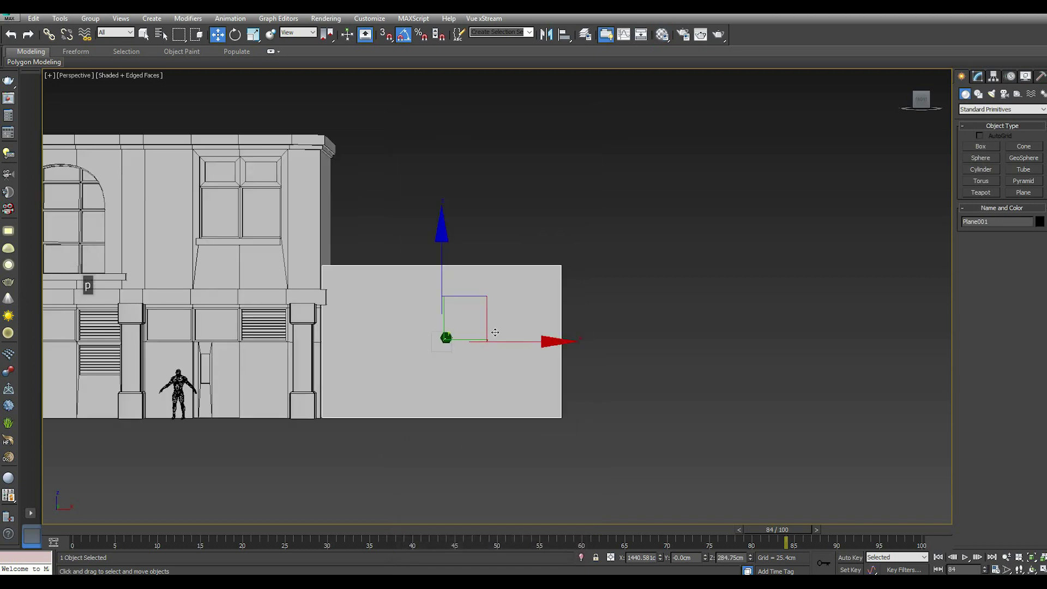
scroll(up, 3)
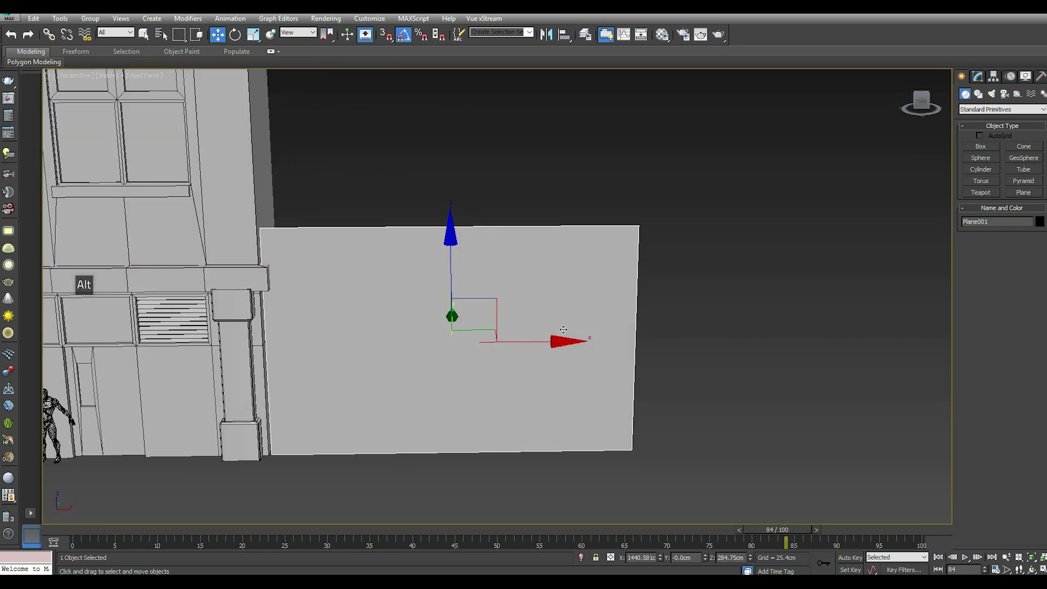
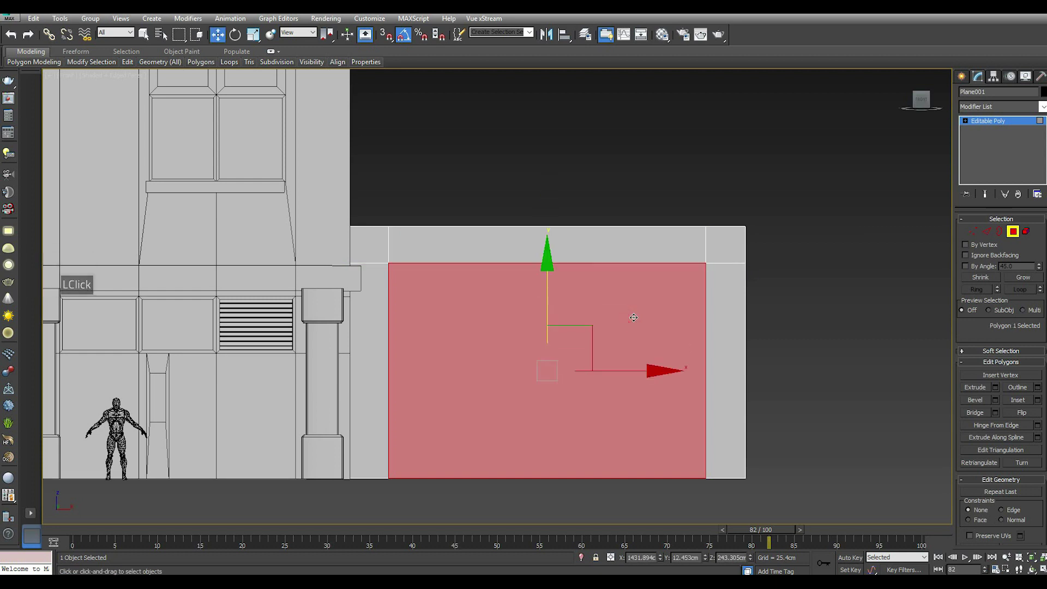
Step: Delete the inset central face to leave an upside-down U frame, viewed in perspective
key(Delete)
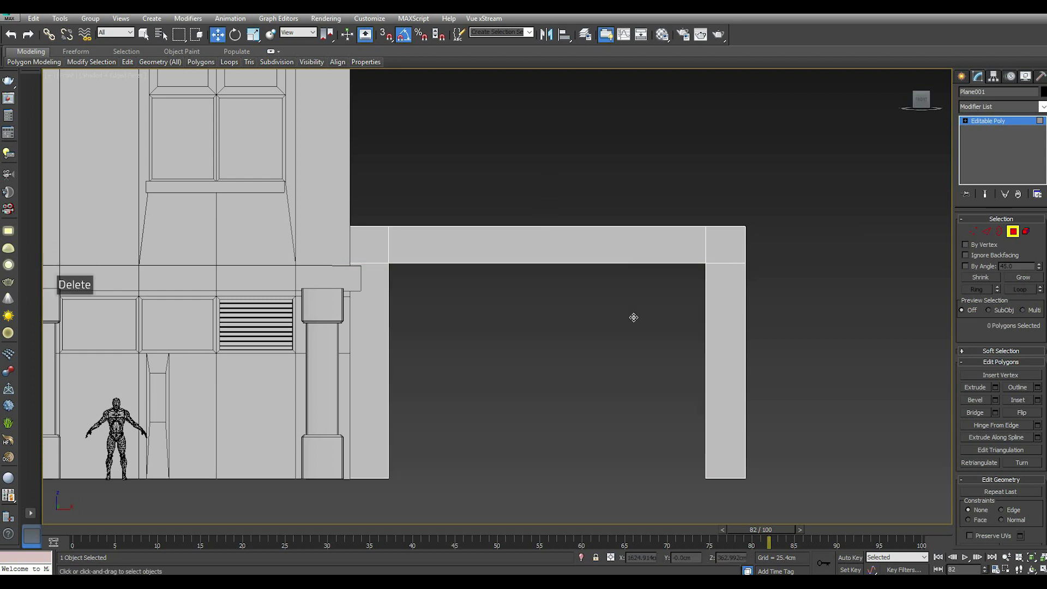
key(p)
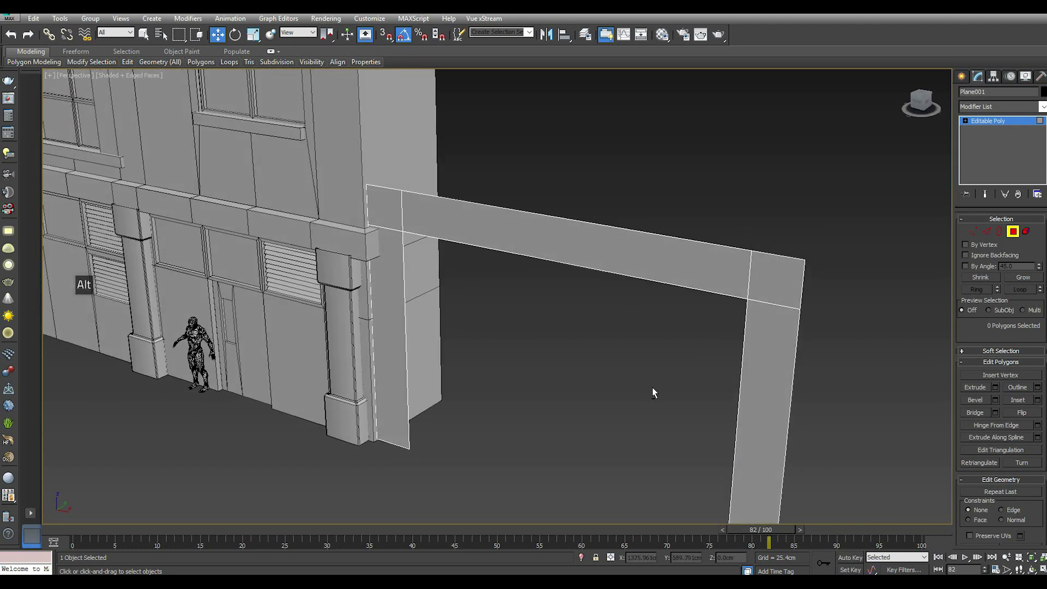
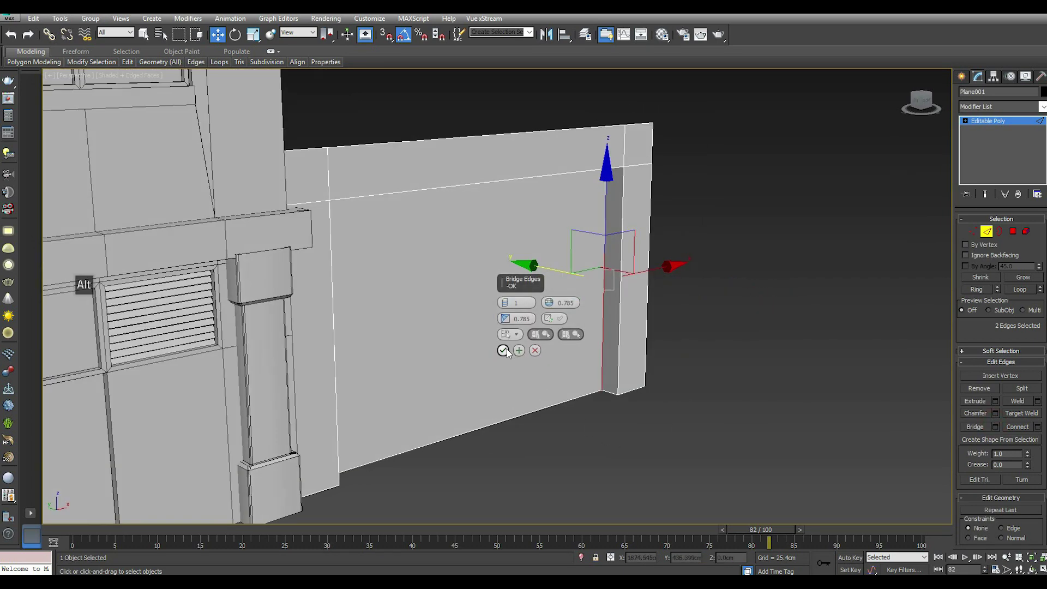
Step: Confirm Bridge Edges between the frame's inner vertical edges to fill the opening
click(509, 353)
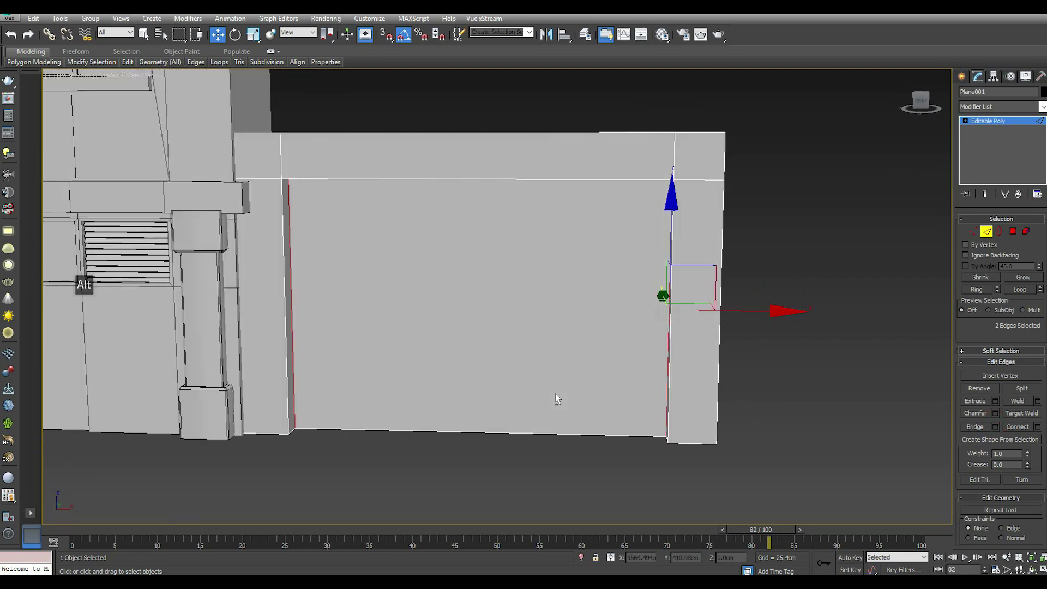
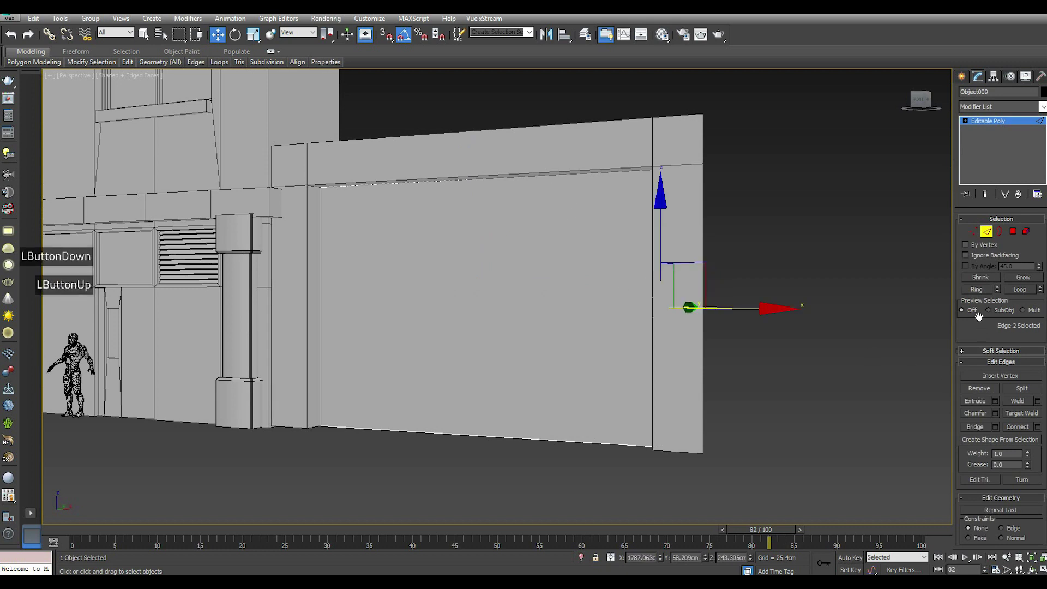
Step: Connect the panel edges with two pinched horizontal loops and three evenly spaced vertical cuts
click(972, 294)
click(1042, 430)
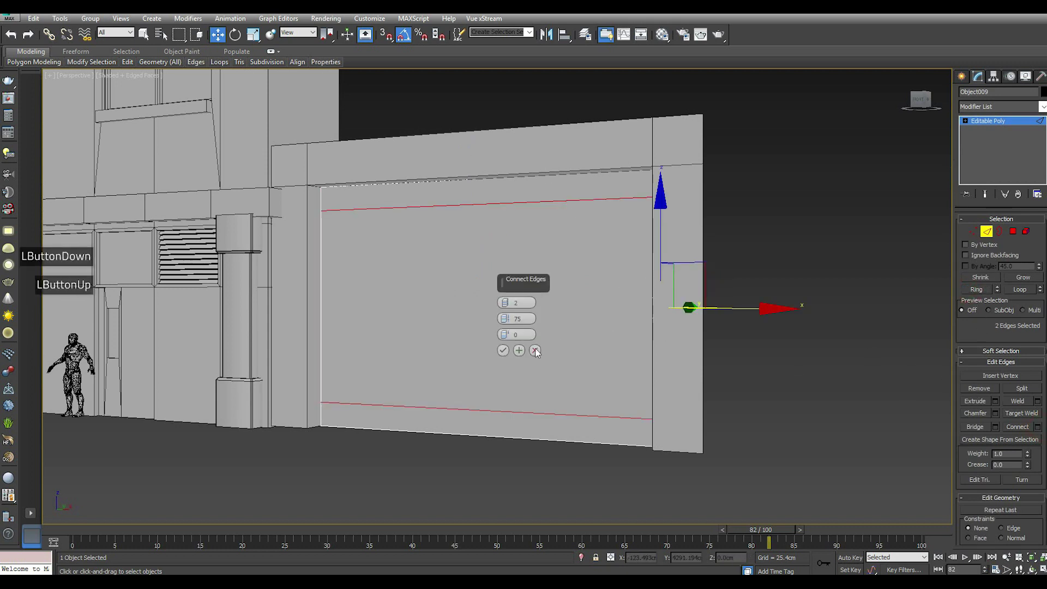
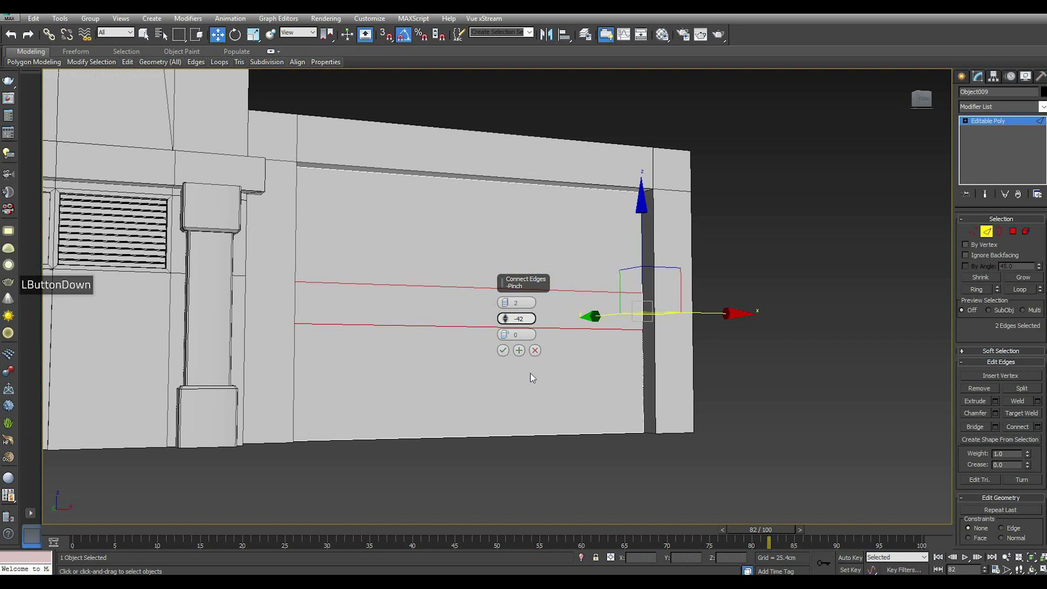
click(507, 323)
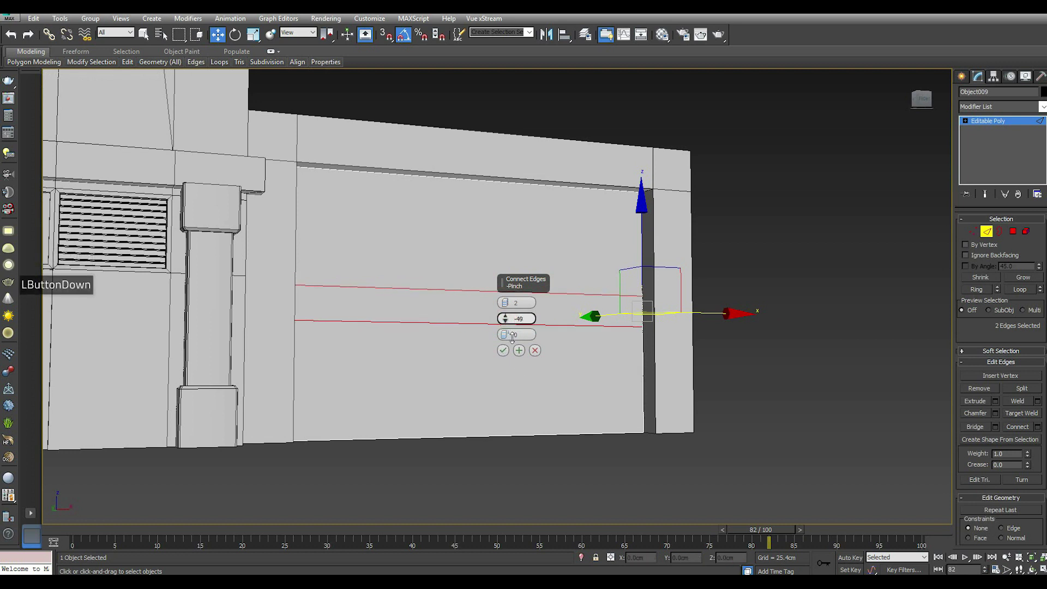
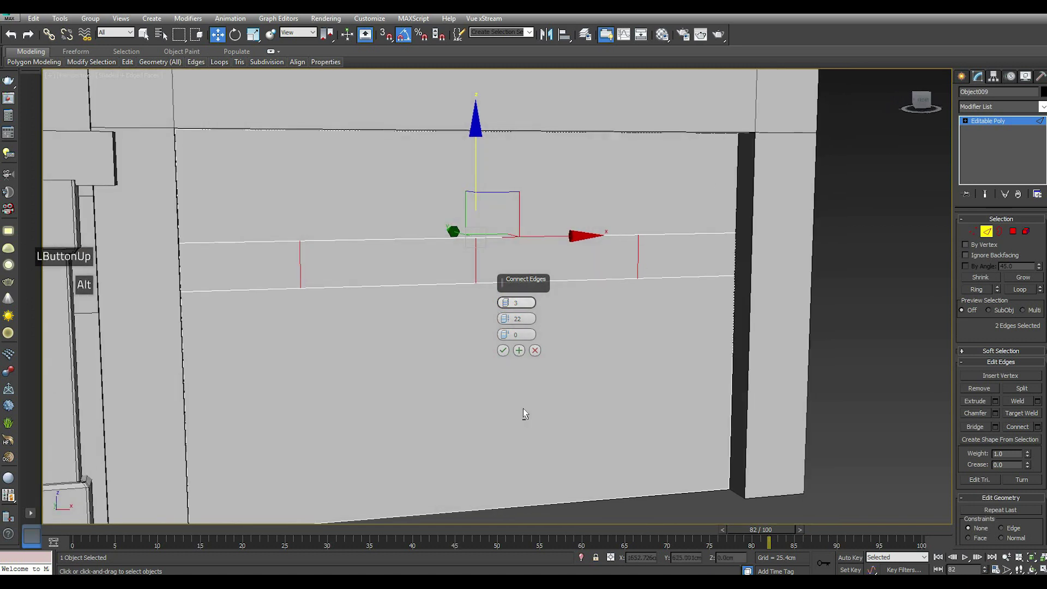
click(503, 329)
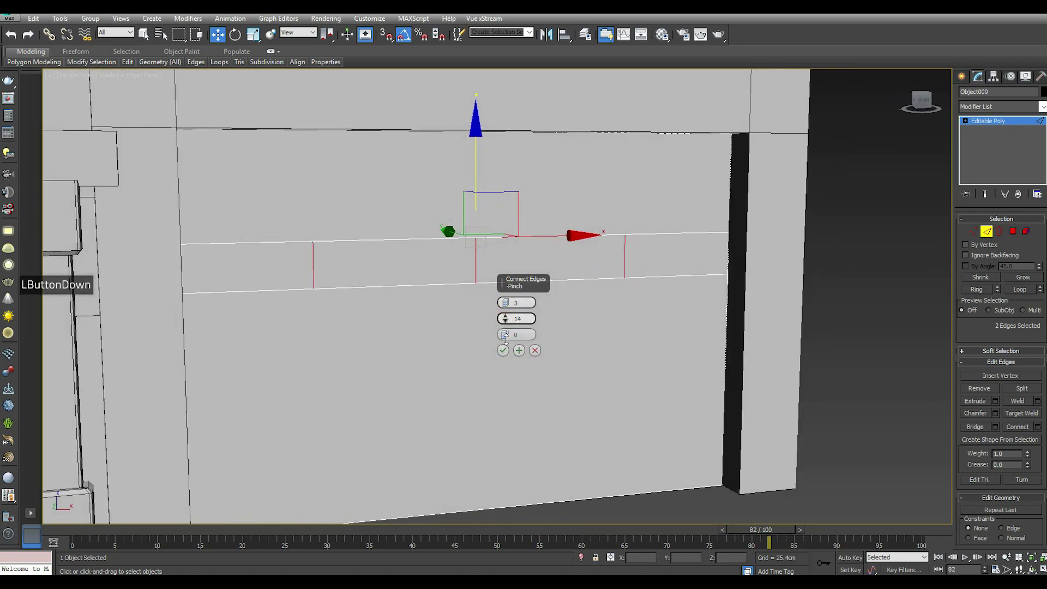
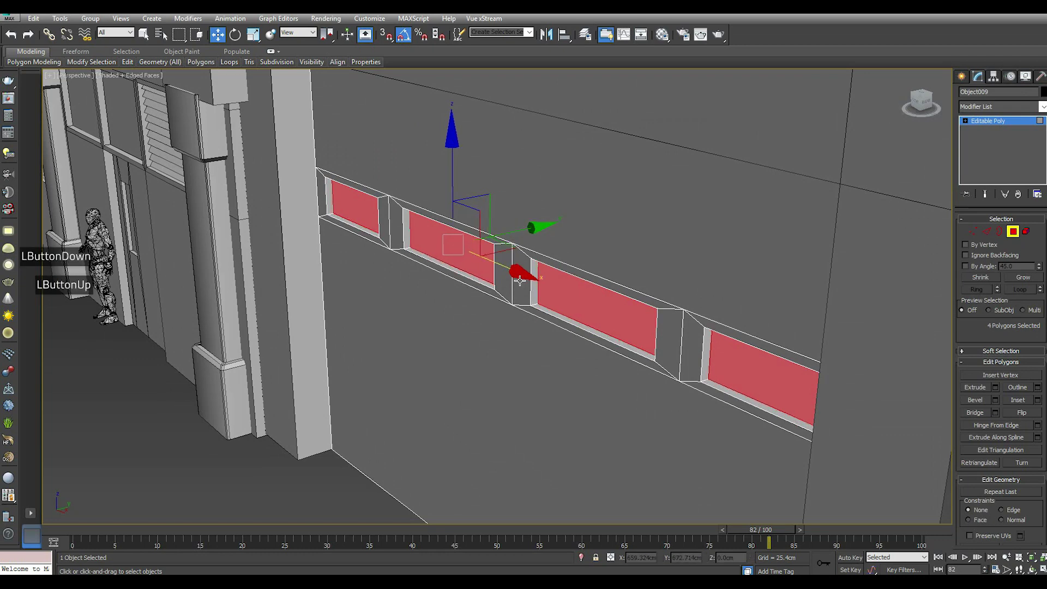
scroll(down, 3)
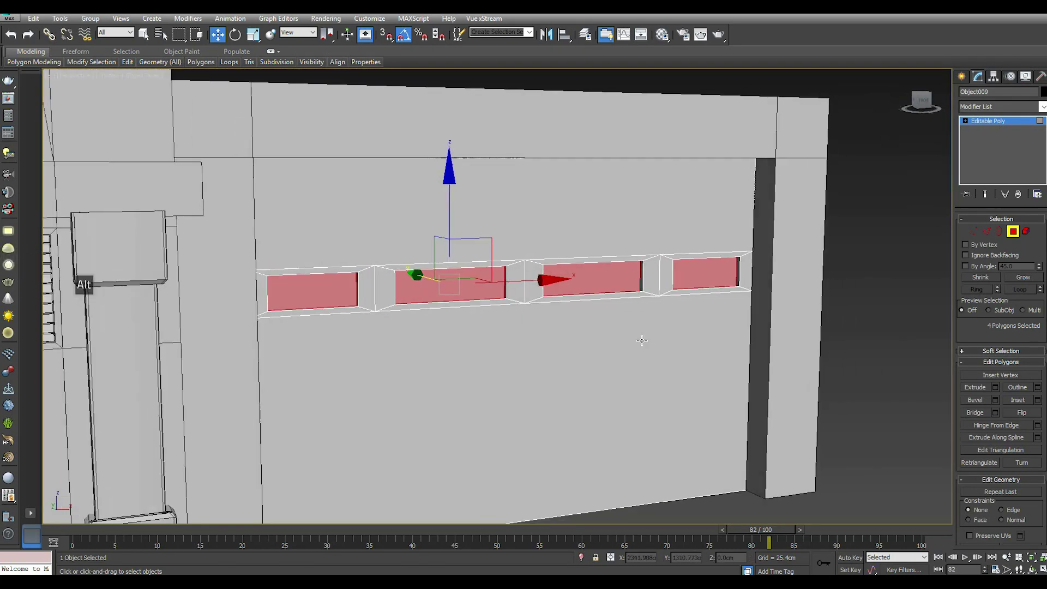
click(1026, 123)
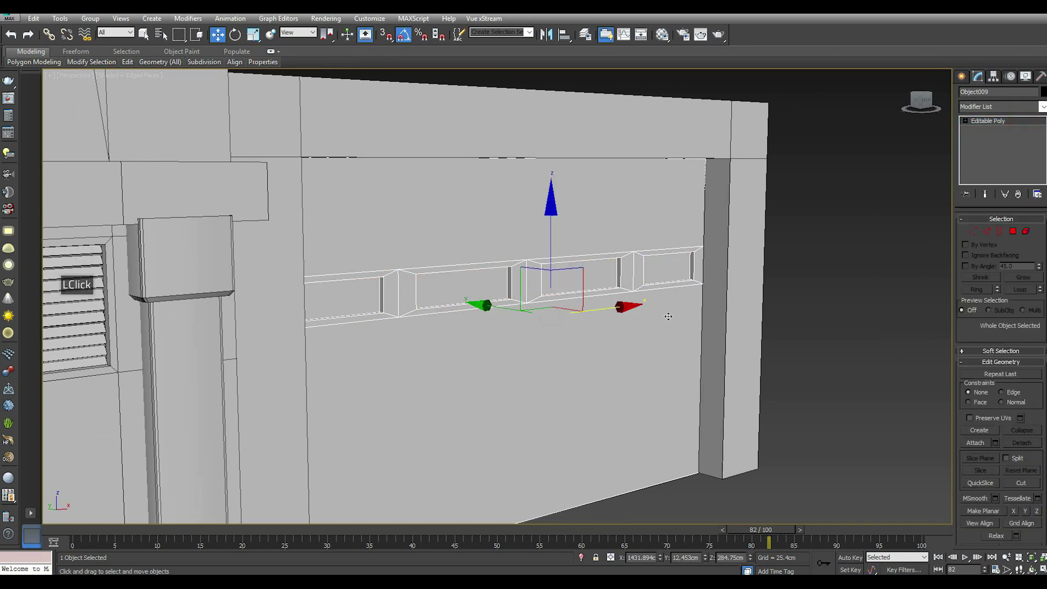
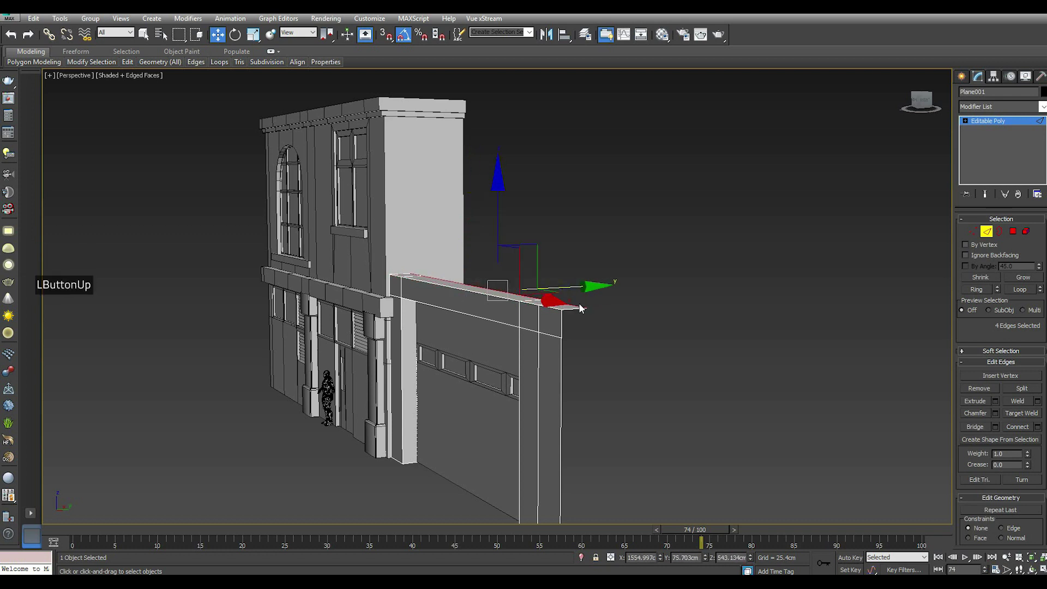
Step: Orbit and zoom along the wing's top to prepare extruding its frame upward along Z
middle_click(555, 348)
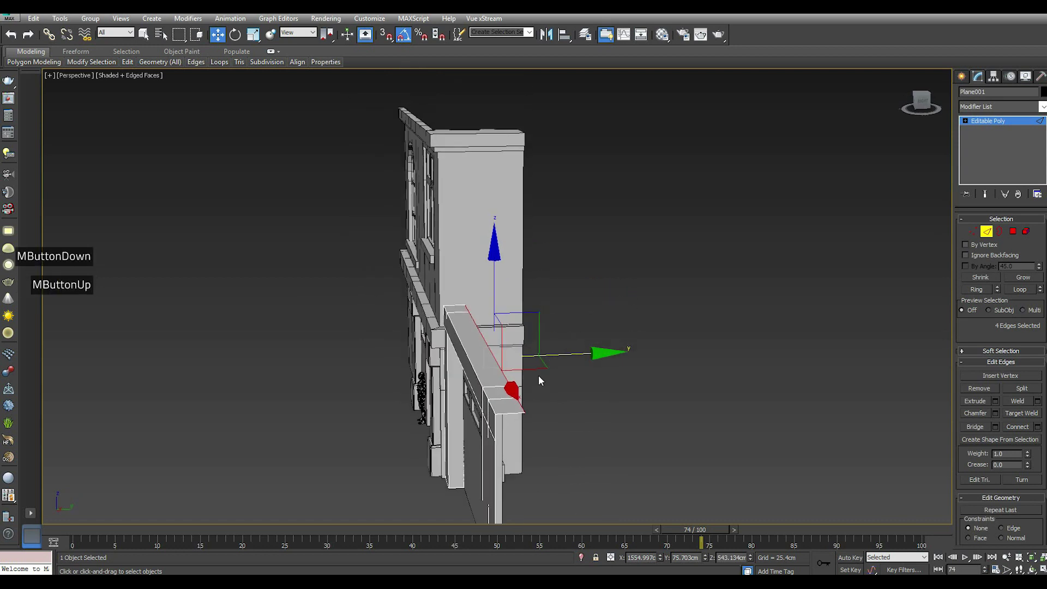
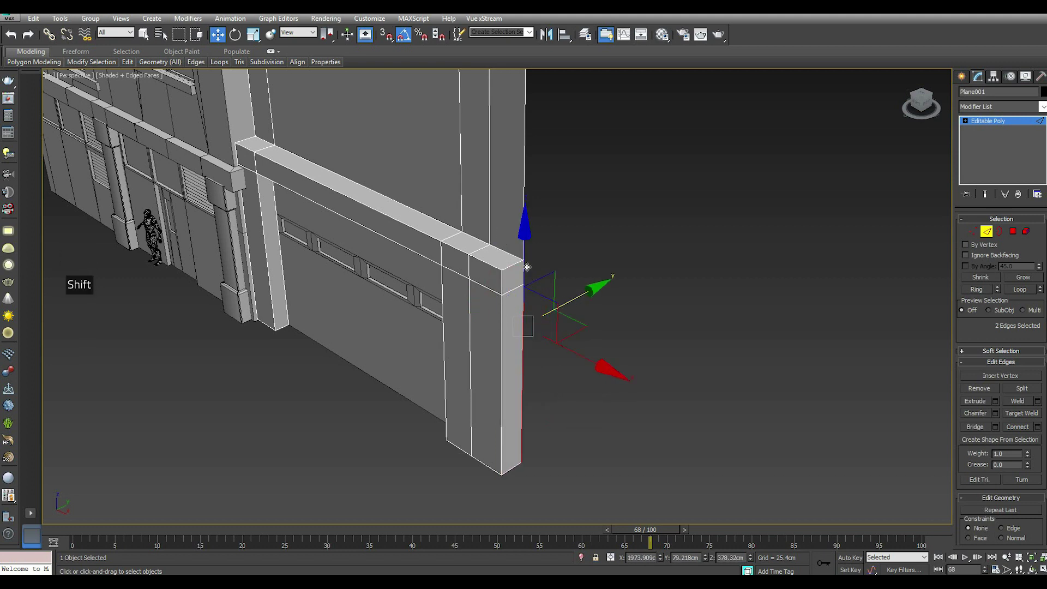
scroll(up, 3)
scroll(down, 3)
scroll(up, 3)
scroll(down, 3)
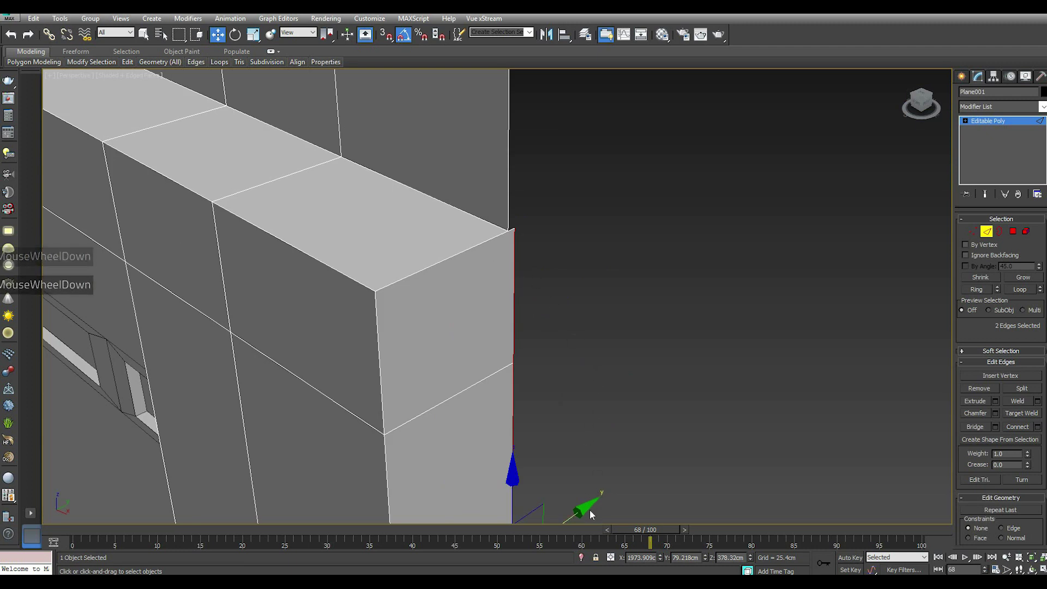
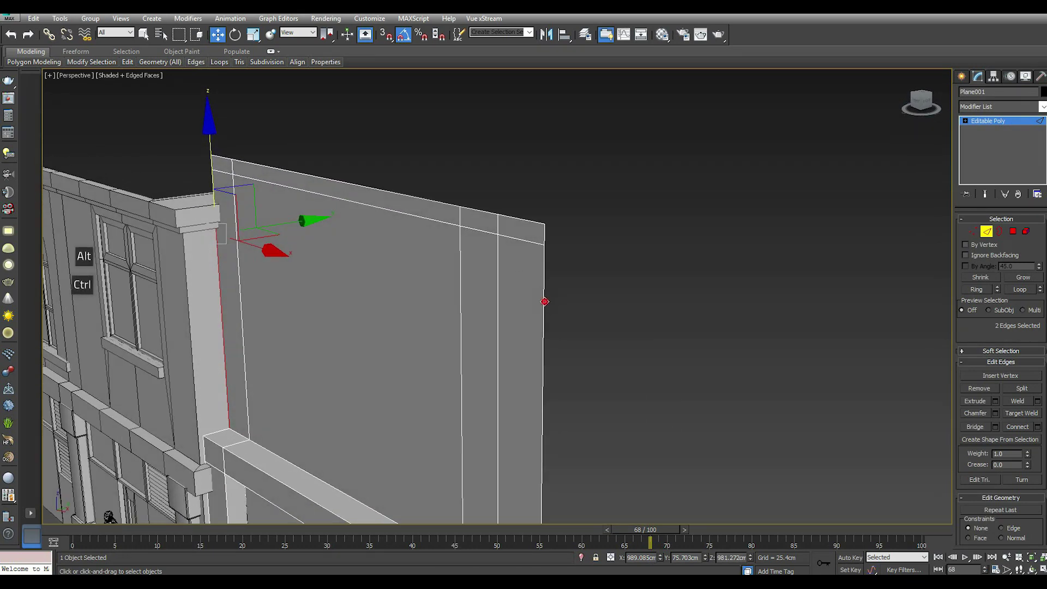
Step: Zoom out to frame the wing's top rim for the 23.6 cm cap extrusion
scroll(down, 3)
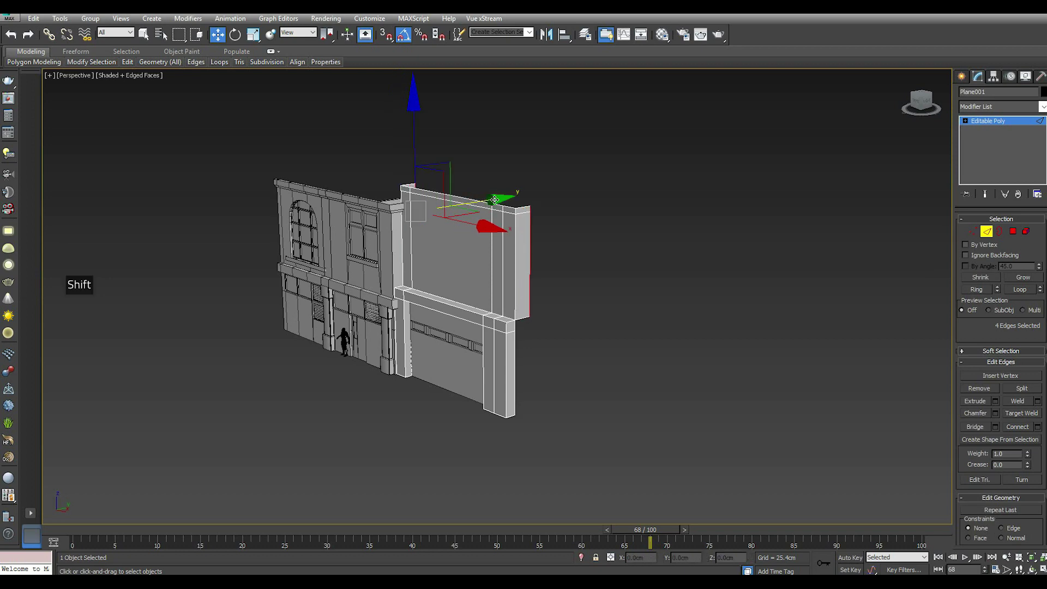
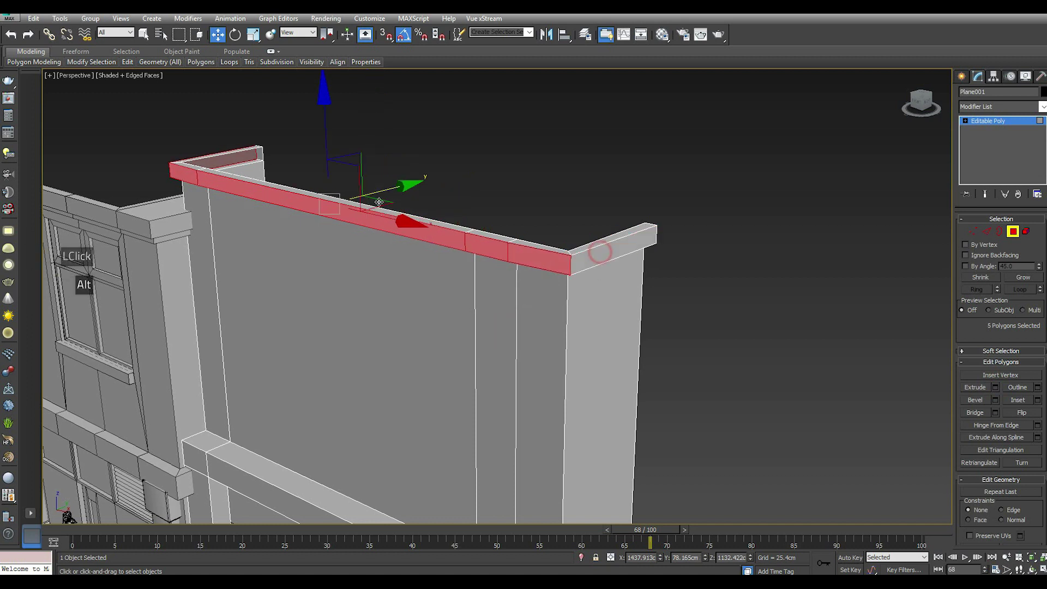
Step: Relax the ledge's end faces, then zoom in on the ledge from the front
scroll(down, 3)
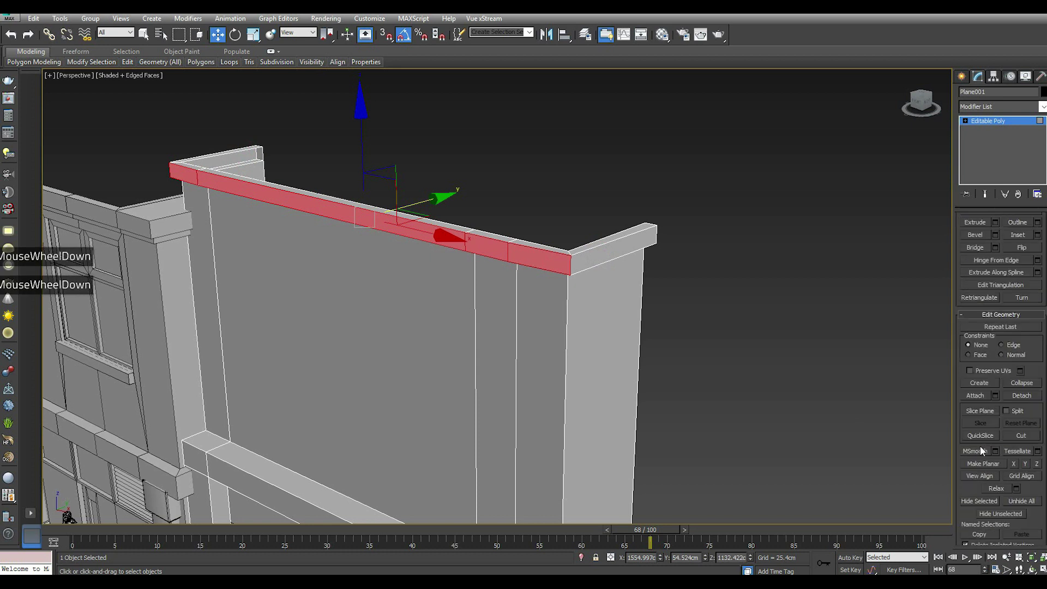
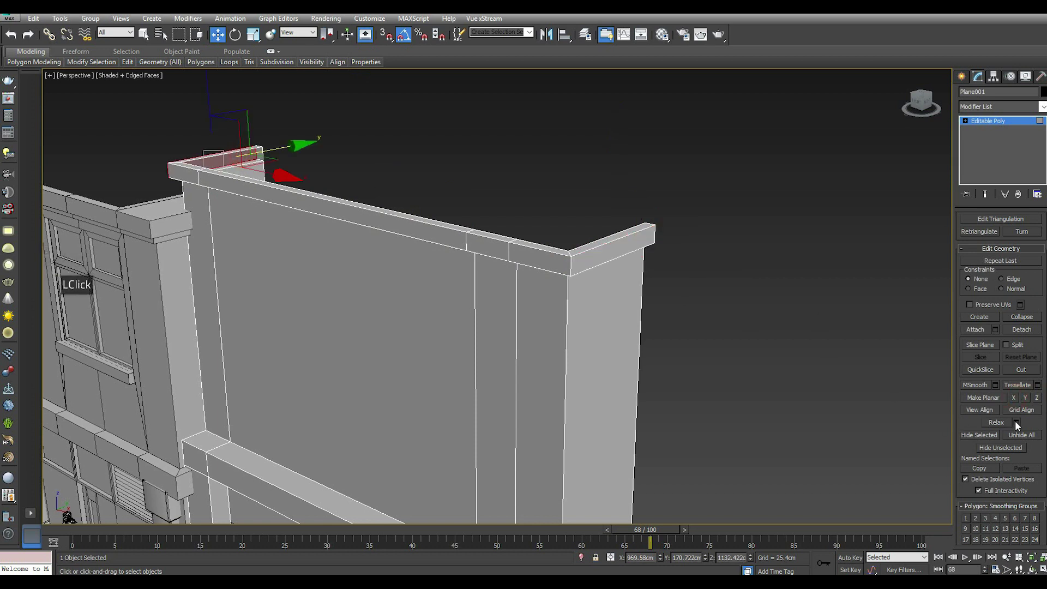
click(1018, 402)
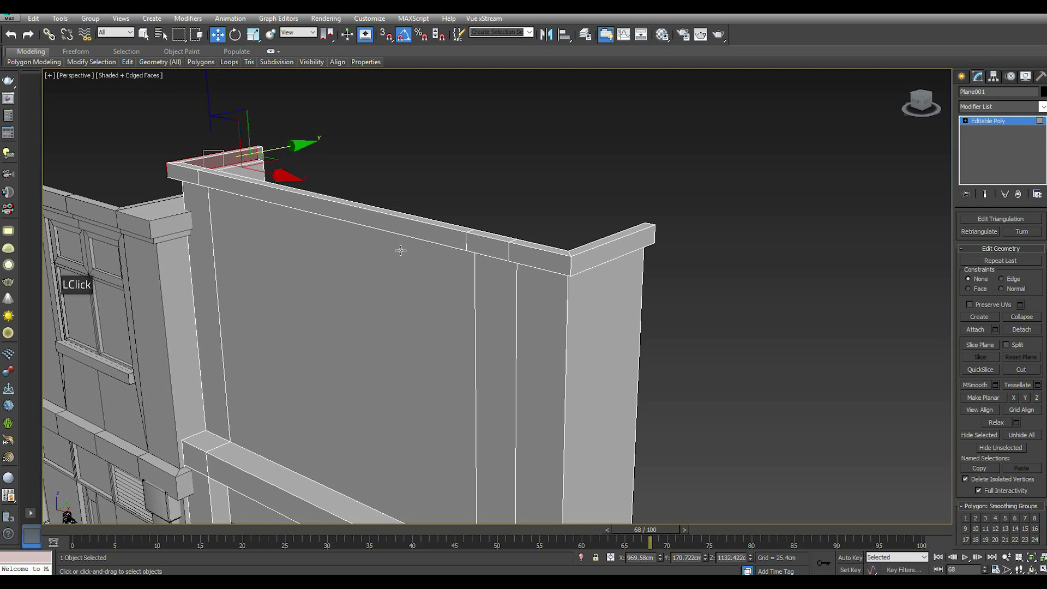
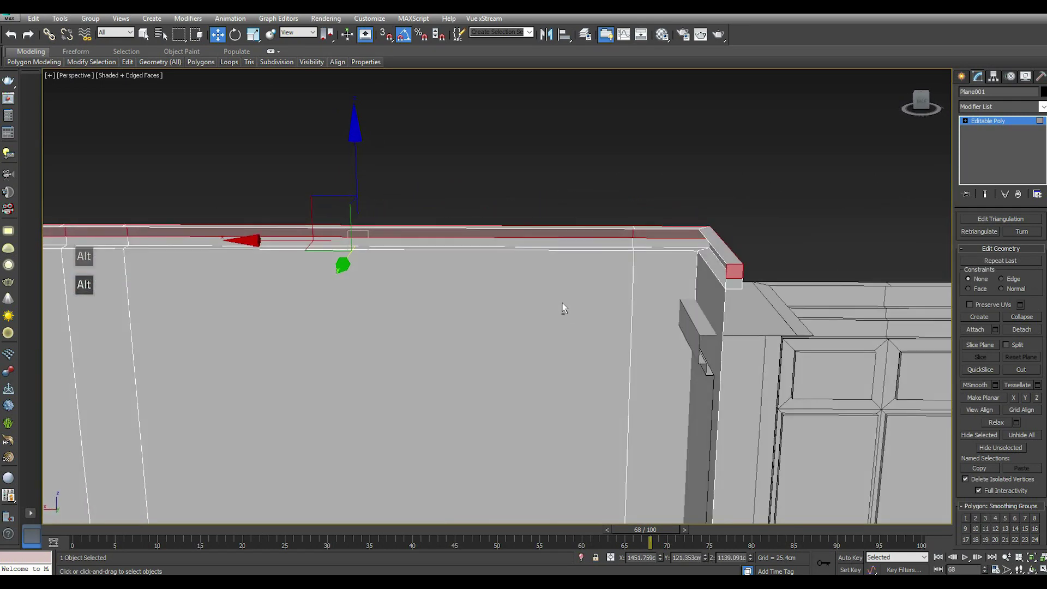
scroll(up, 3)
scroll(up, 3)
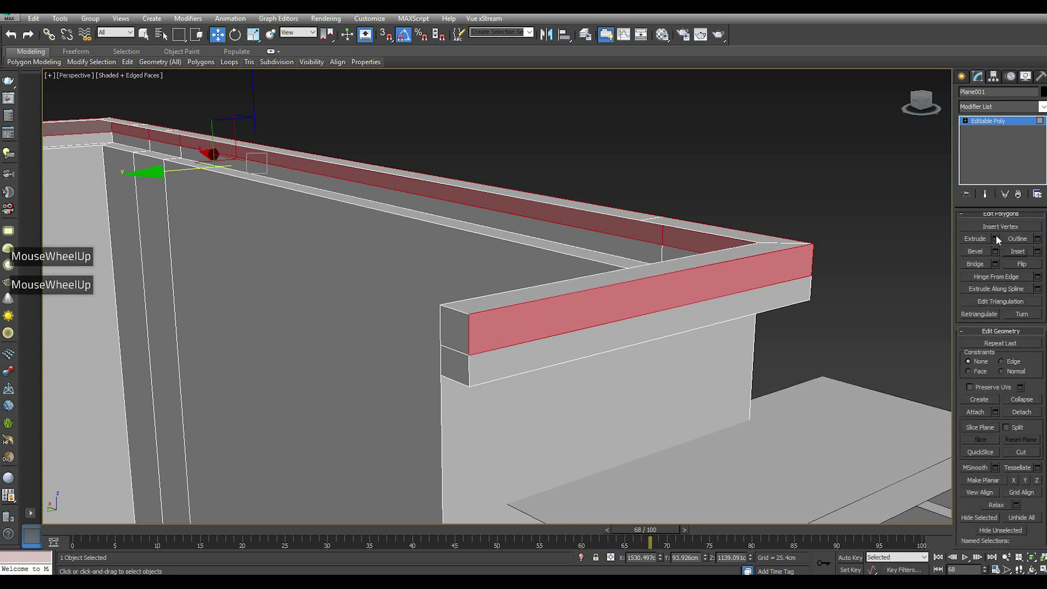
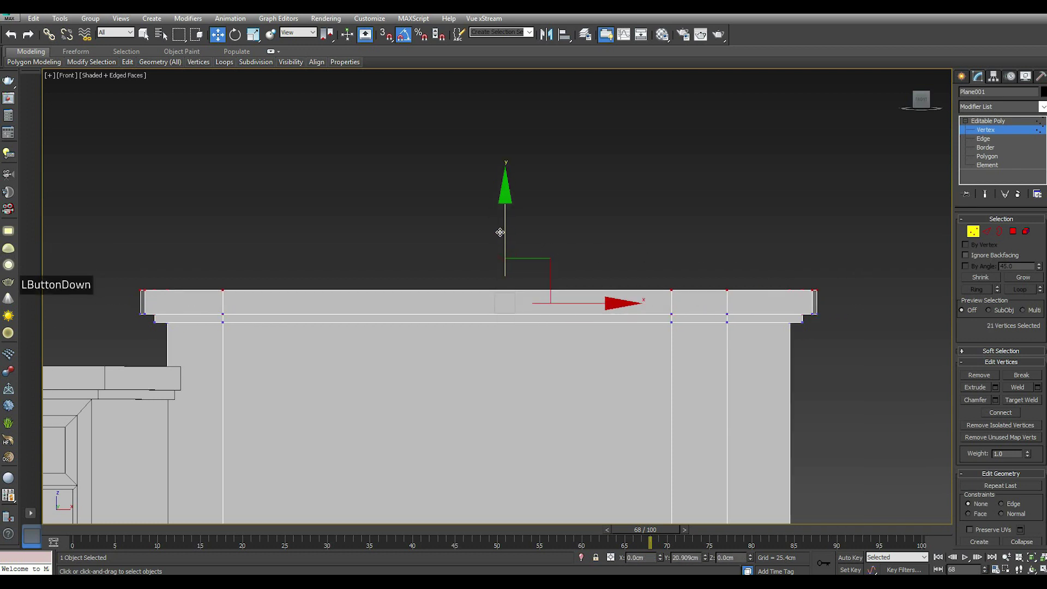
Step: Return to the perspective view of the ledge to pick its outer front faces
key(p)
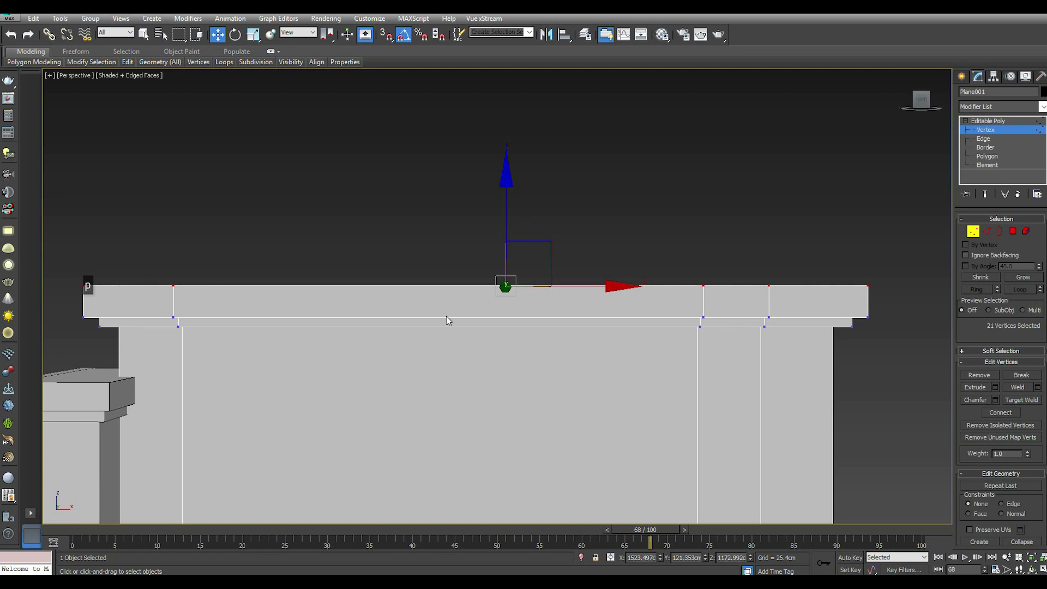
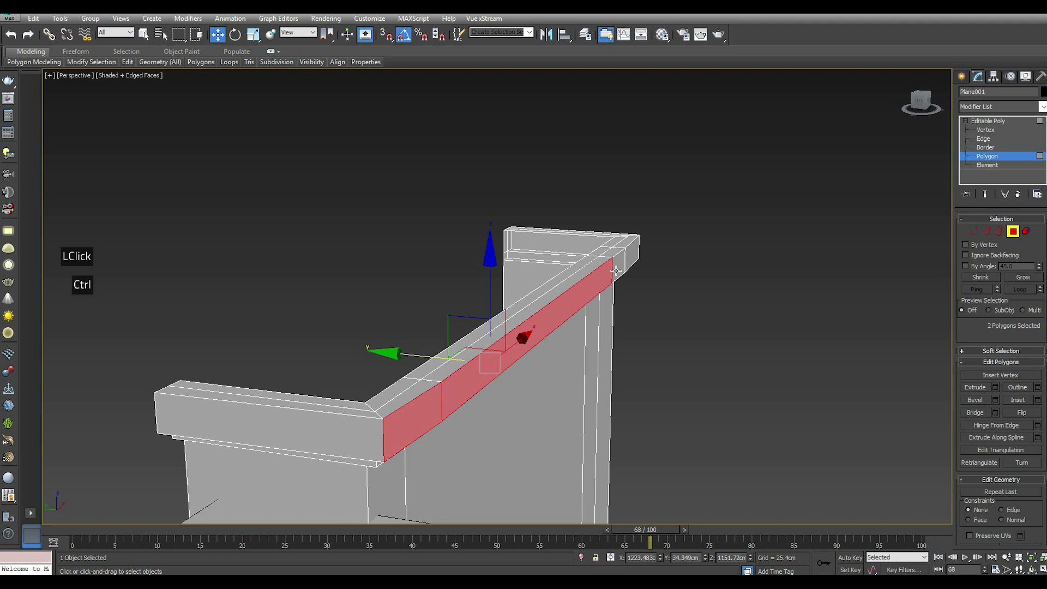
Step: Zoom out around the facade to reach the upper tower's central square panel
scroll(down, 3)
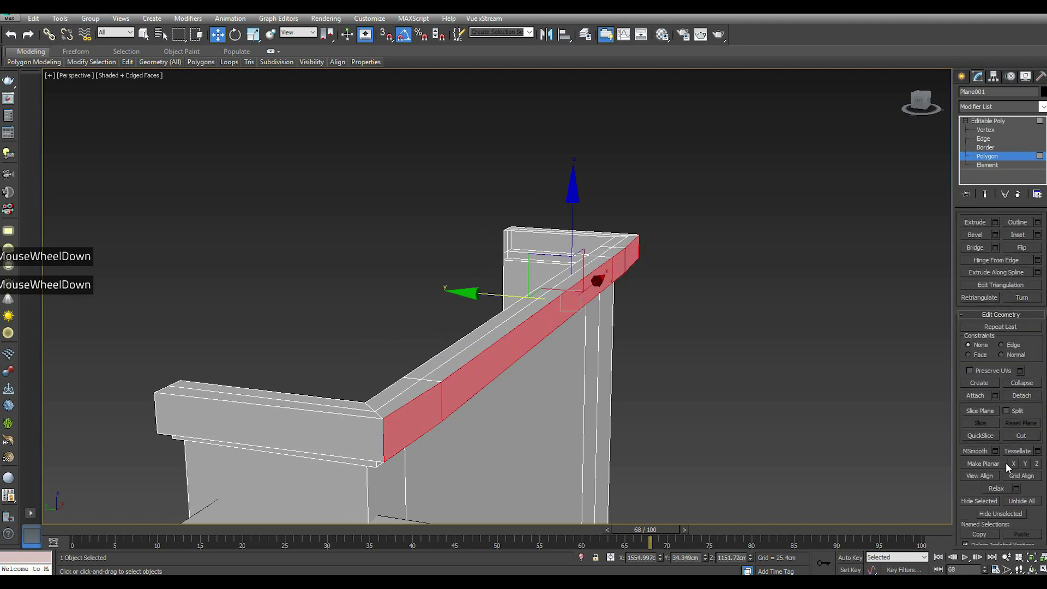
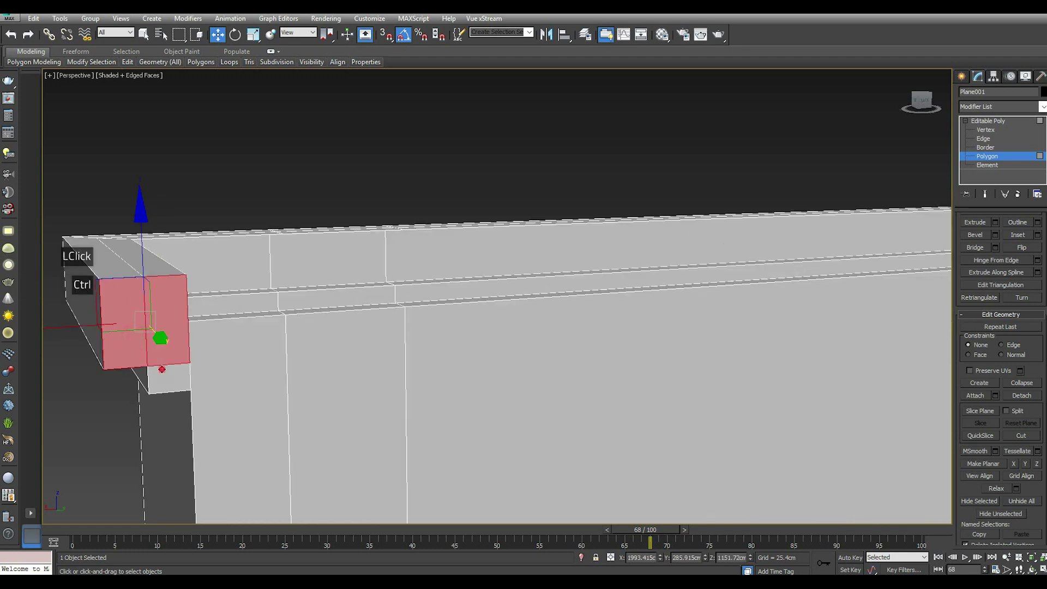
key(ctrl+Delete)
scroll(down, 3)
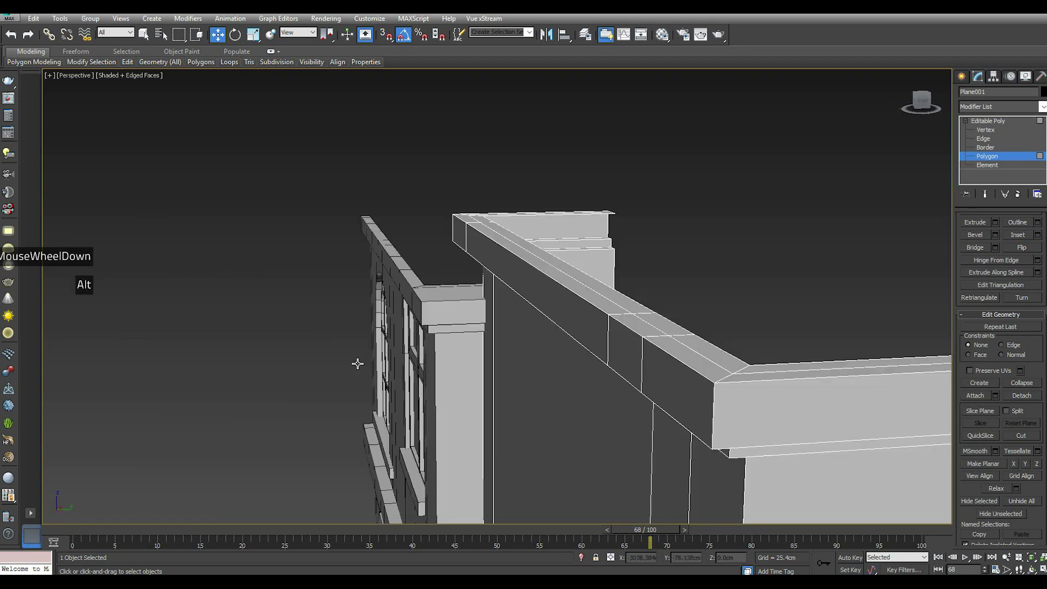
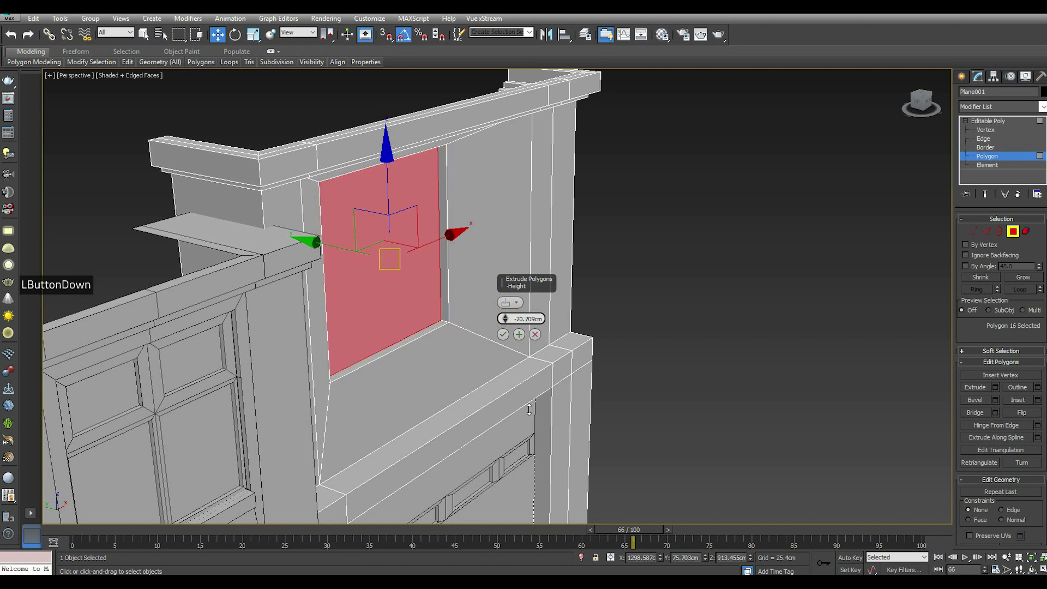
Step: Confirm the -20.7 cm extrusion pushing the square panel into the wall
double_click(506, 339)
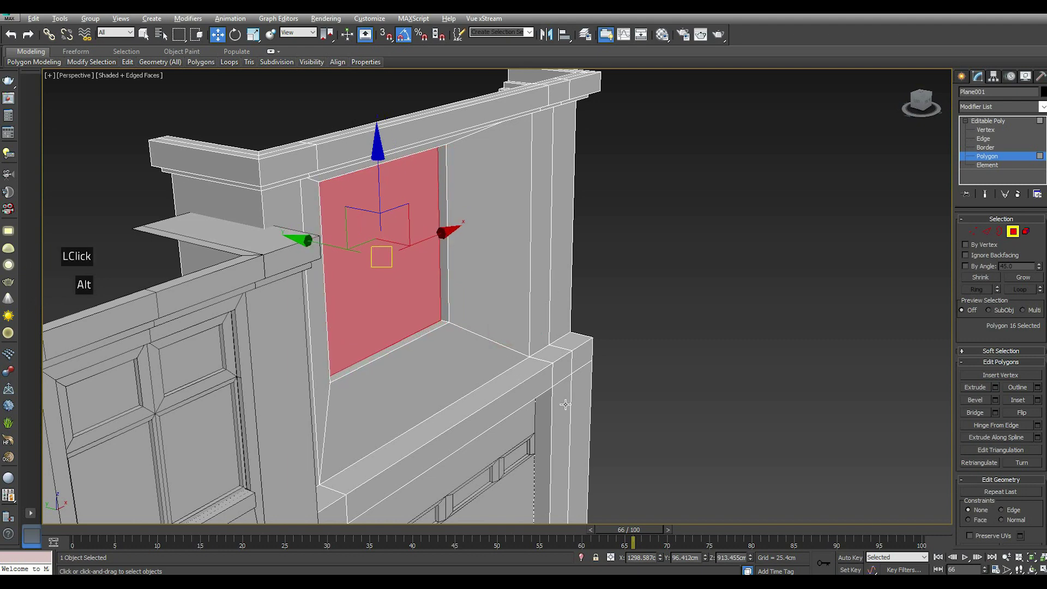
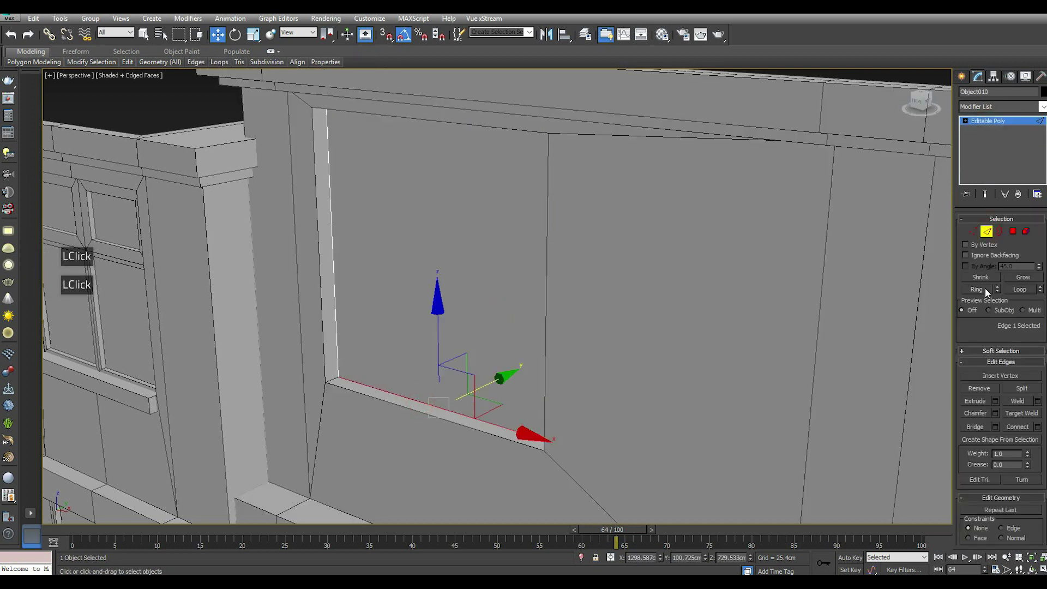
Step: Ring-select the sill edge and connect it with two vertical edges across the window
click(983, 295)
click(1042, 428)
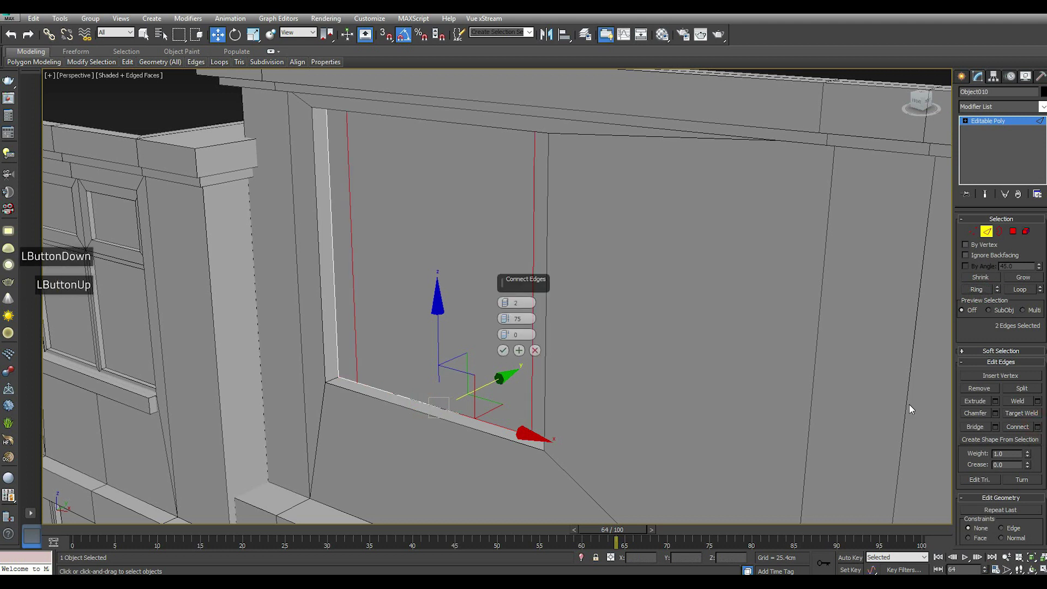
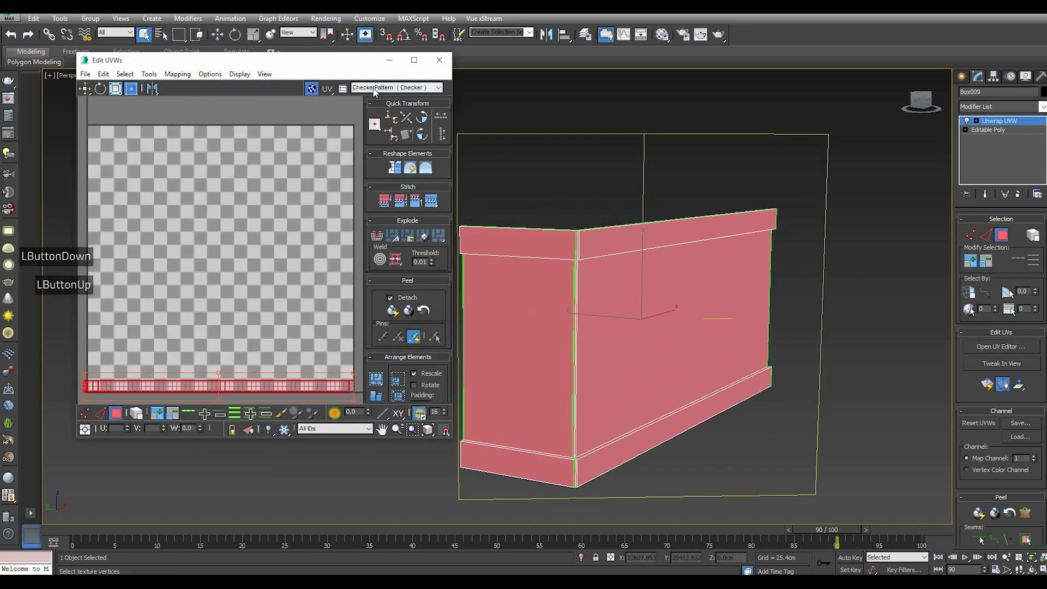
Step: Show the CheckerPattern map on the planter and select its UV faces for rescaling
click(375, 93)
click(374, 101)
scroll(down, 3)
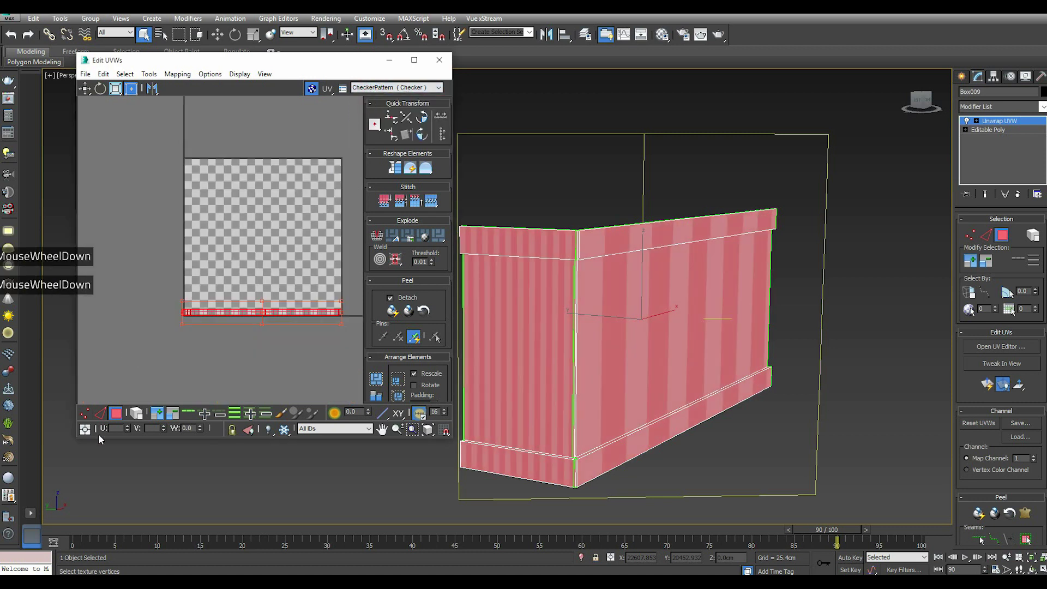
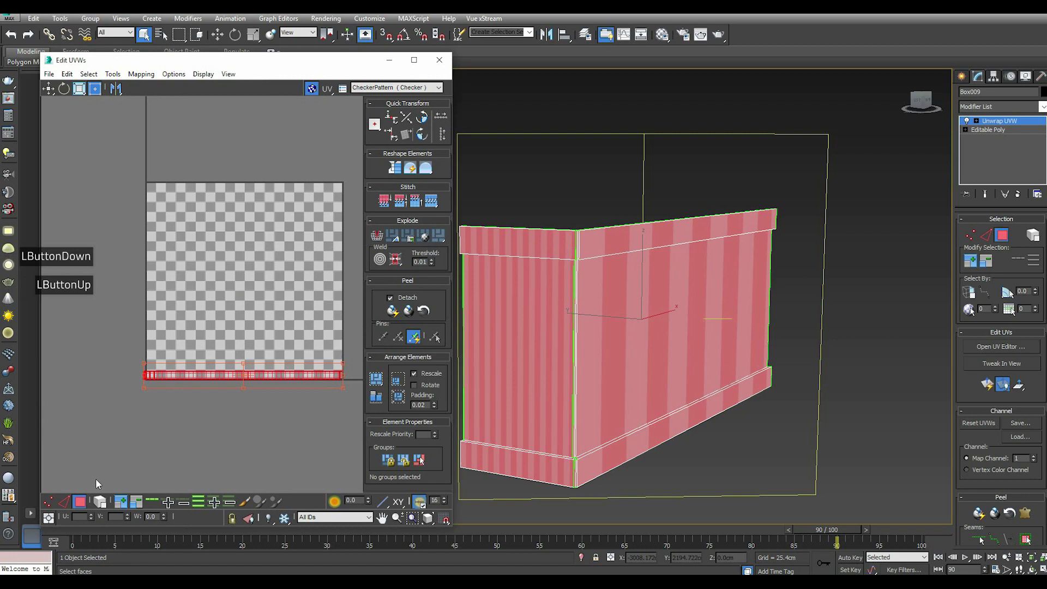
scroll(down, 3)
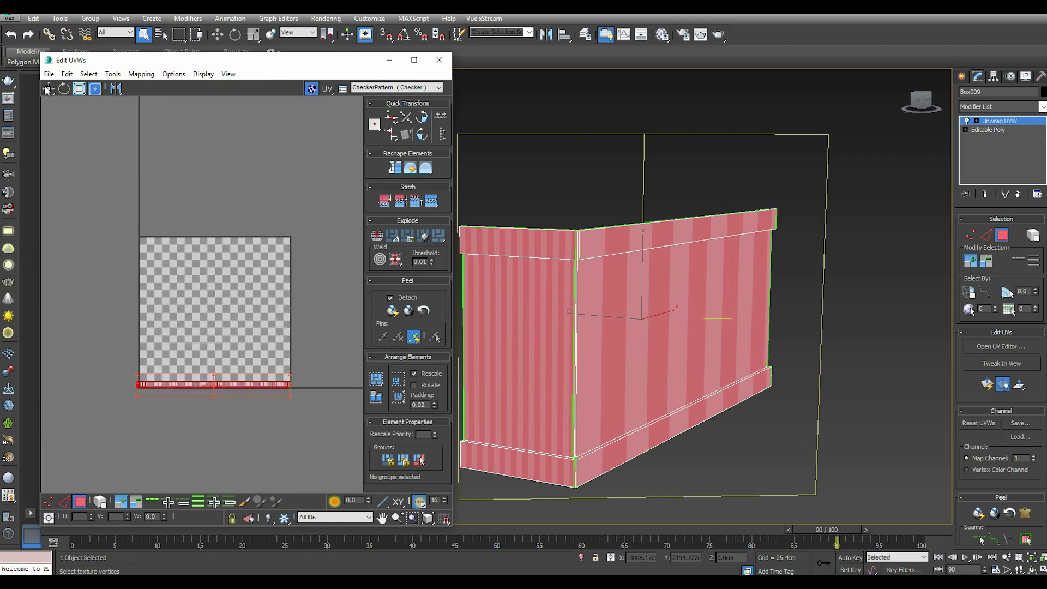
click(47, 90)
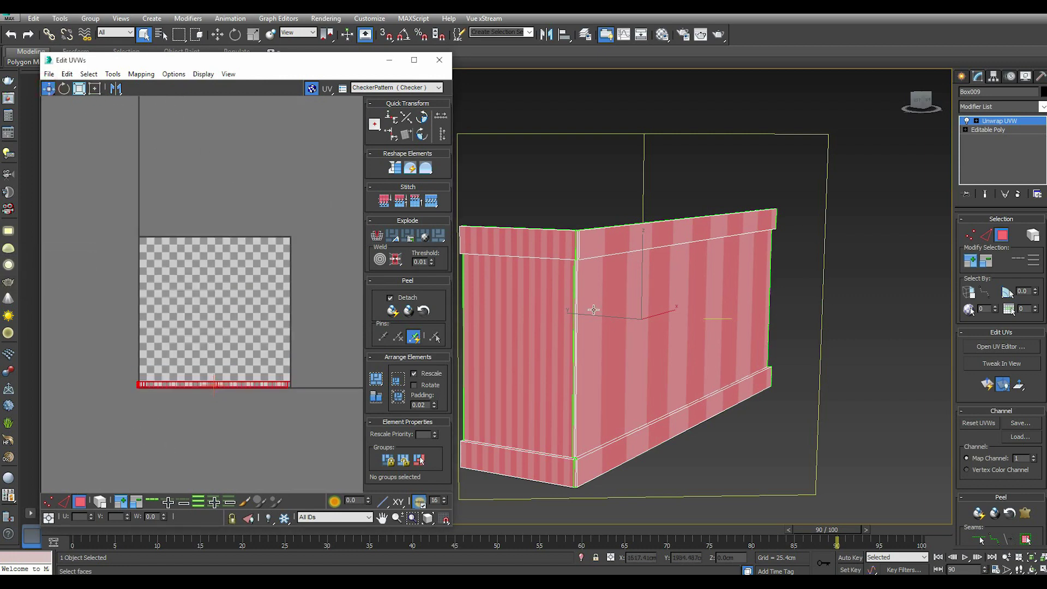
scroll(up, 3)
scroll(down, 3)
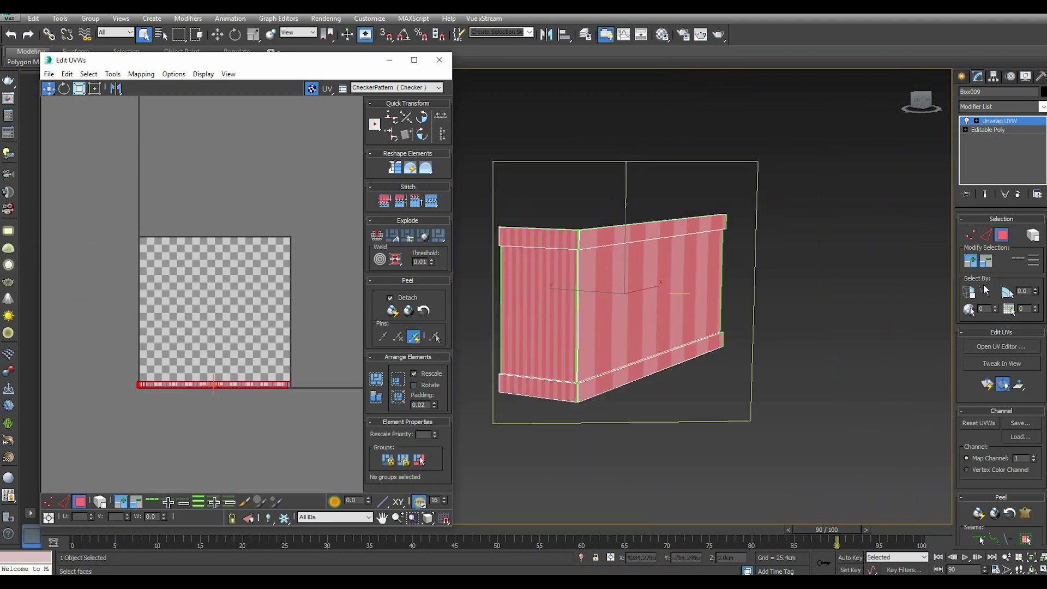
click(771, 220)
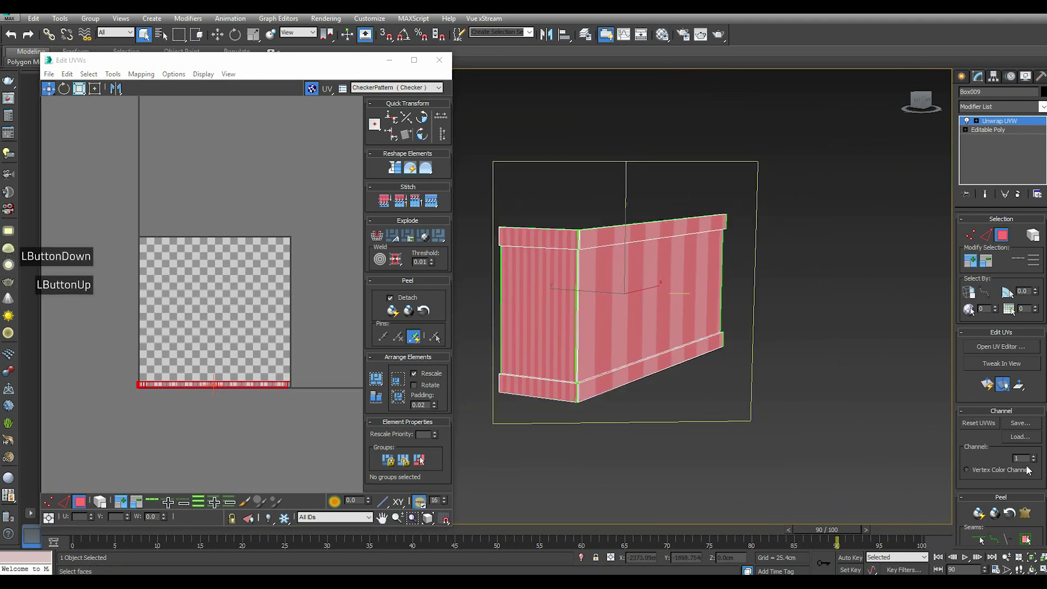
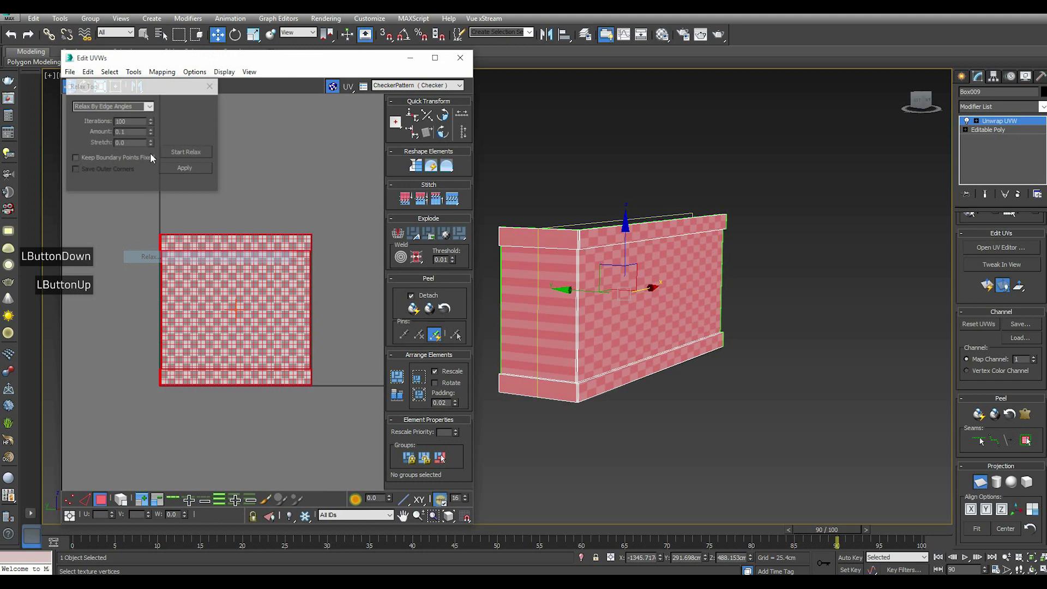
Step: Relax the planter UVs by Polygon Angles and apply the result
click(153, 110)
click(141, 122)
click(188, 156)
click(188, 156)
click(193, 171)
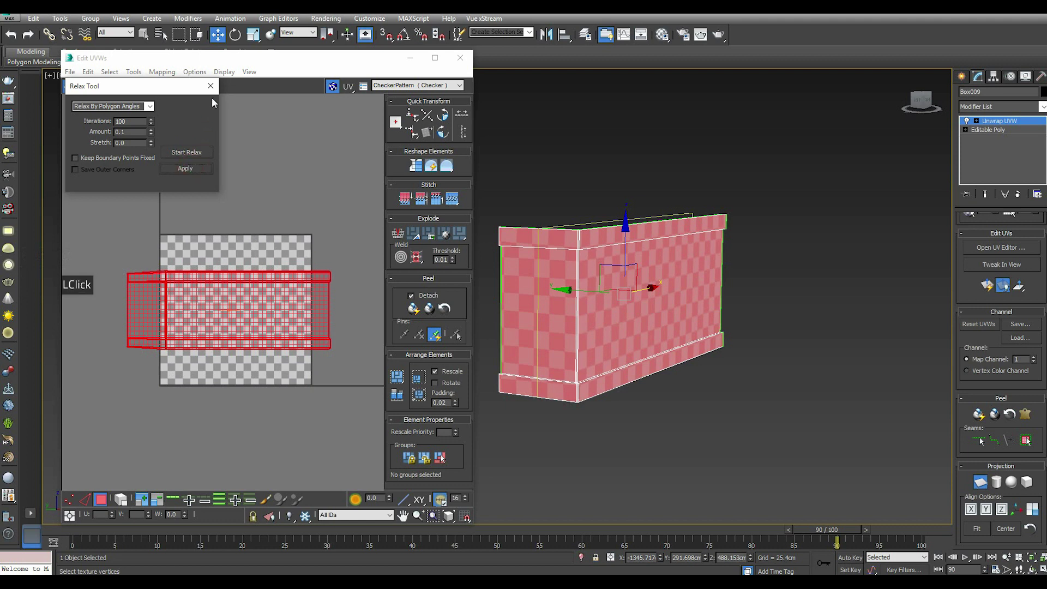
click(212, 93)
Step: Pack the relaxed UVs into the texture square with Pack Normalize
click(396, 378)
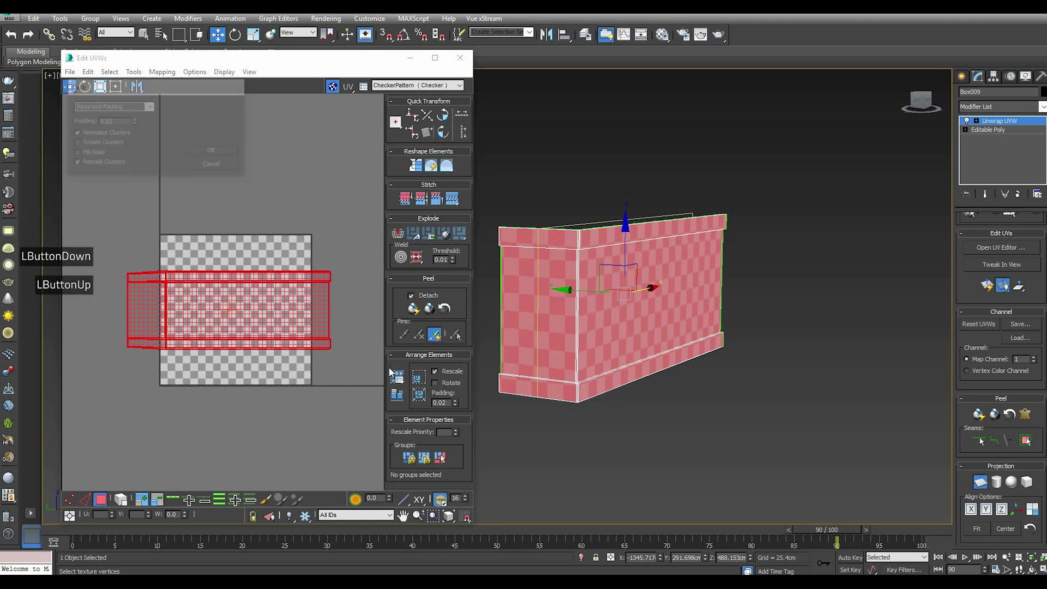
click(218, 156)
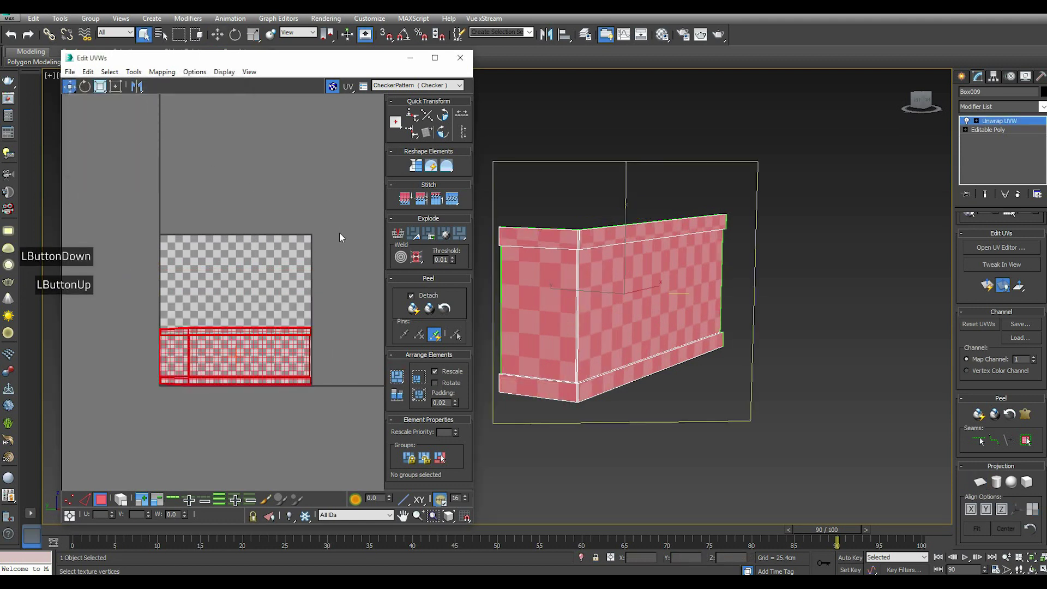
scroll(up, 3)
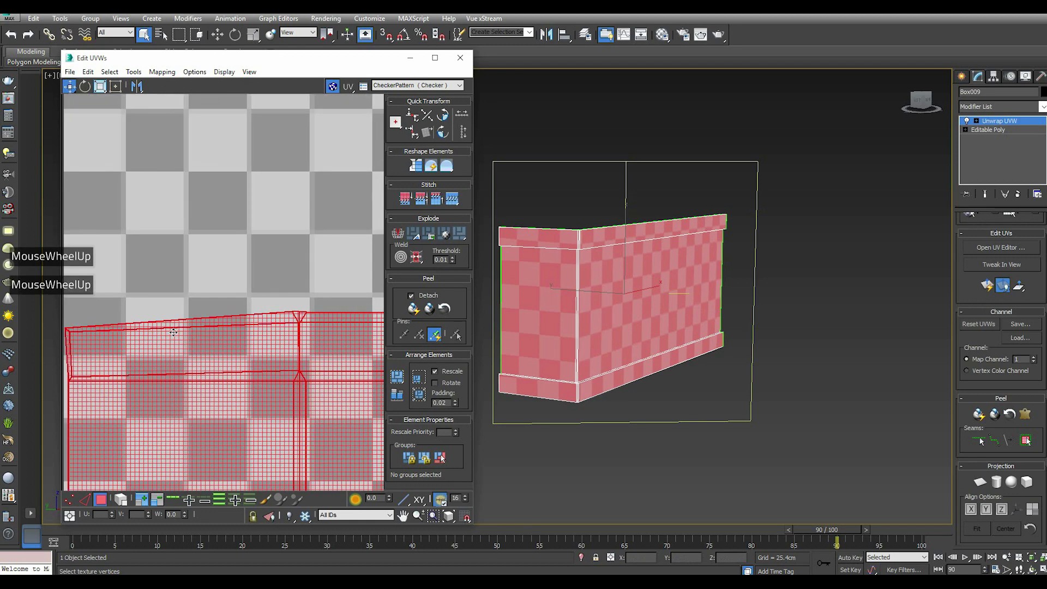
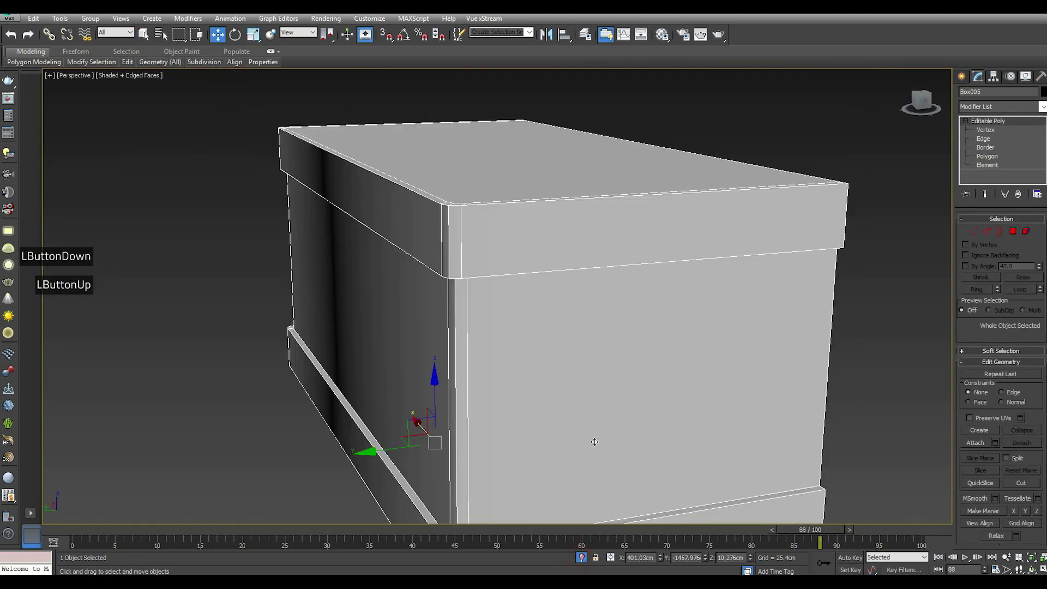
scroll(down, 3)
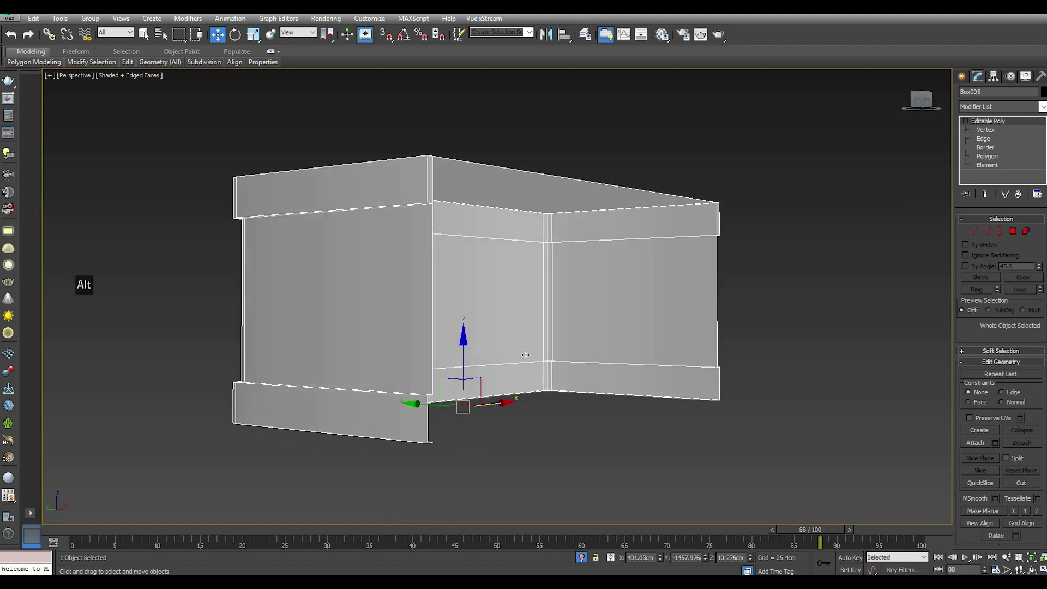
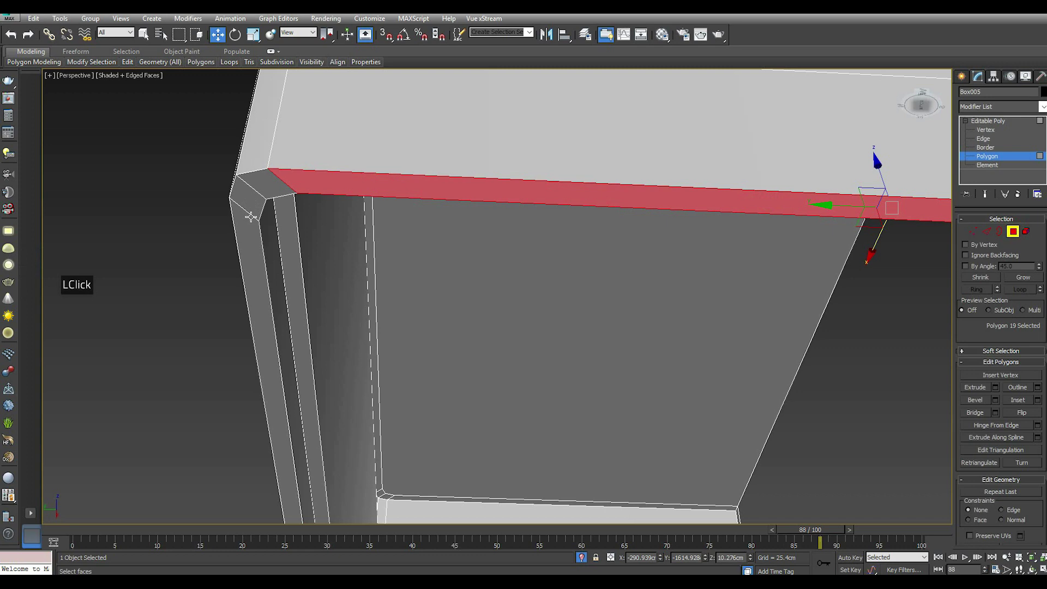
scroll(down, 3)
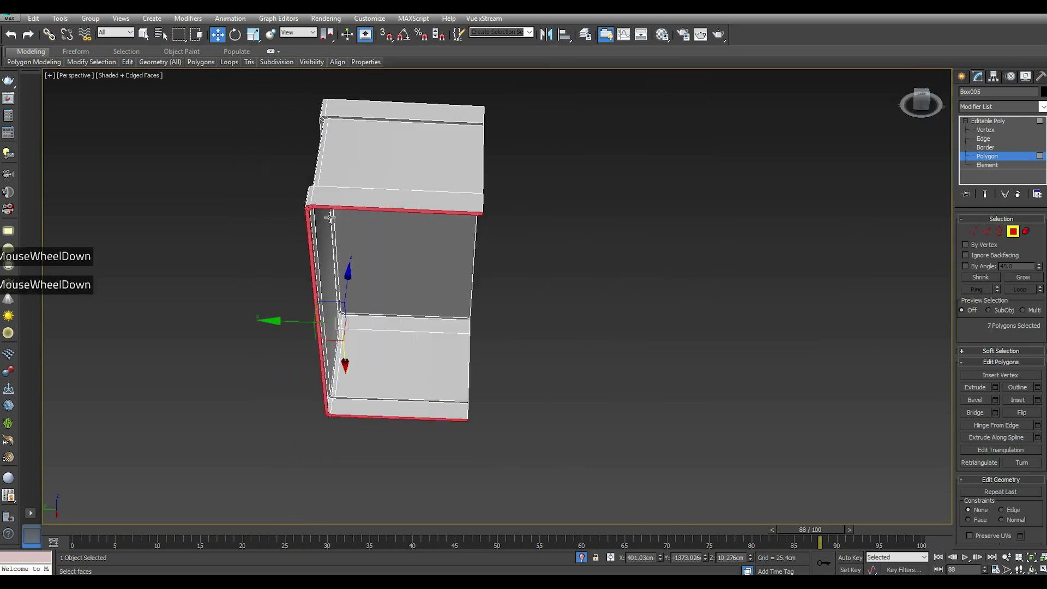
key(Delete)
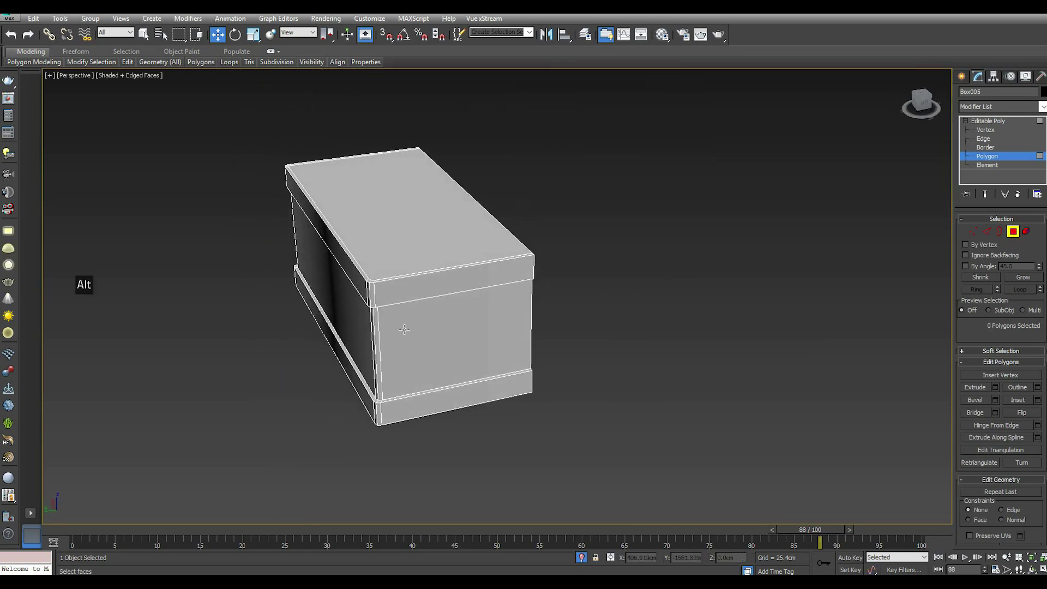
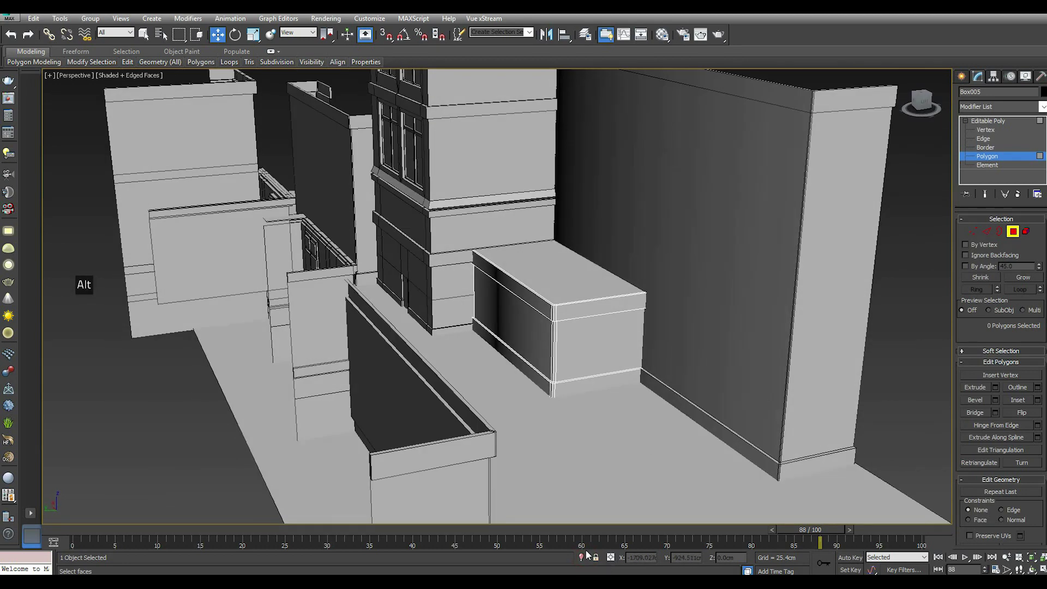
click(584, 559)
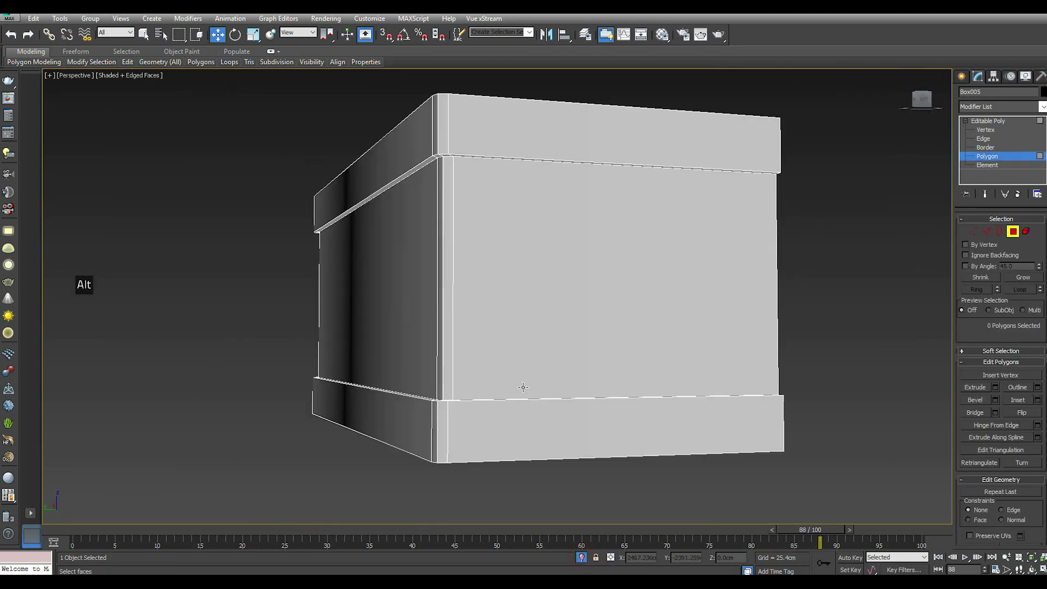
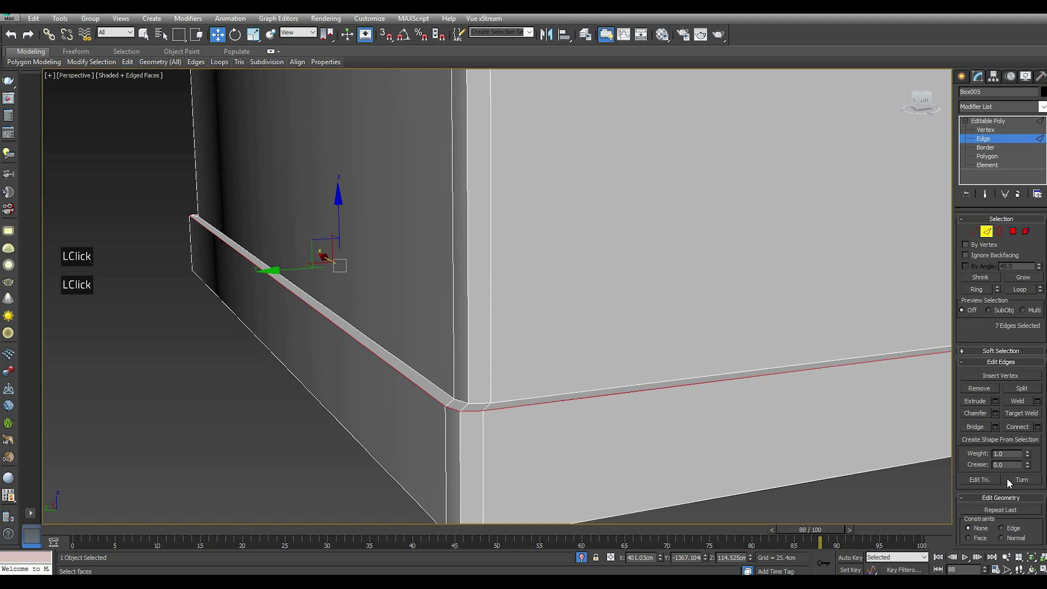
Step: Start chamfering the selected ledge edge loop on the planter
click(1002, 419)
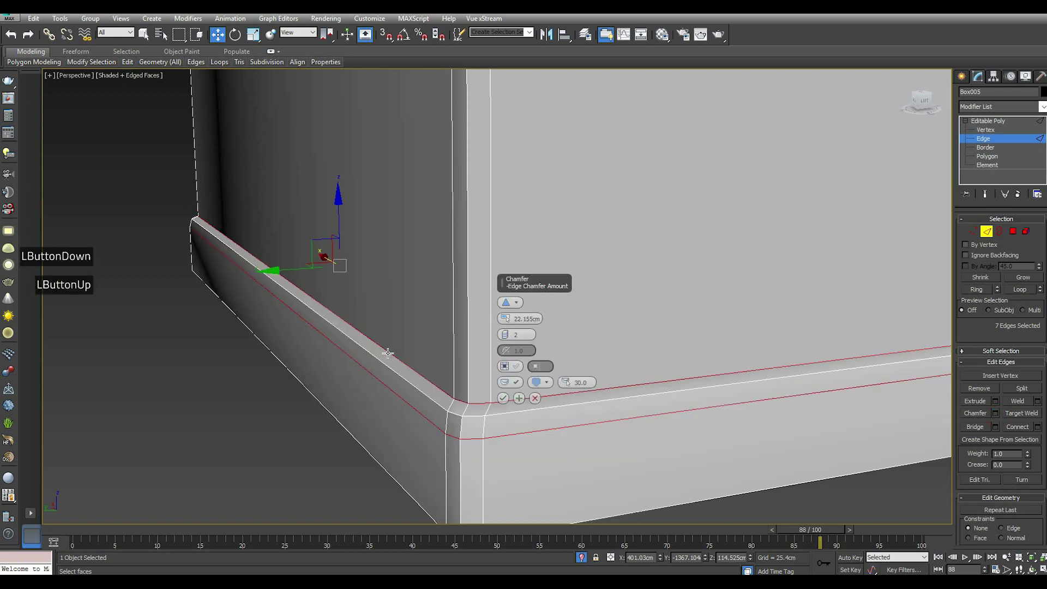
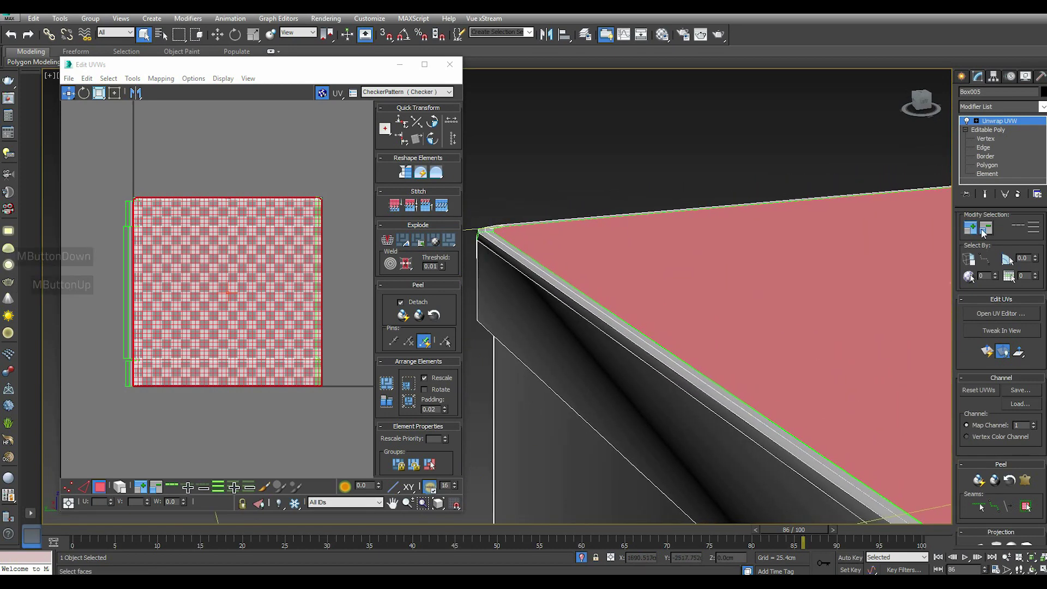
Step: Grow the top face selection outward, then shrink it back to the top
click(976, 228)
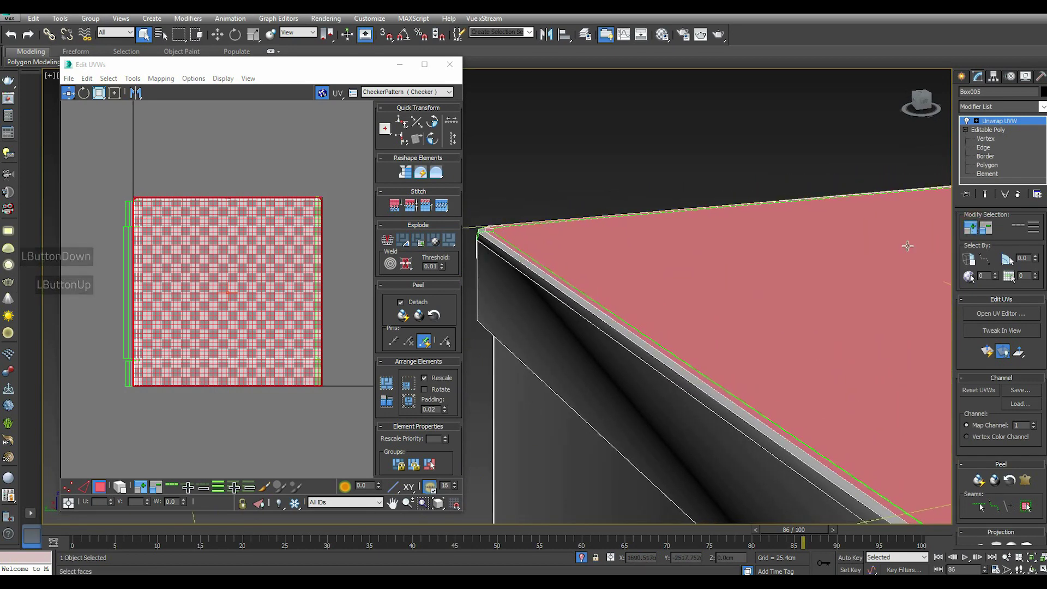
click(972, 234)
scroll(down, 3)
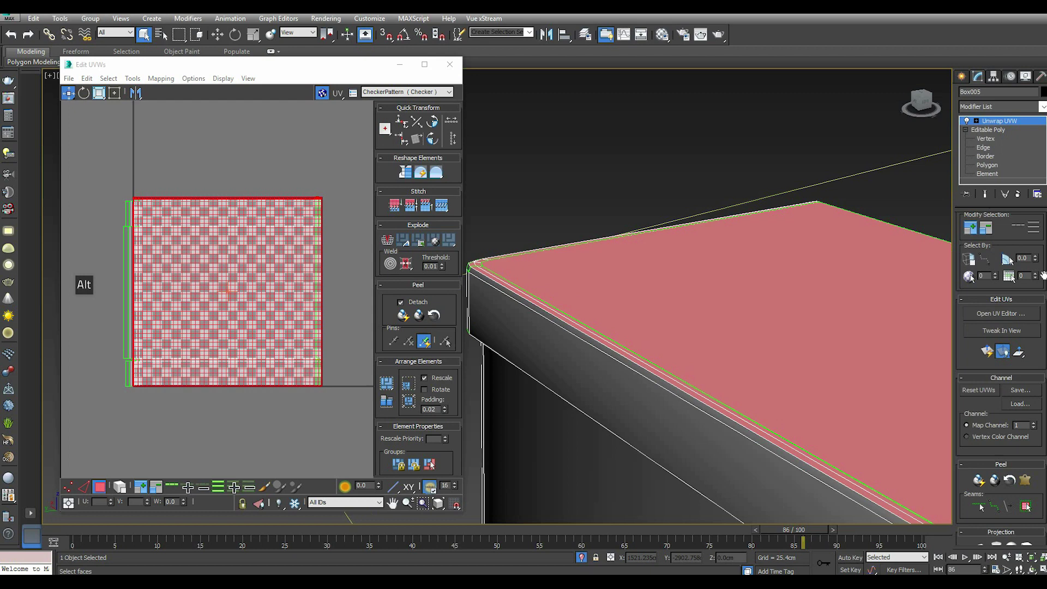
click(989, 232)
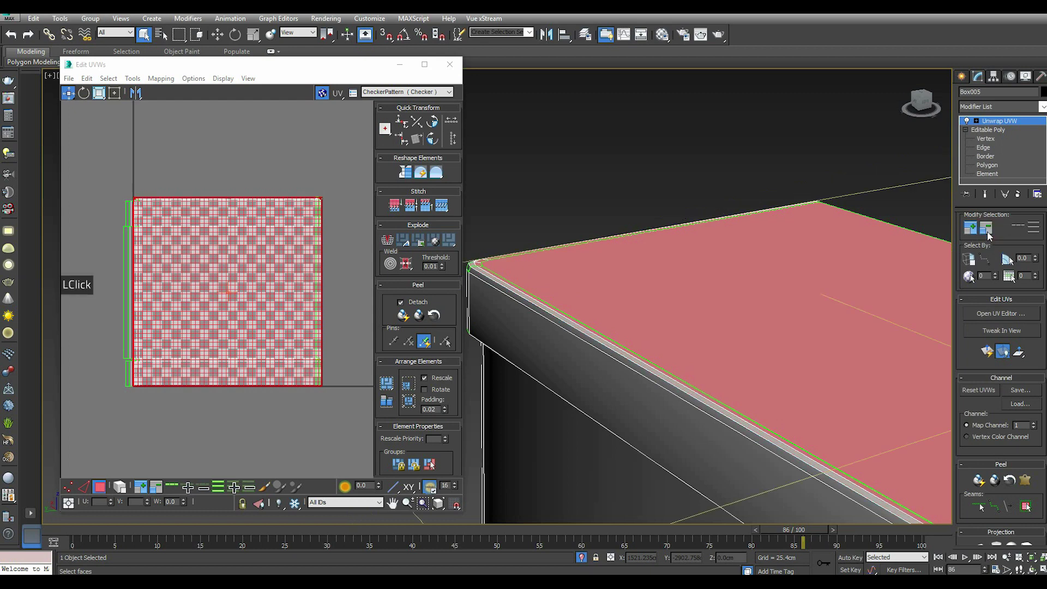
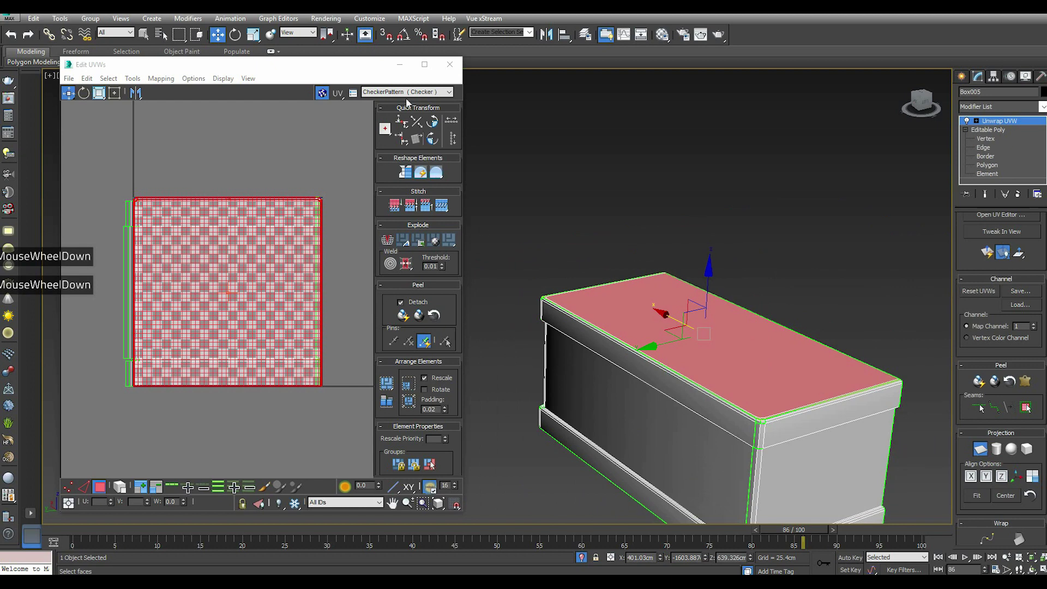
Step: Show the CheckerPattern map across the planter in the viewport
click(406, 96)
click(389, 106)
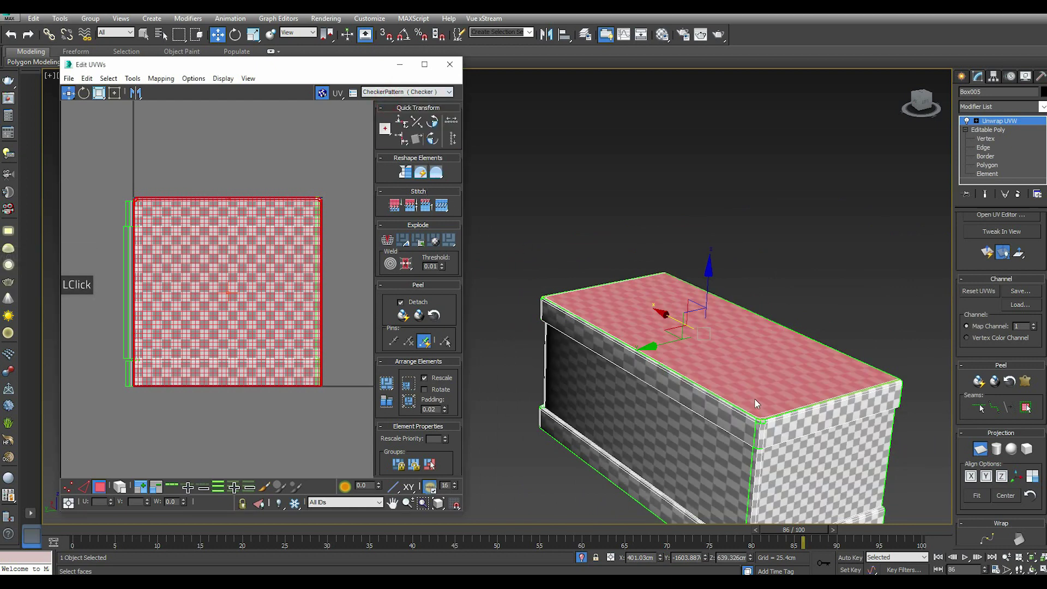
scroll(up, 3)
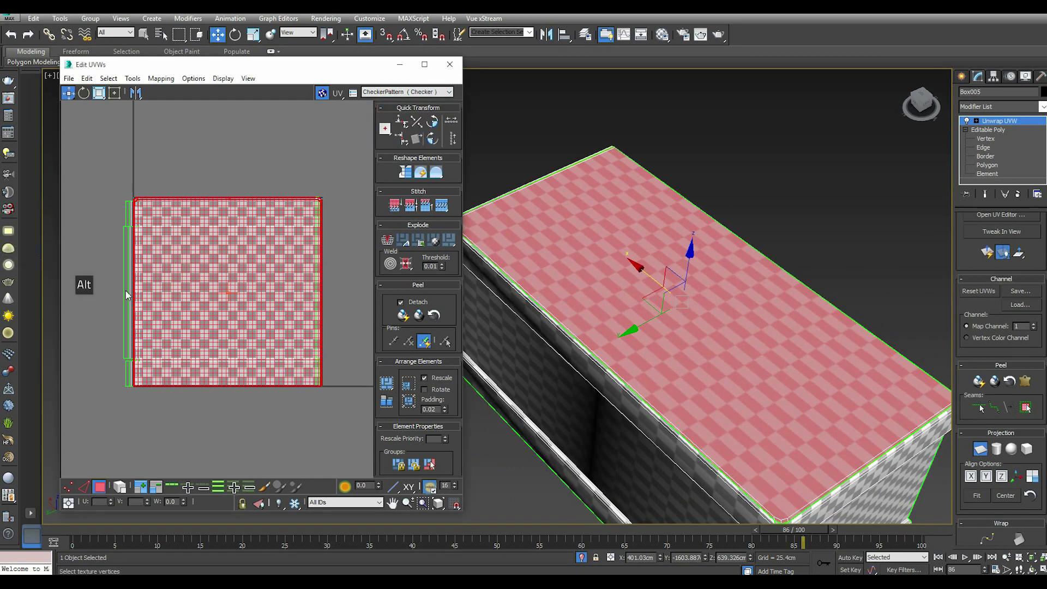
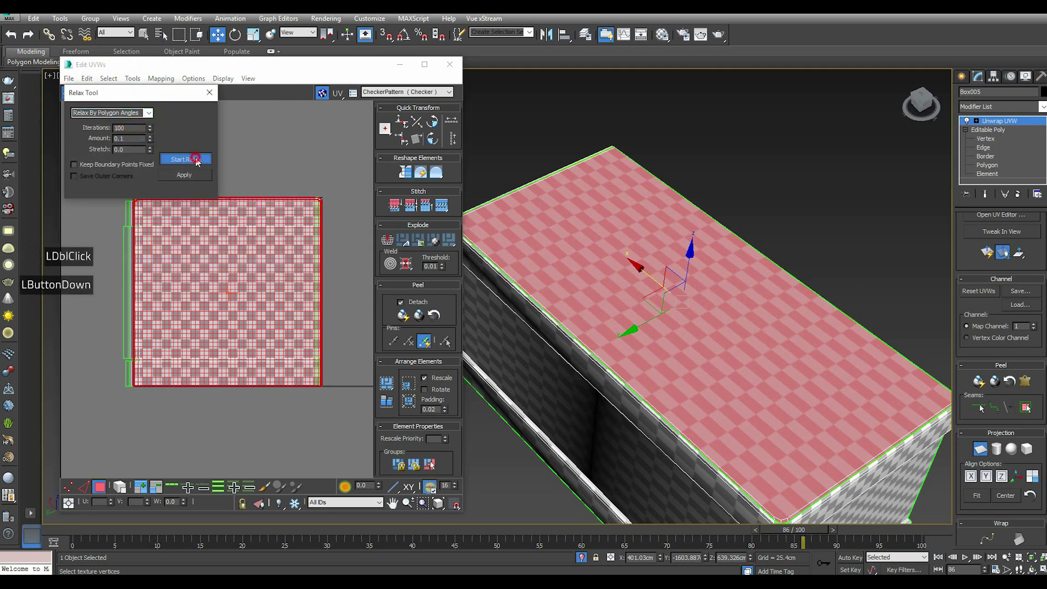
Step: Relax the planter's top face UV island
click(197, 162)
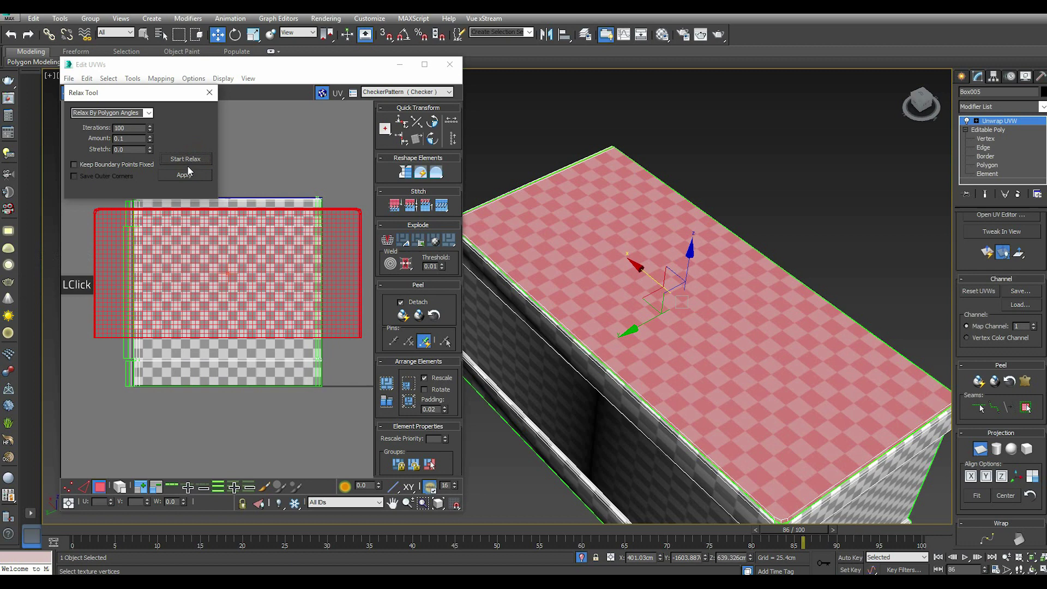
click(184, 176)
scroll(down, 3)
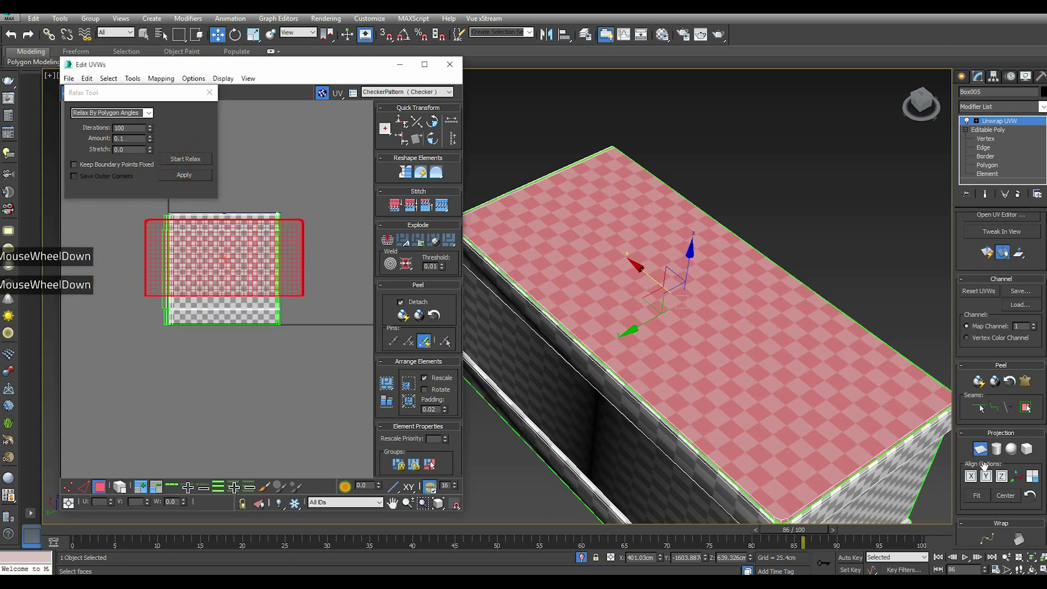
click(989, 453)
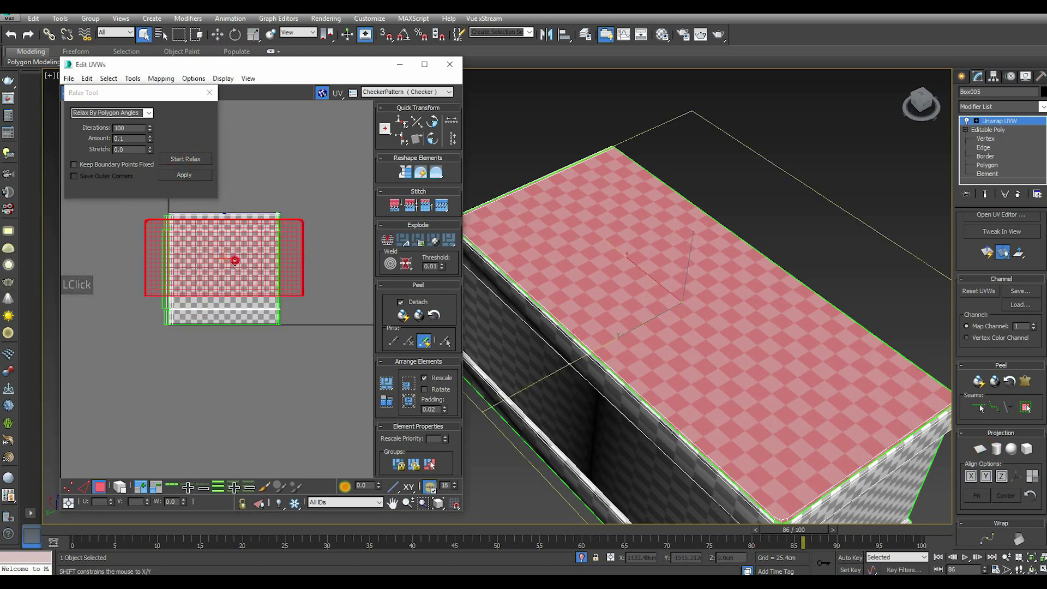
scroll(down, 3)
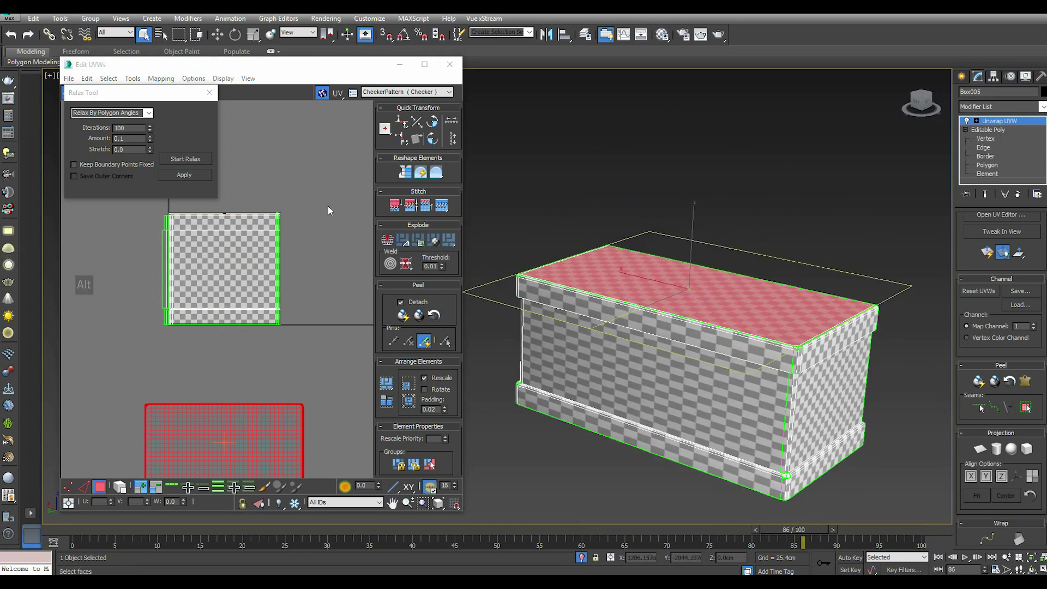
click(158, 215)
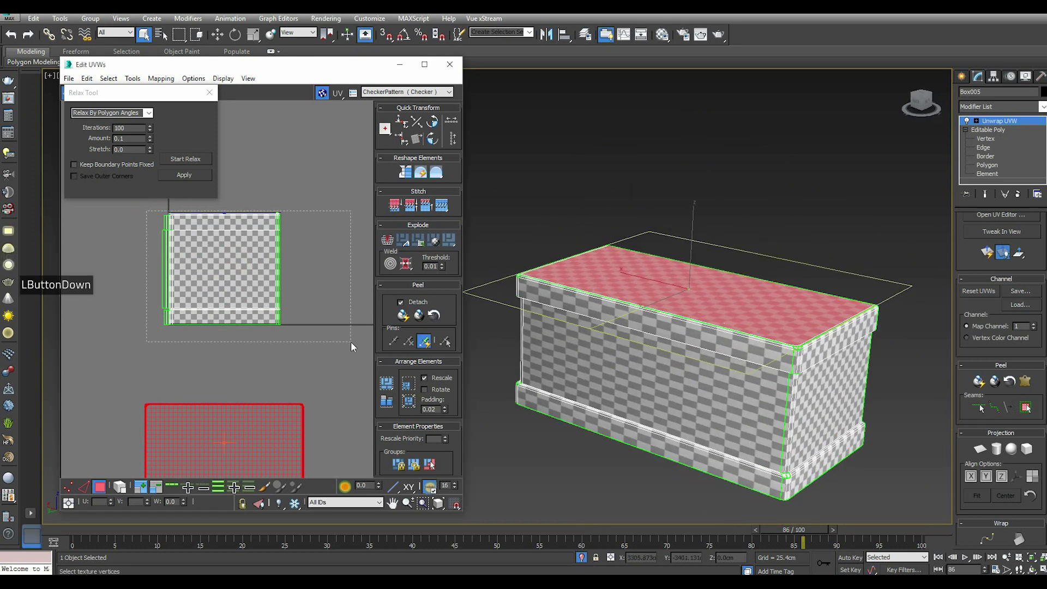
Step: Select the side UV elements and relax them, undoing and re-running the relax once
click(985, 453)
double_click(988, 481)
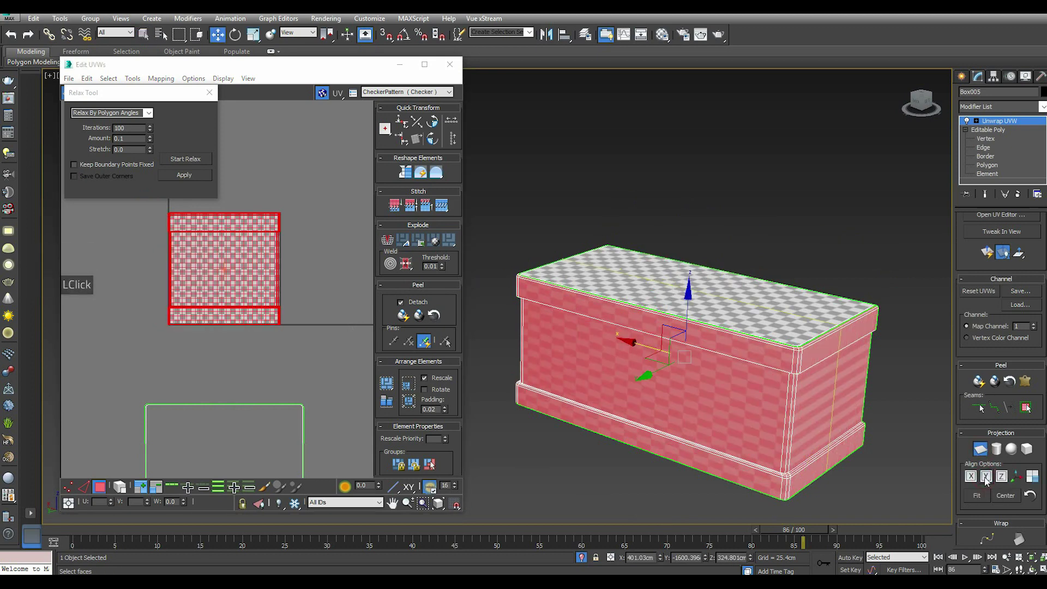
click(189, 160)
click(189, 160)
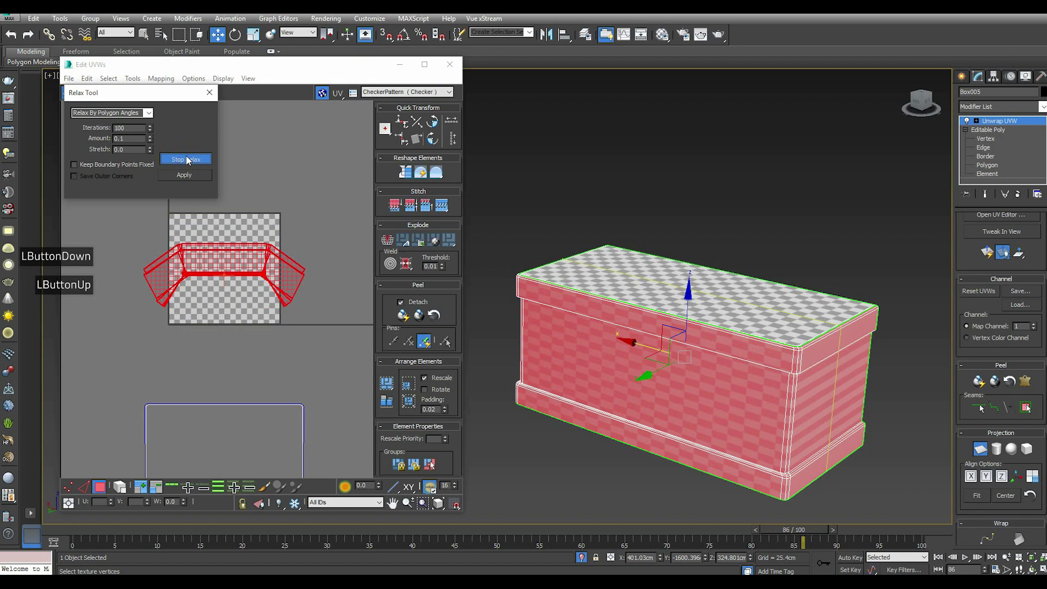
click(189, 159)
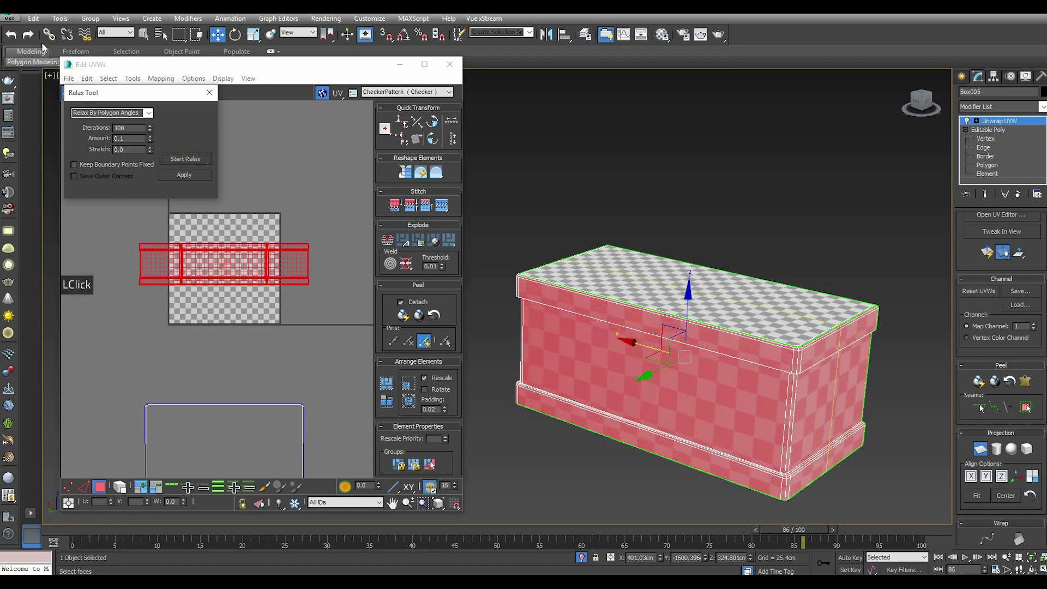
click(17, 36)
right_click(212, 252)
click(249, 295)
click(192, 161)
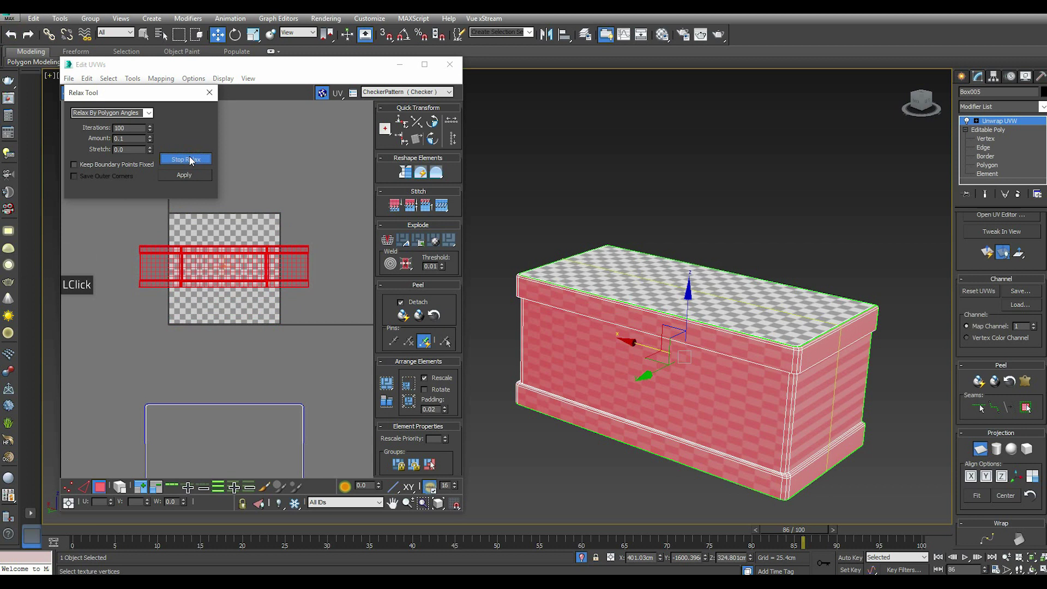
click(191, 160)
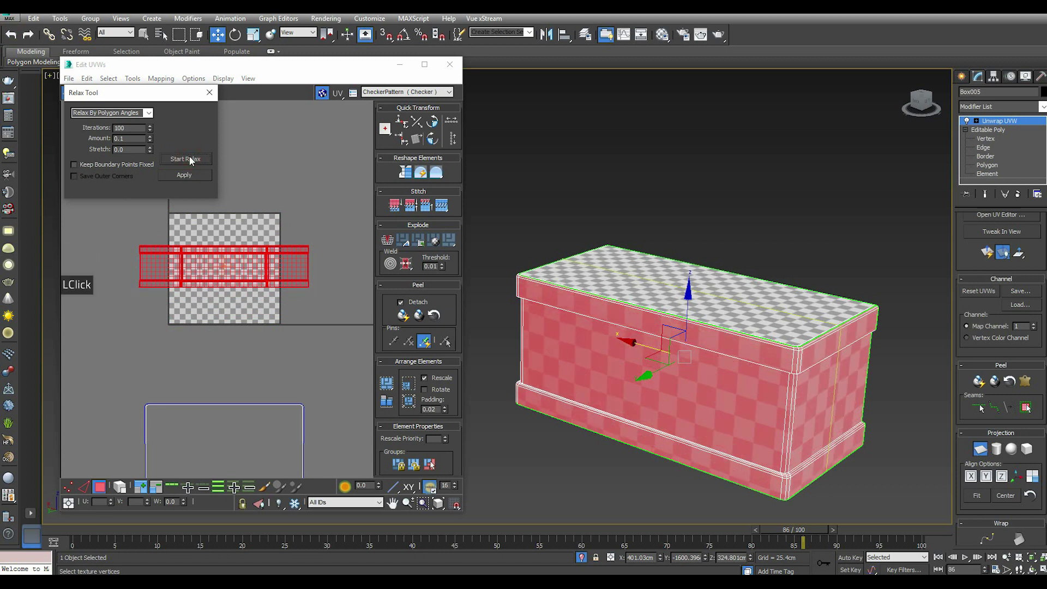
click(201, 179)
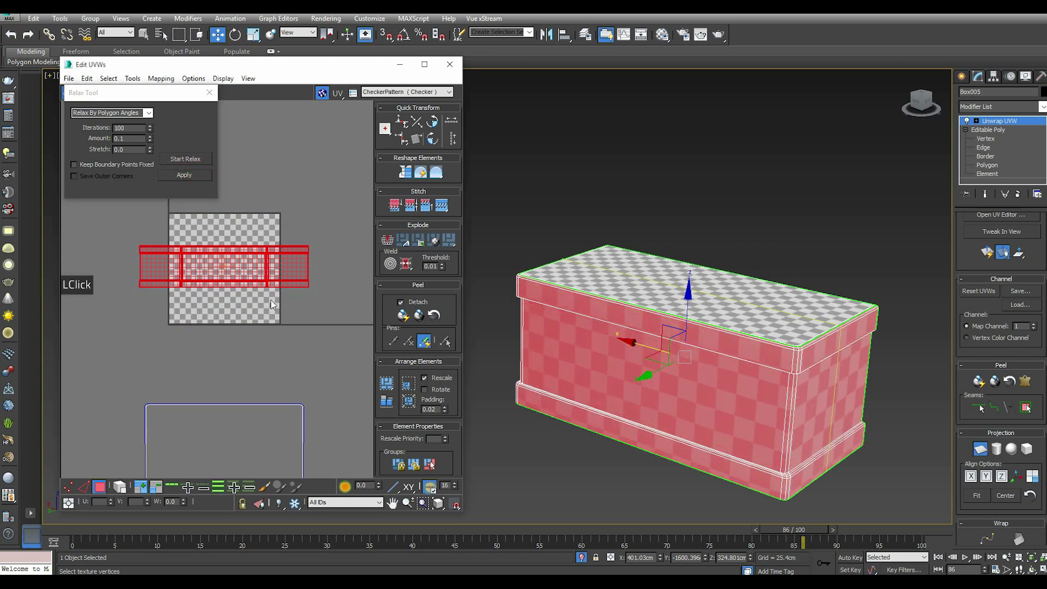
Step: Repack and rescale the planter's UV elements with Pack Normalize
click(980, 456)
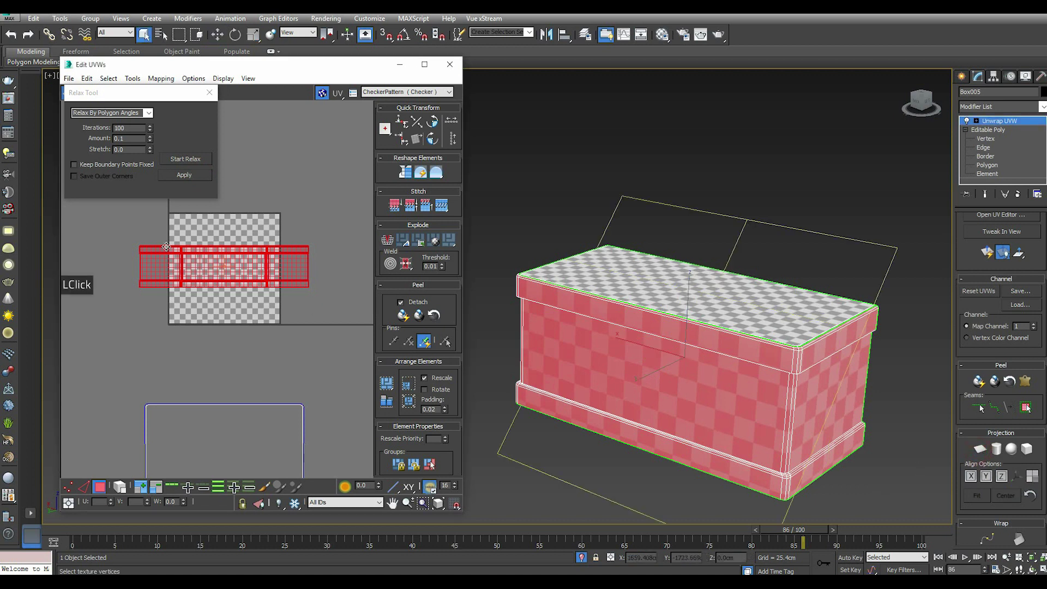
scroll(down, 3)
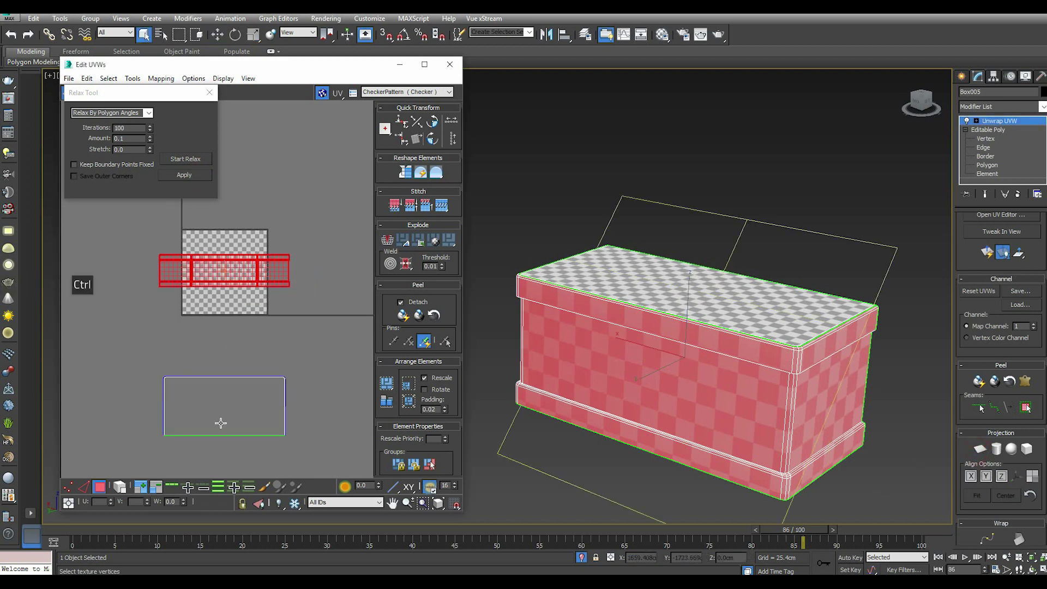
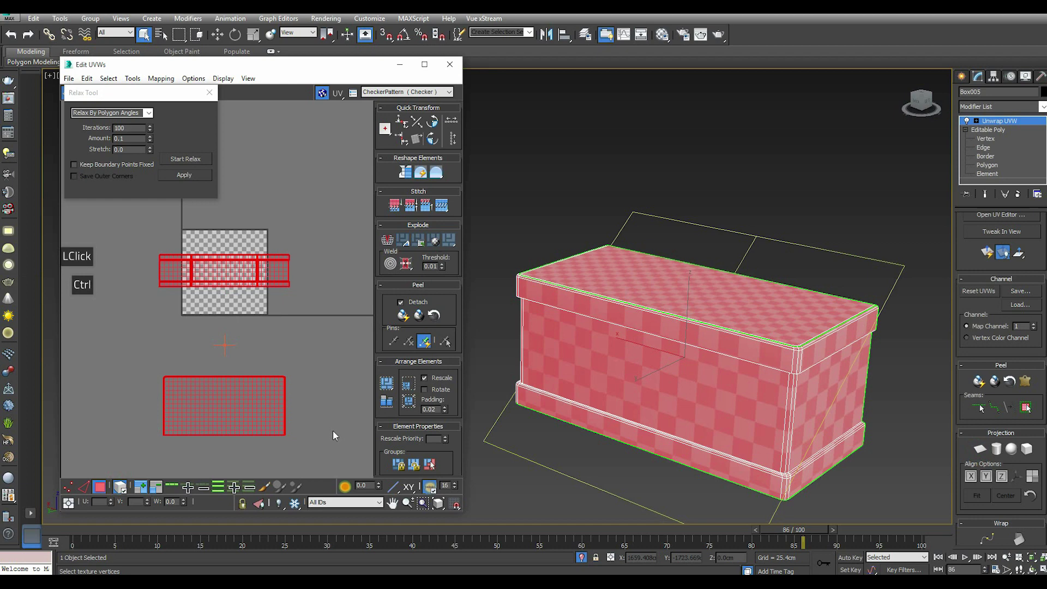
click(386, 410)
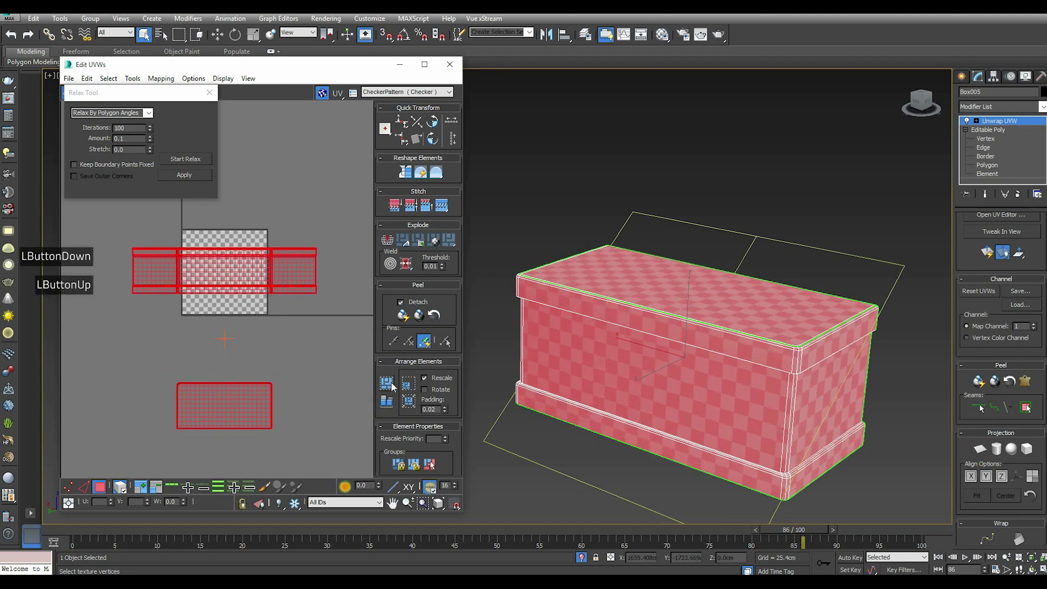
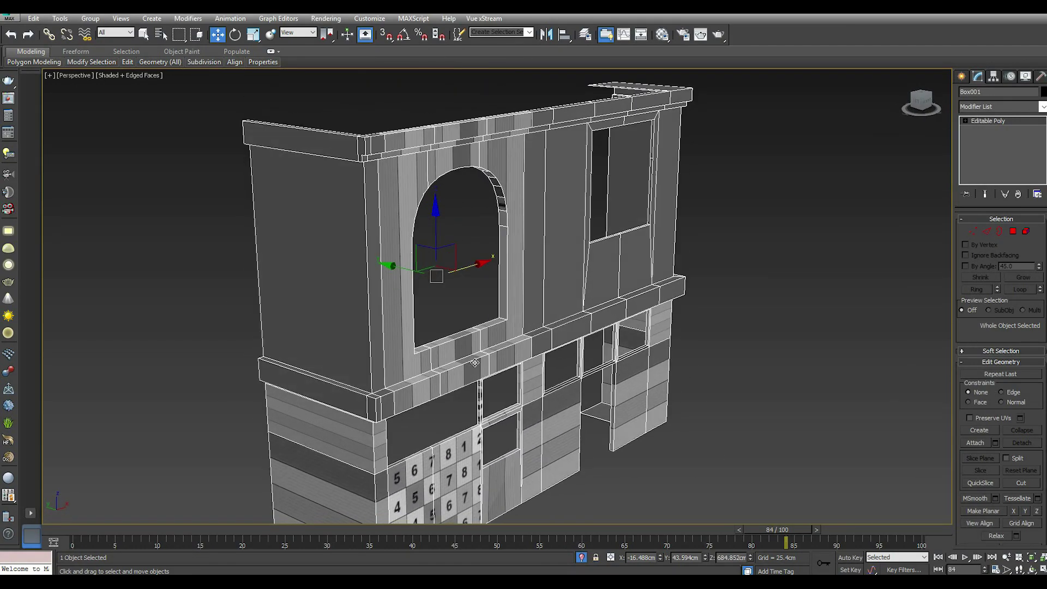
Step: Switch to Edge mode on the facade and pick the loops along the middle ledge
scroll(up, 3)
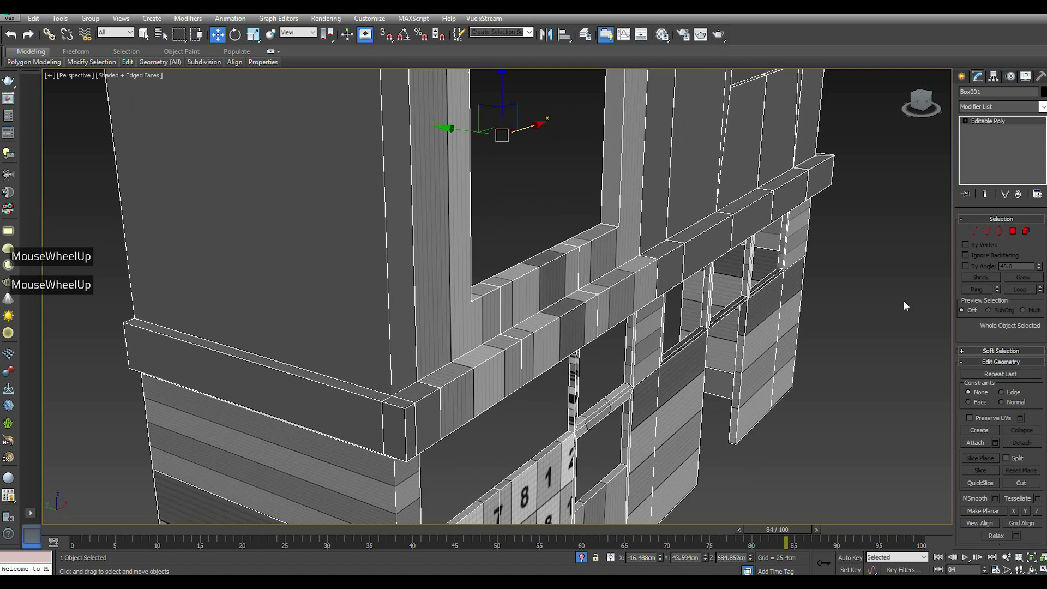
click(991, 232)
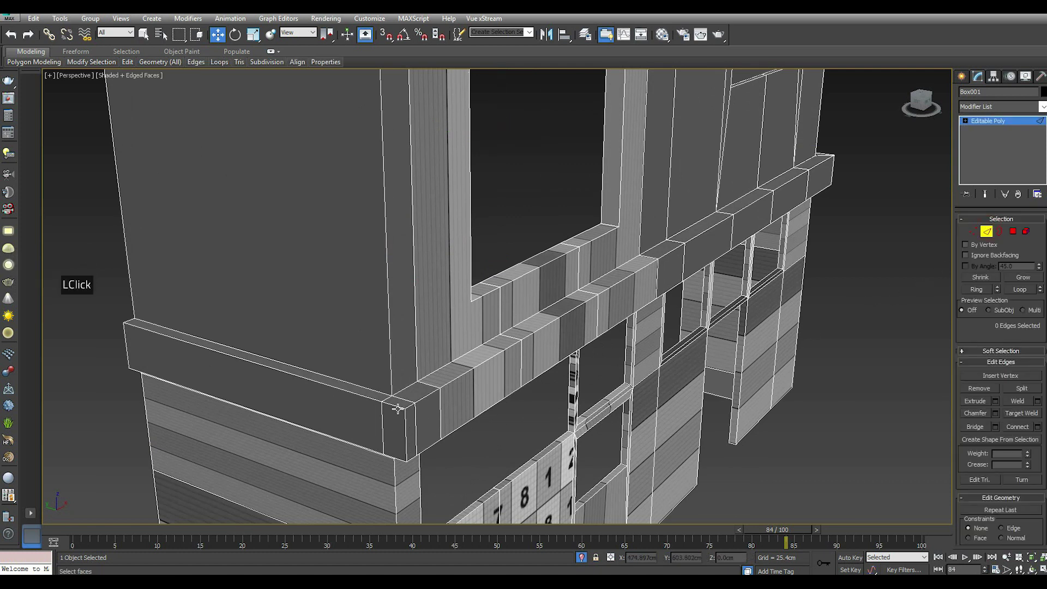
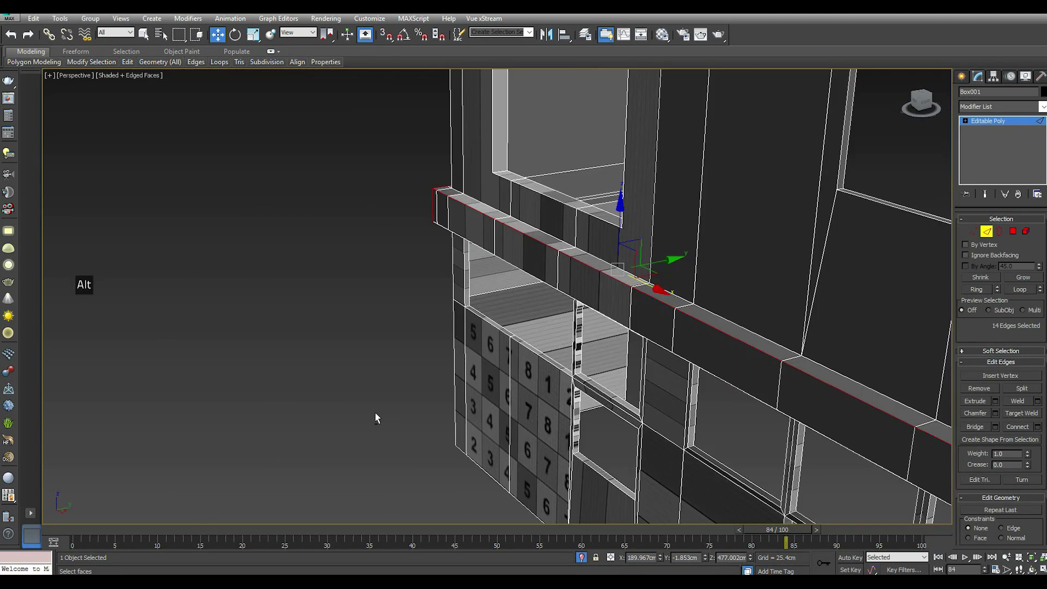
scroll(down, 3)
scroll(up, 3)
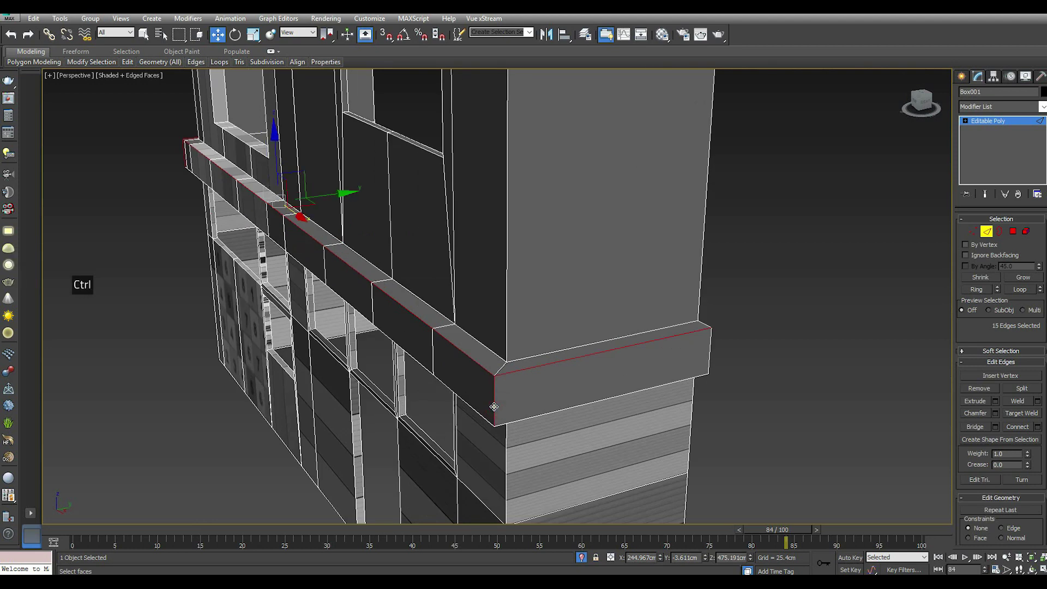
scroll(down, 3)
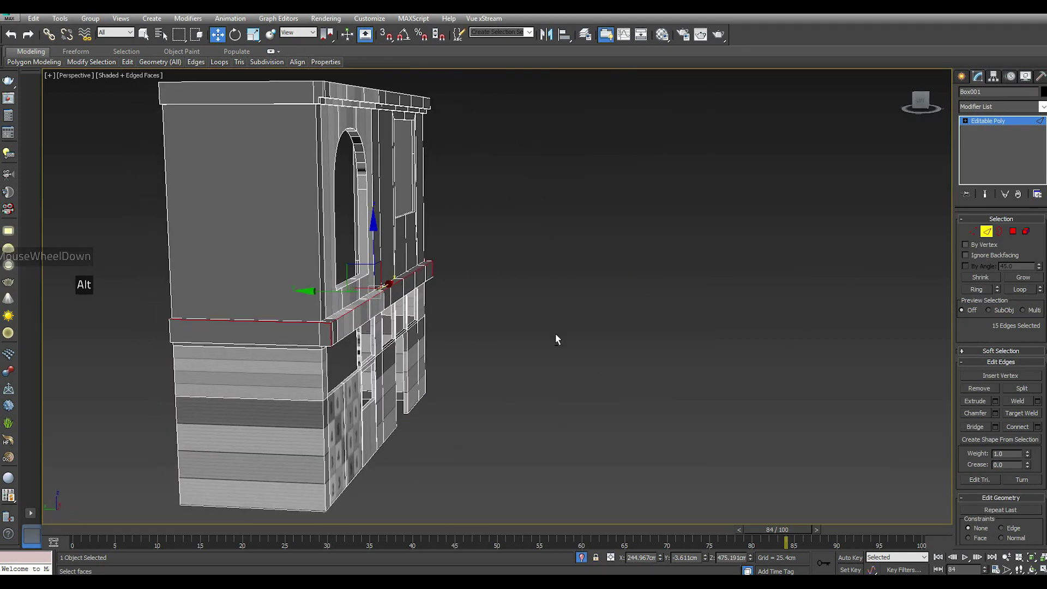
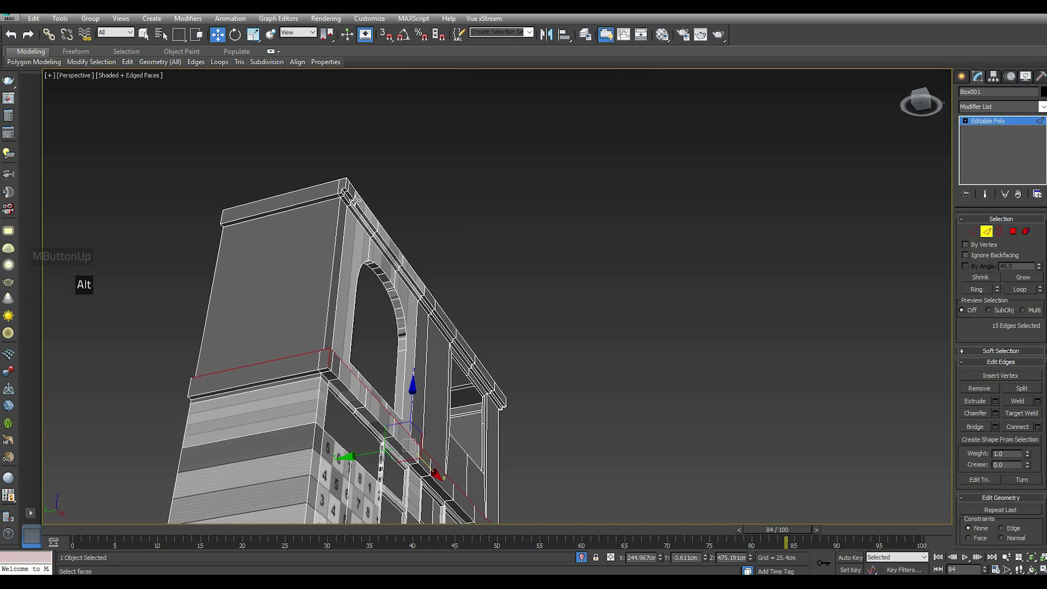
scroll(up, 3)
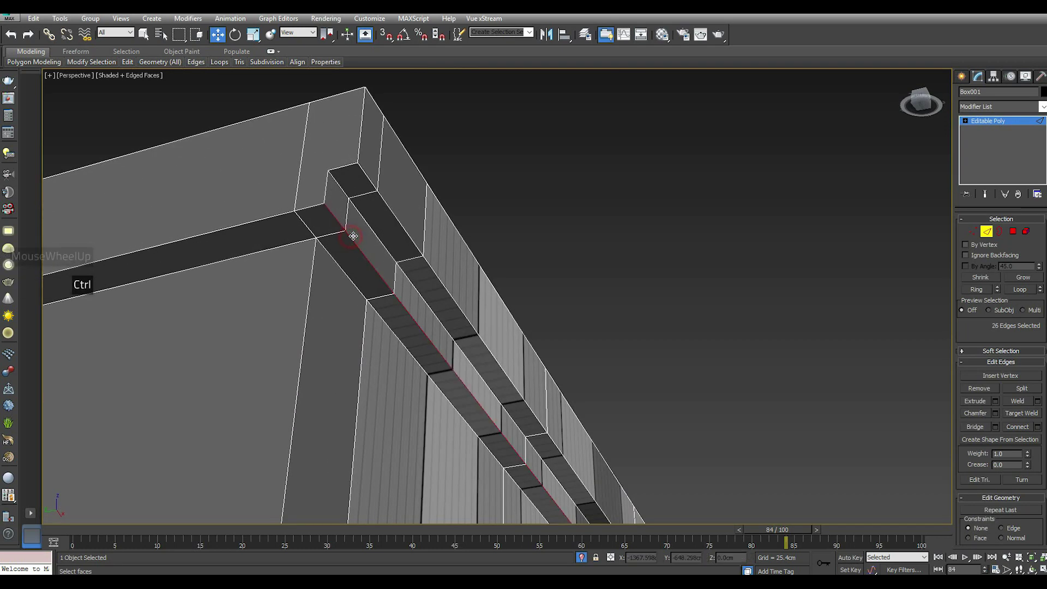
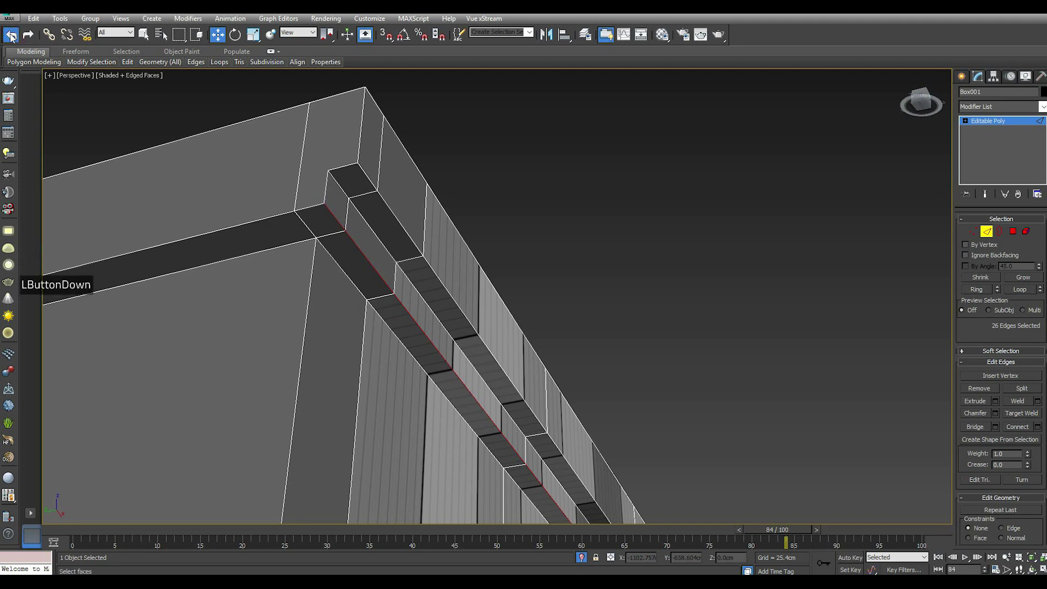
Step: Undo the extra edge pick, leaving the 15 ledge rim edges selected
click(14, 38)
scroll(down, 3)
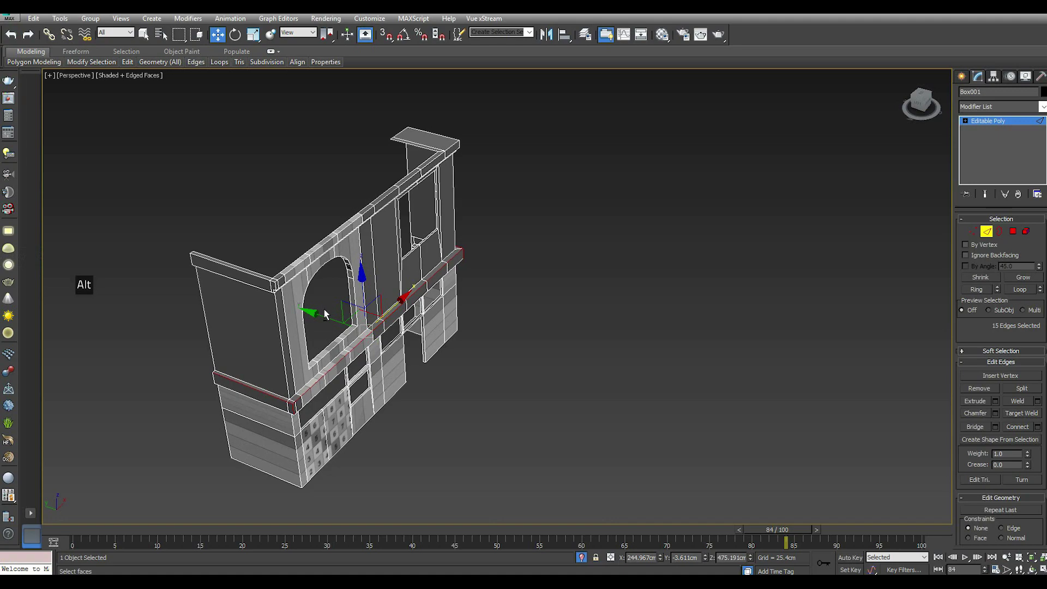
scroll(up, 3)
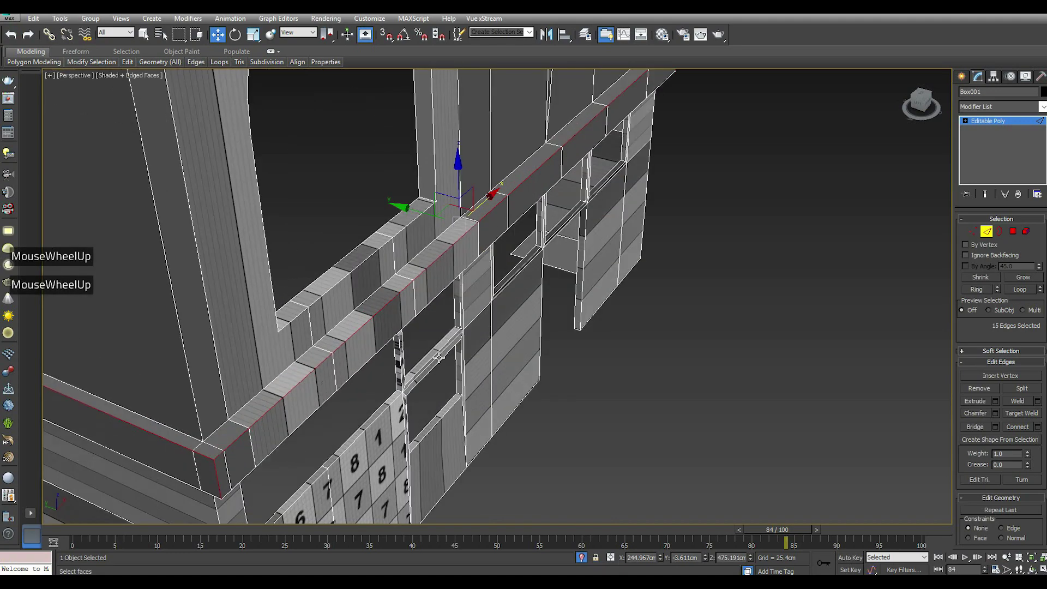
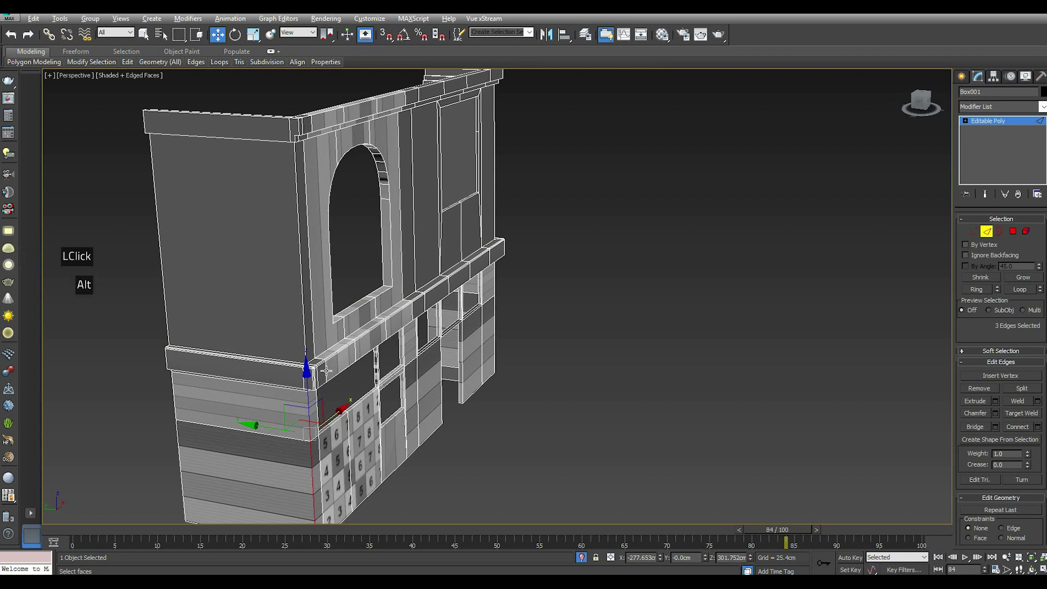
Step: Select the two corner vertices under the ledge and connect them with a new edge
scroll(up, 3)
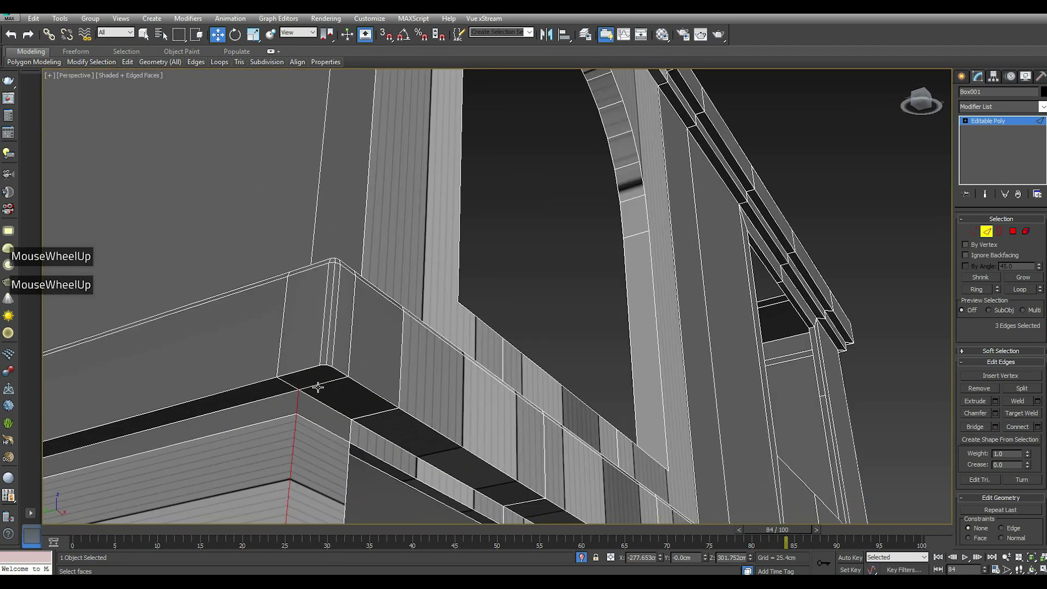
scroll(down, 3)
scroll(up, 3)
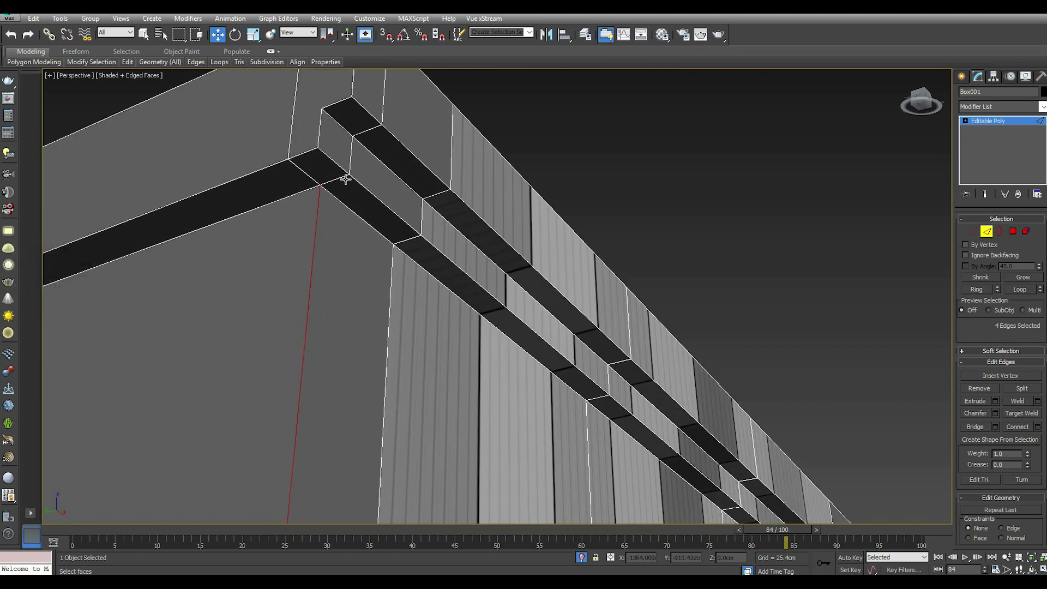
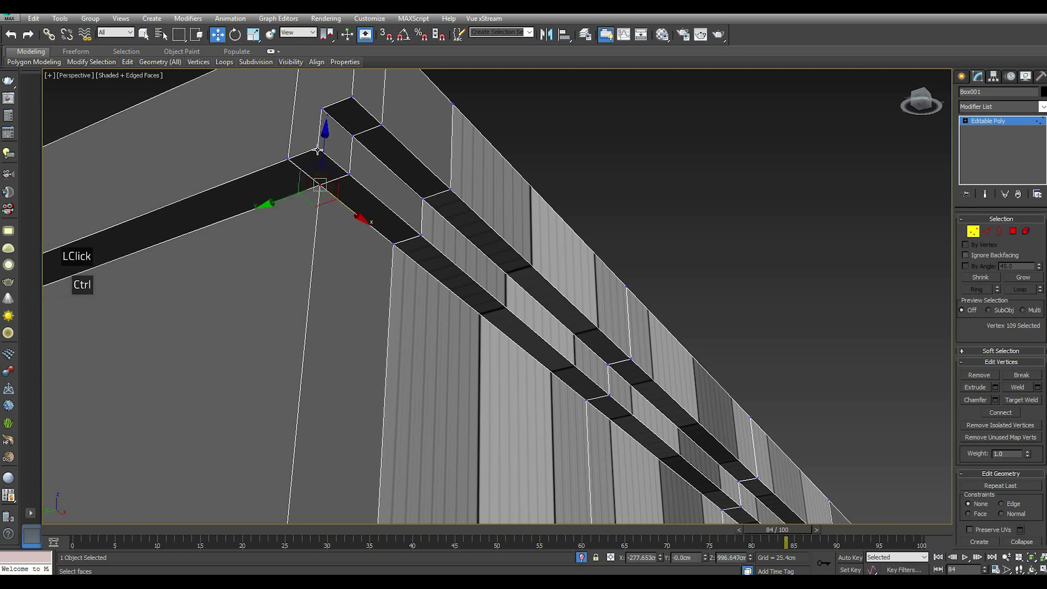
click(1006, 415)
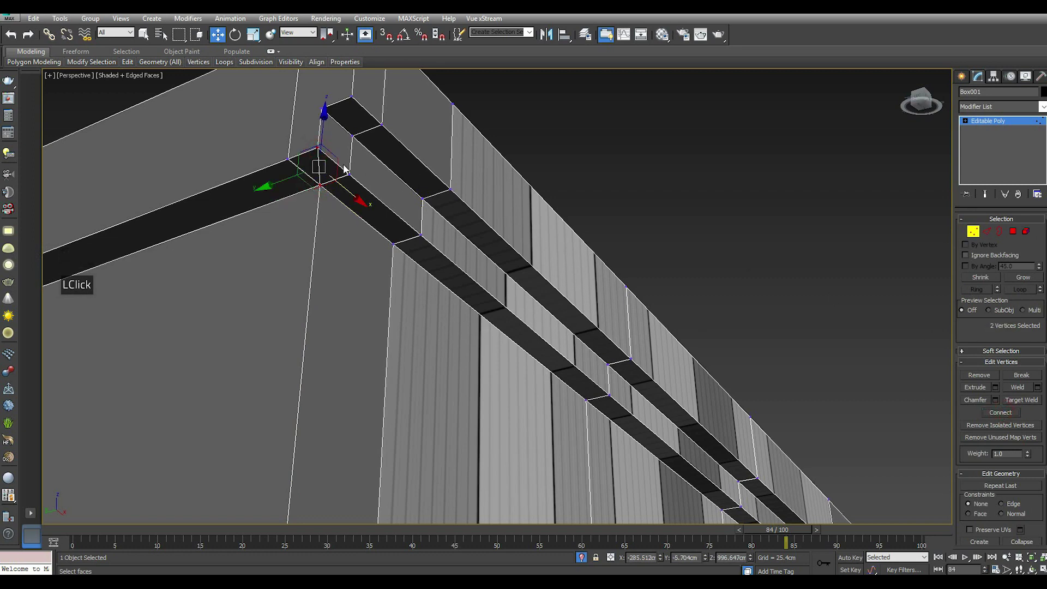
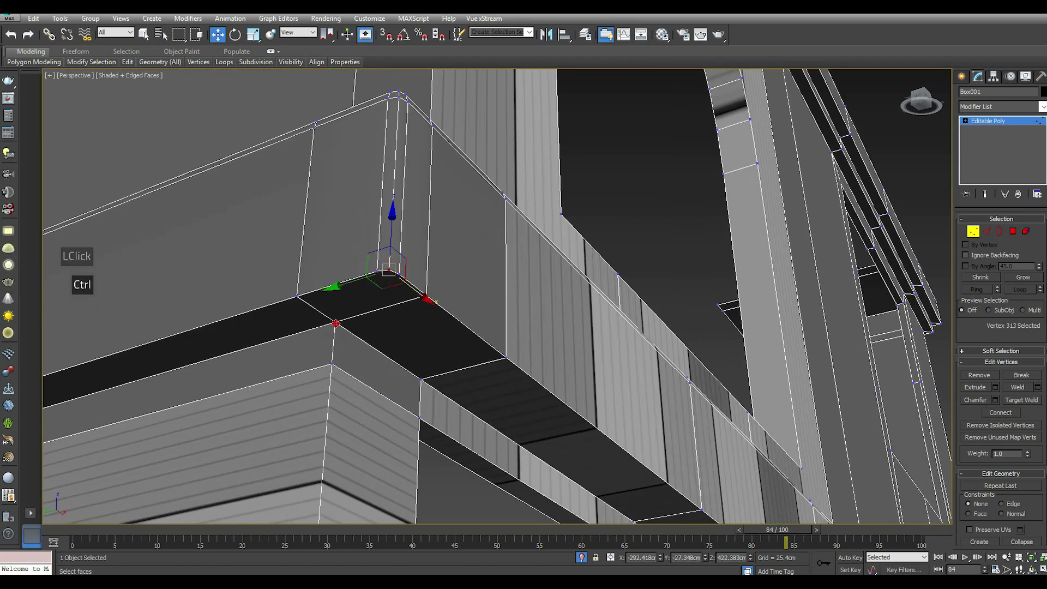
click(1010, 416)
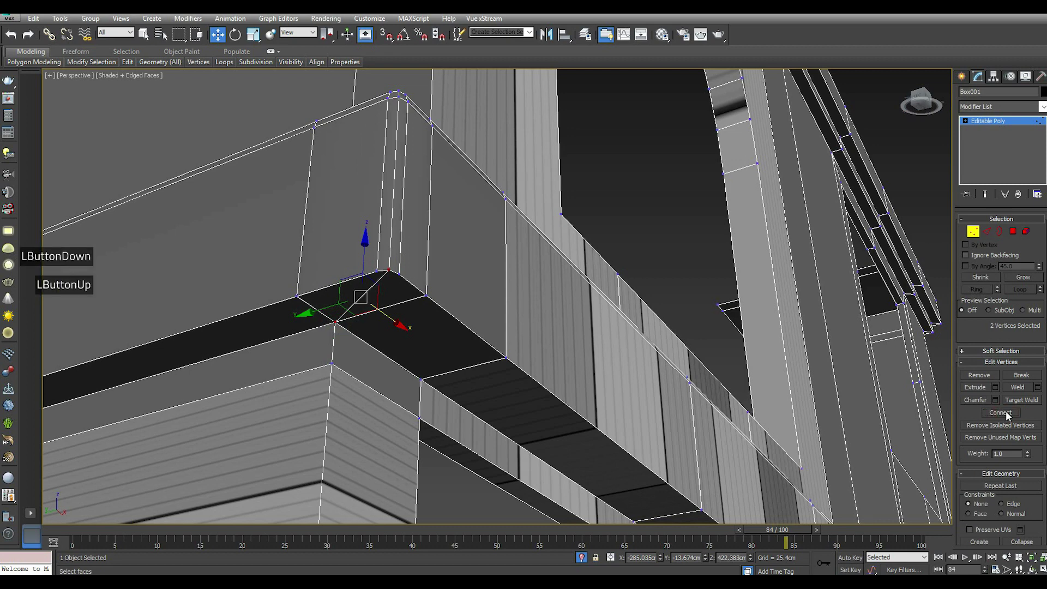
click(988, 233)
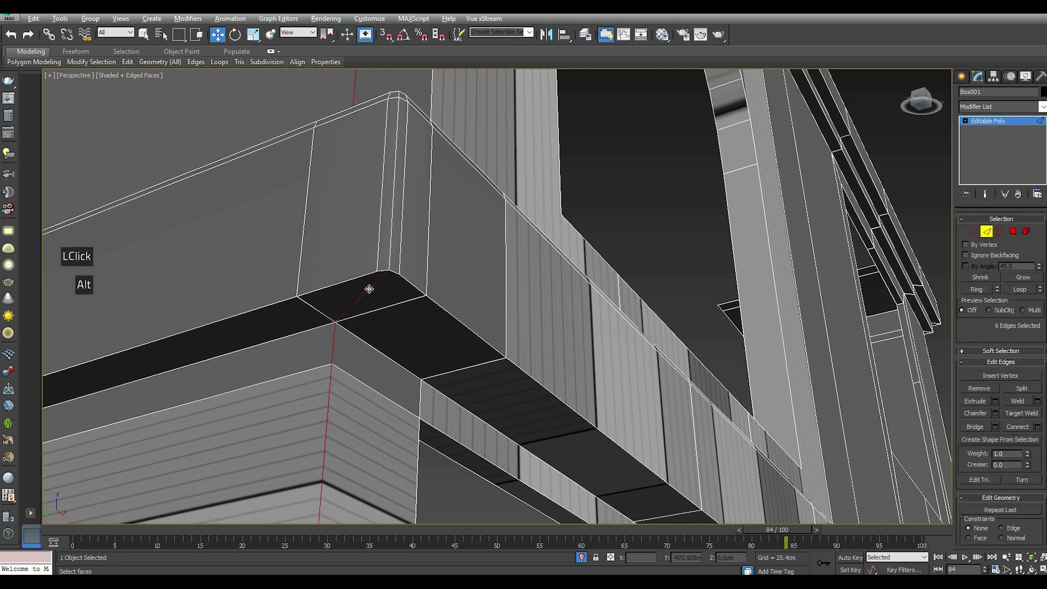
scroll(down, 3)
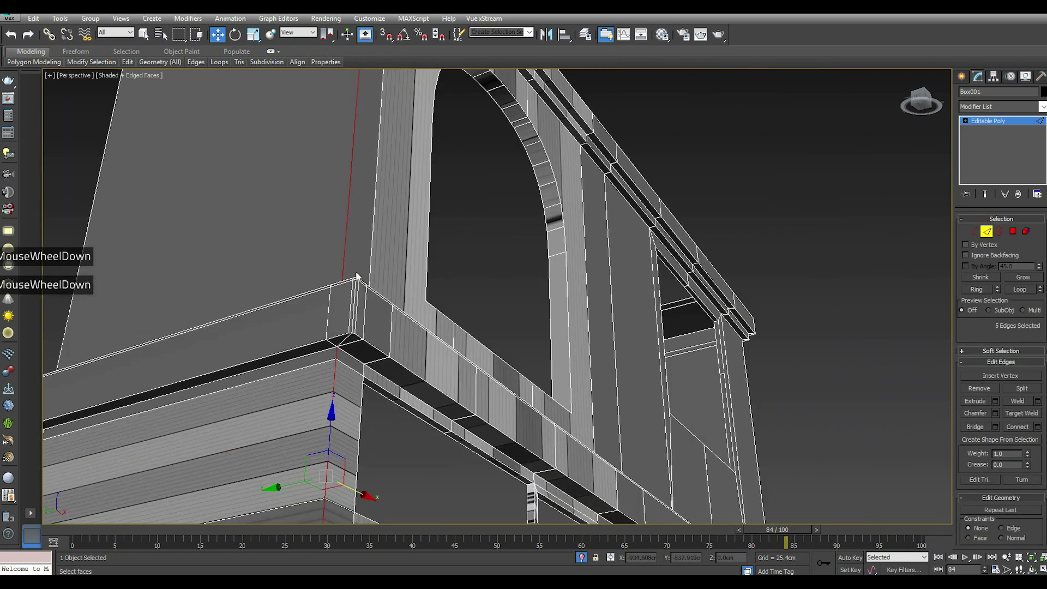
scroll(up, 3)
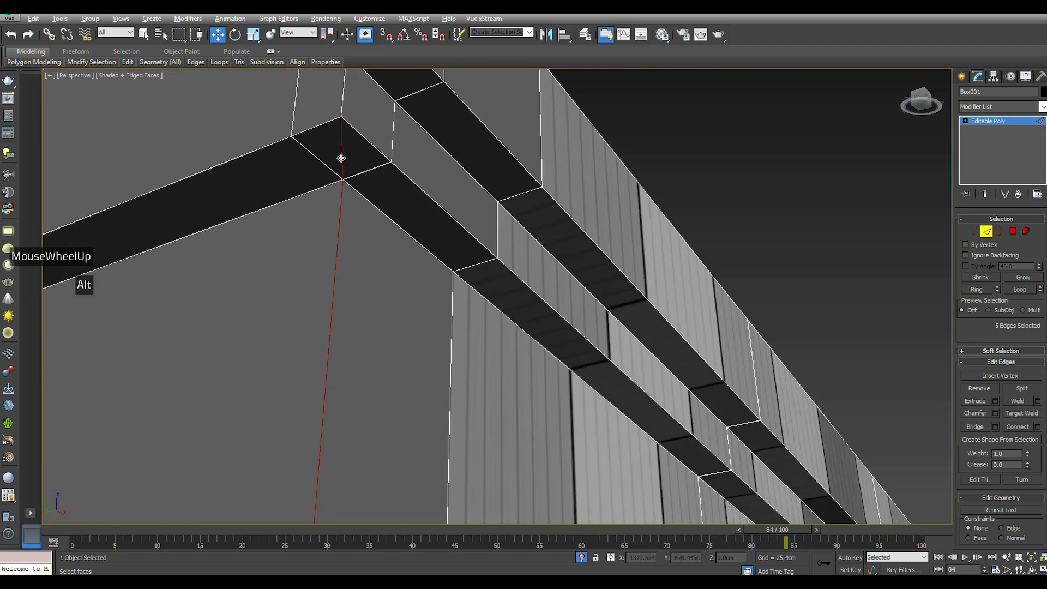
scroll(down, 3)
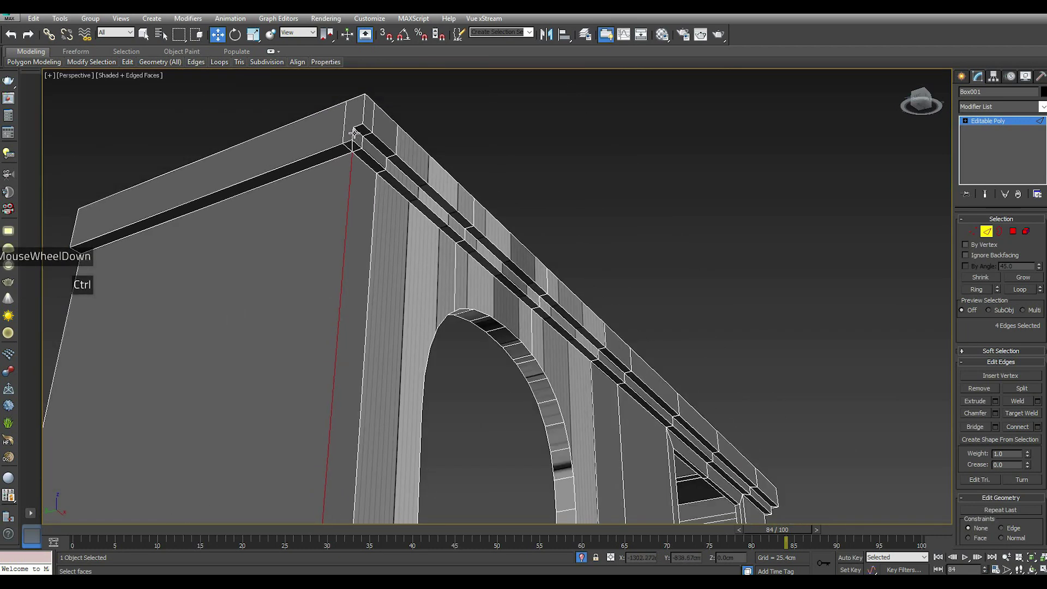
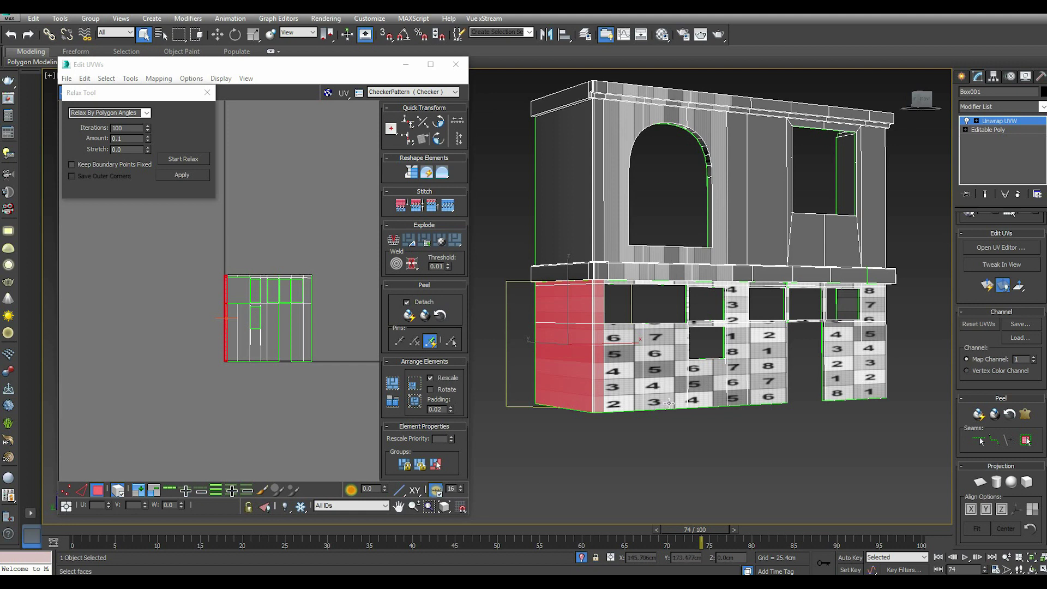
Step: Select all of the facade's faces in the UV Editor for relaxing
click(350, 249)
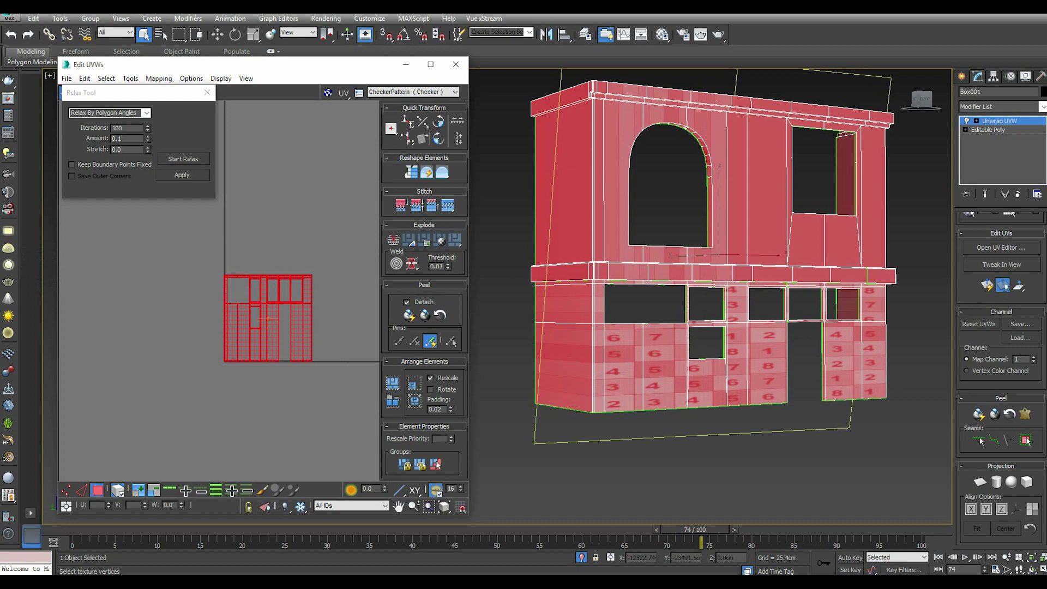
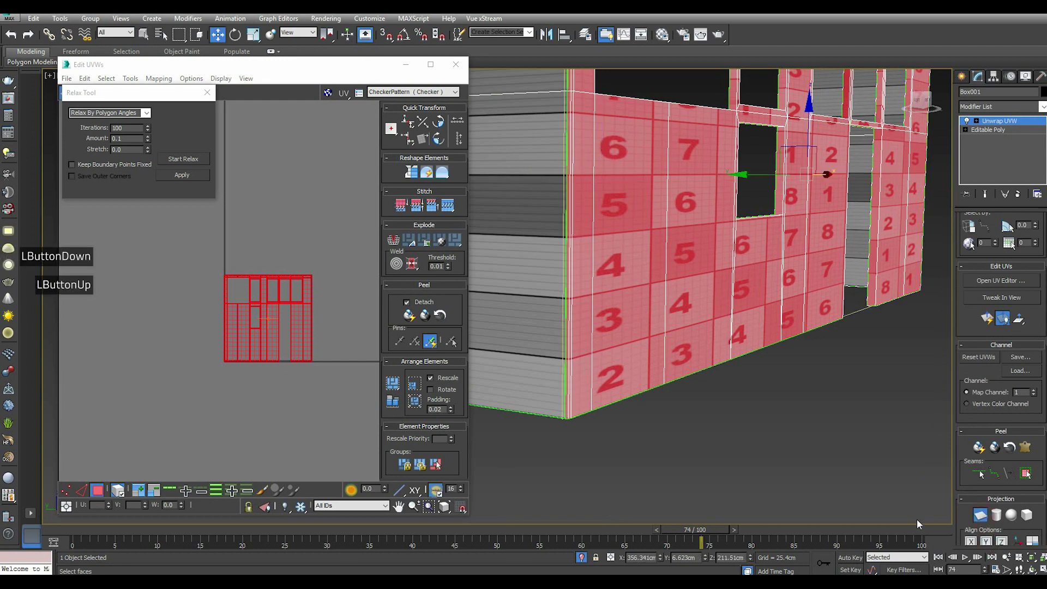
scroll(down, 3)
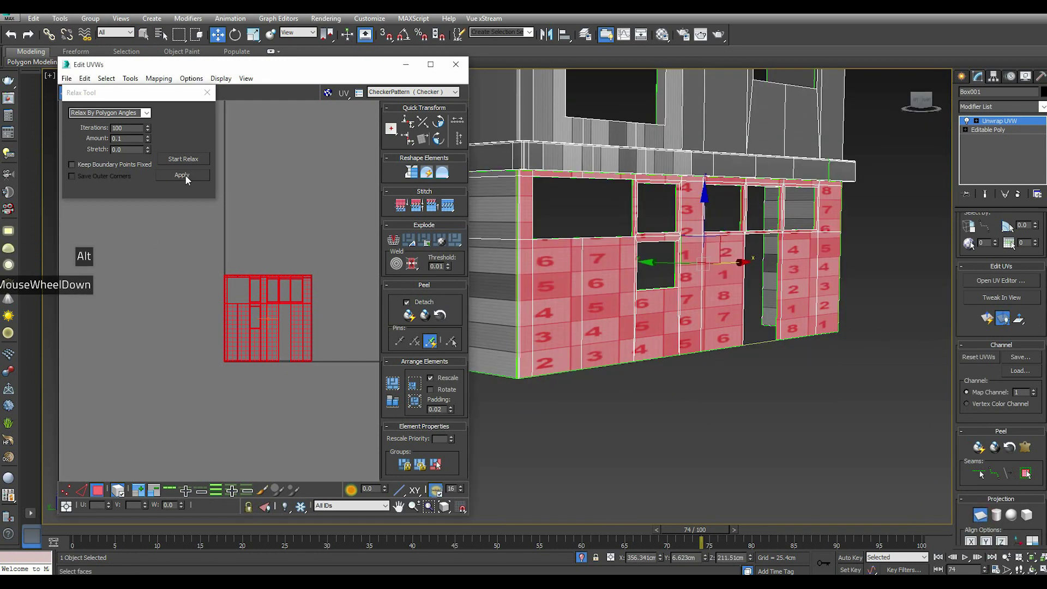